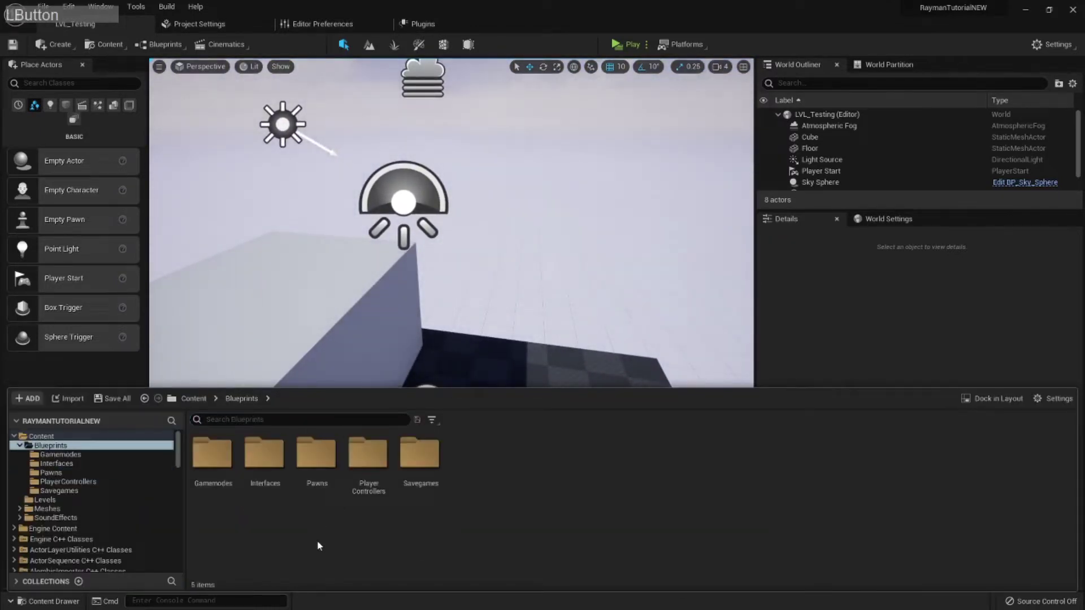
Create a new folder inside Blueprints and begin naming it Collectibles.
right_click(548, 479)
click(581, 145)
key(BackSpace)
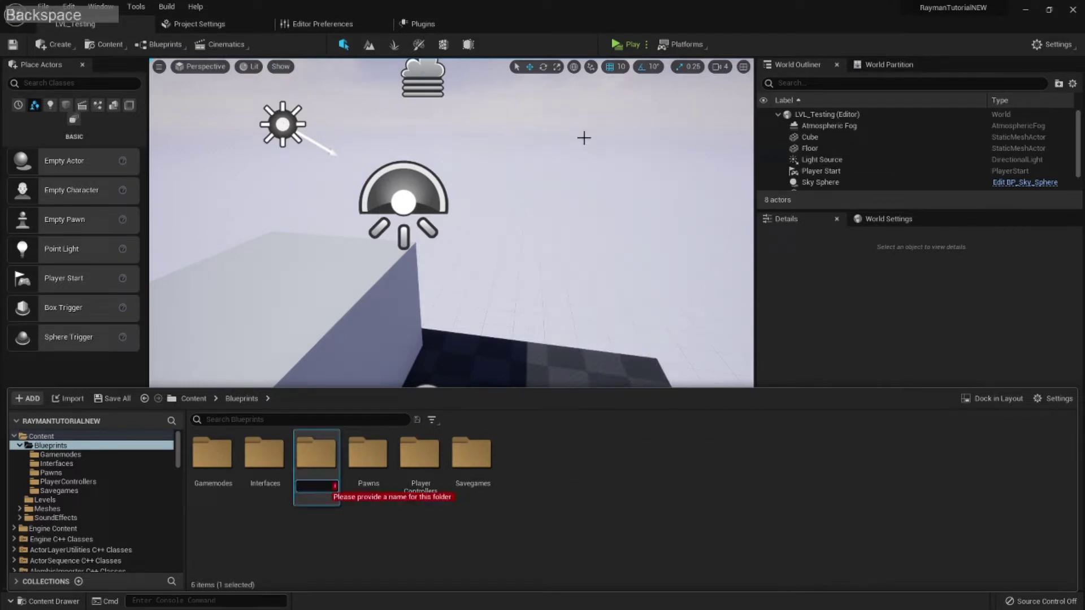
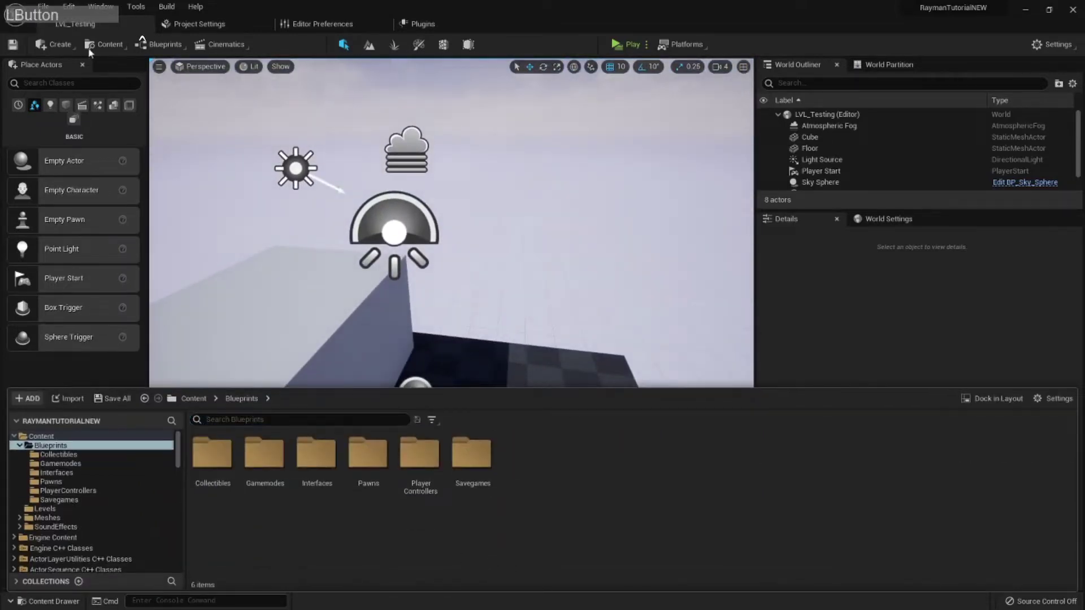
Create an Actor blueprint class named BP_CollectibleMASTER inside the Collectibles folder.
click(587, 470)
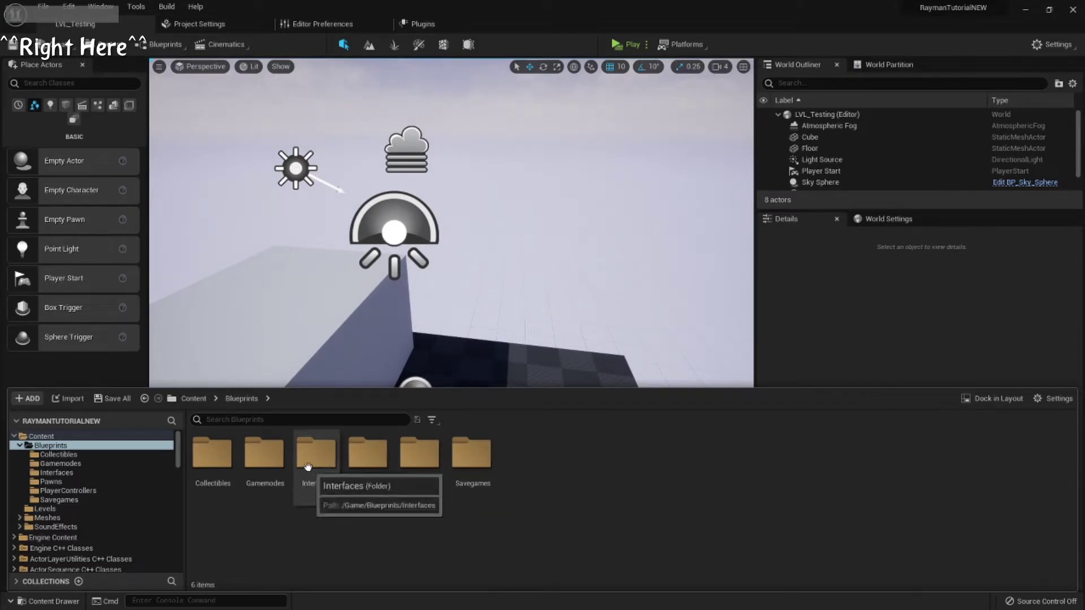
click(199, 478)
right_click(413, 516)
click(487, 238)
click(444, 212)
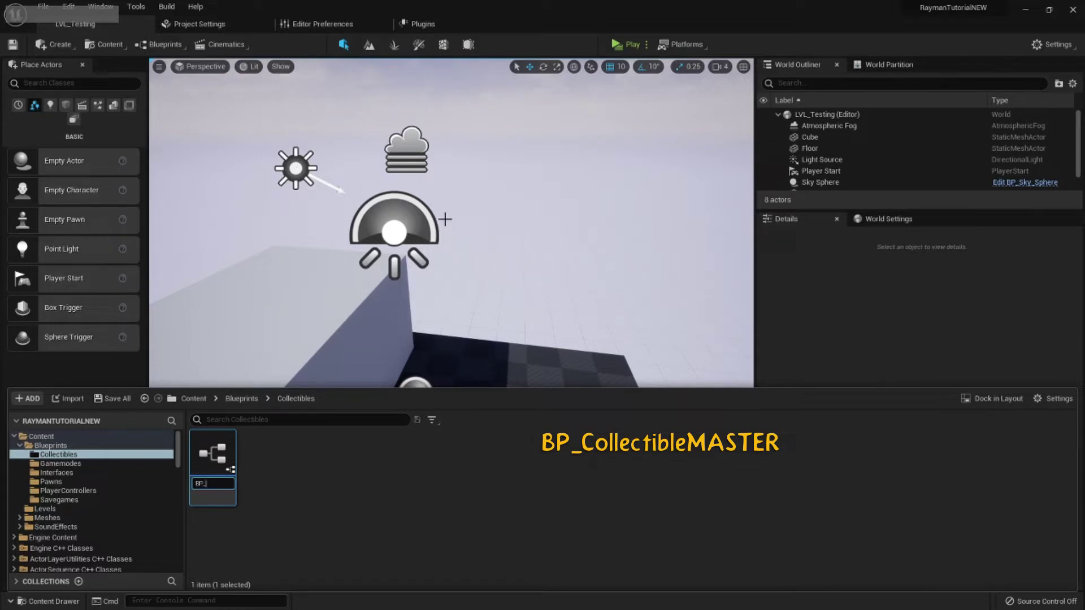
key(shift+m)
key(BackSpace)
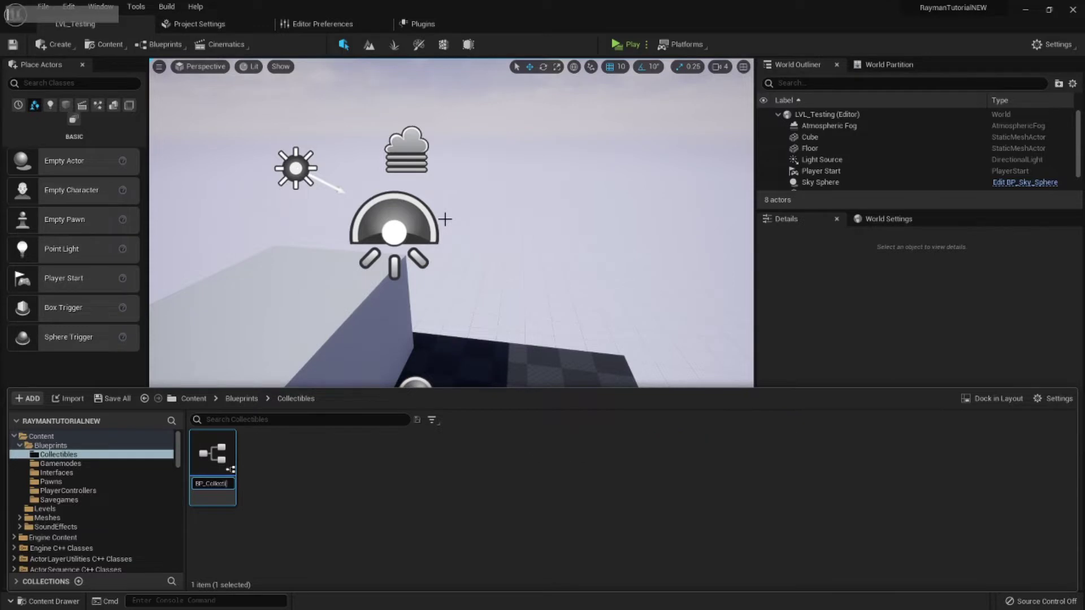
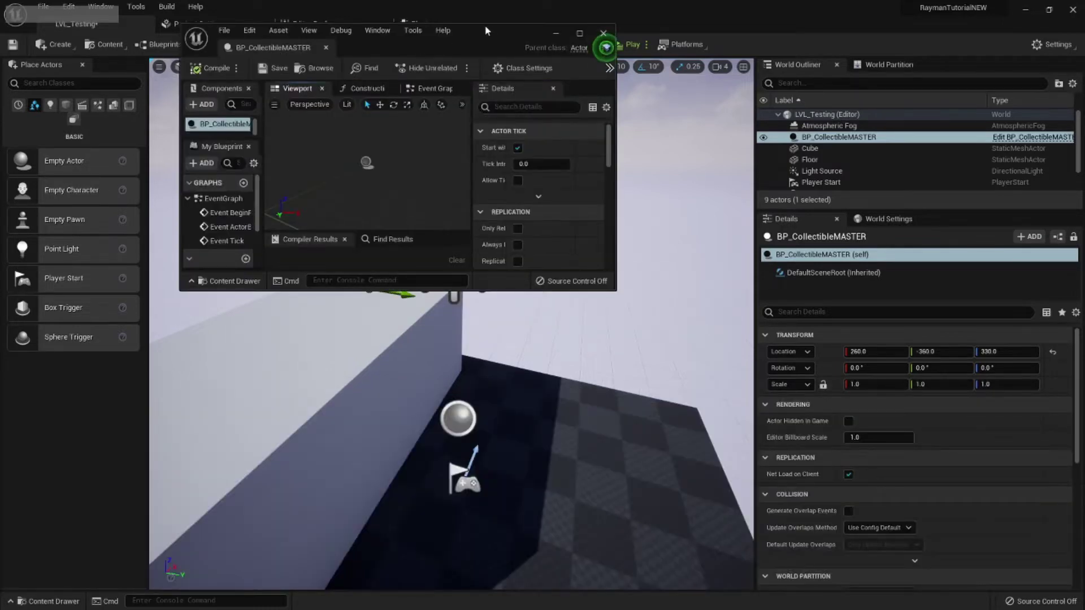
Add a Sphere static mesh component under the root of BP_CollectibleMASTER.
click(499, 30)
click(54, 117)
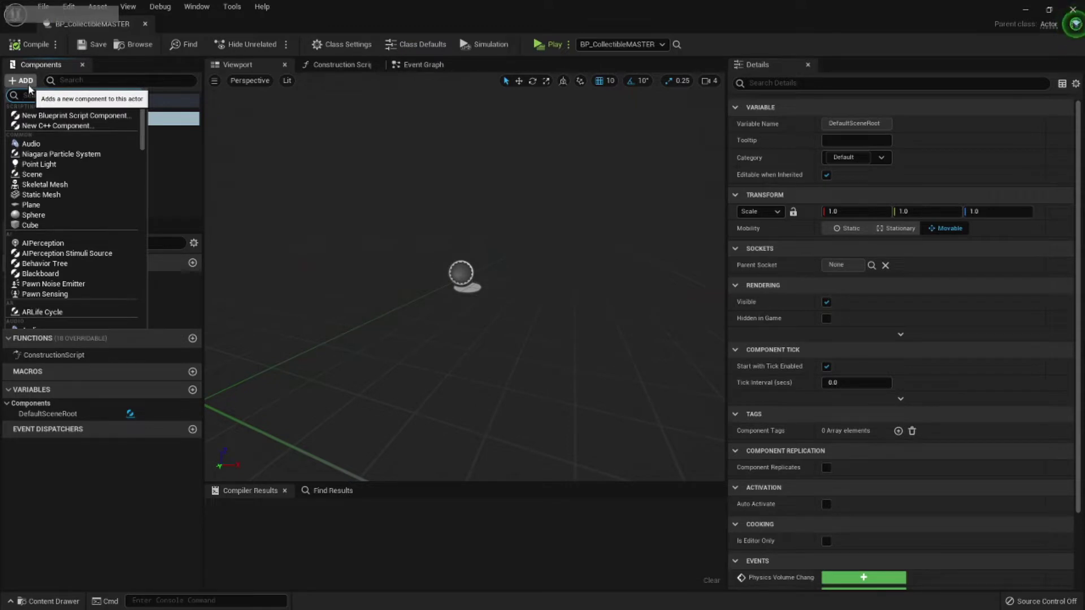
key(e)
key(BackSpace)
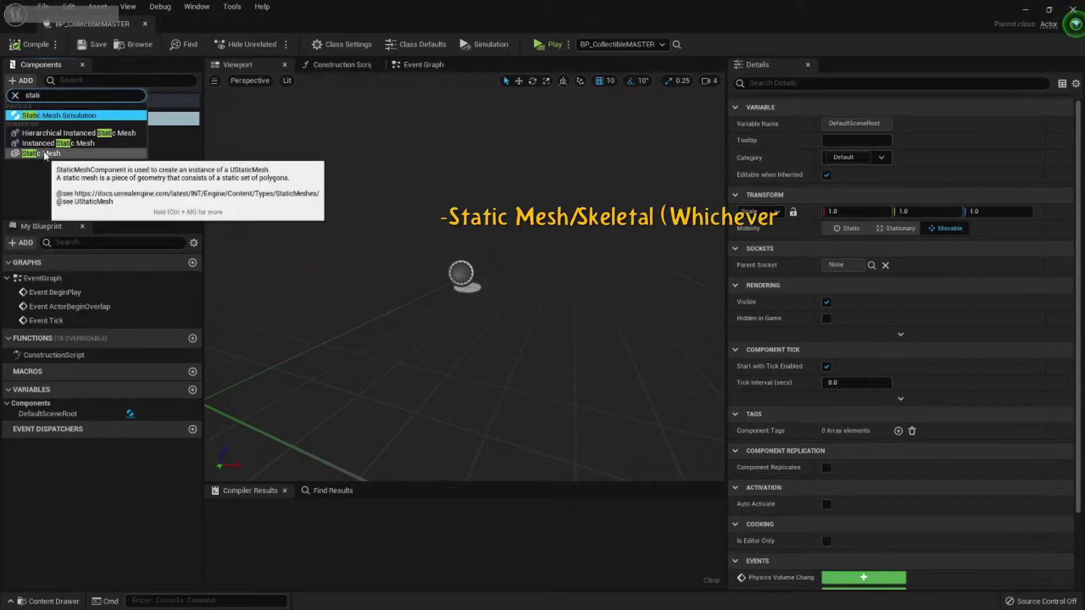
click(50, 155)
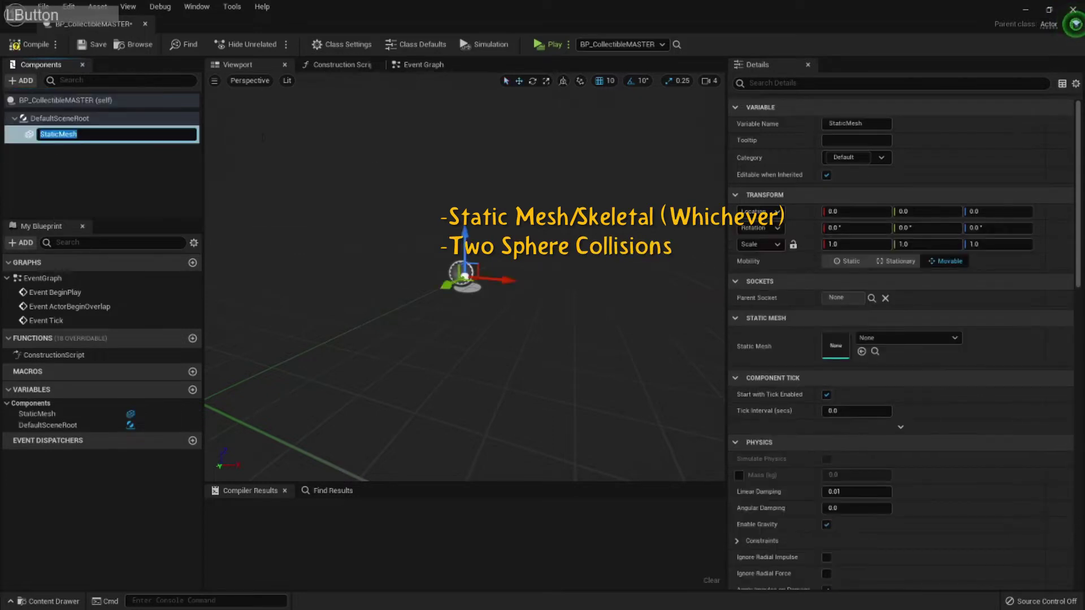
click(65, 186)
key(Delete)
key(KP_Decimal)
click(24, 85)
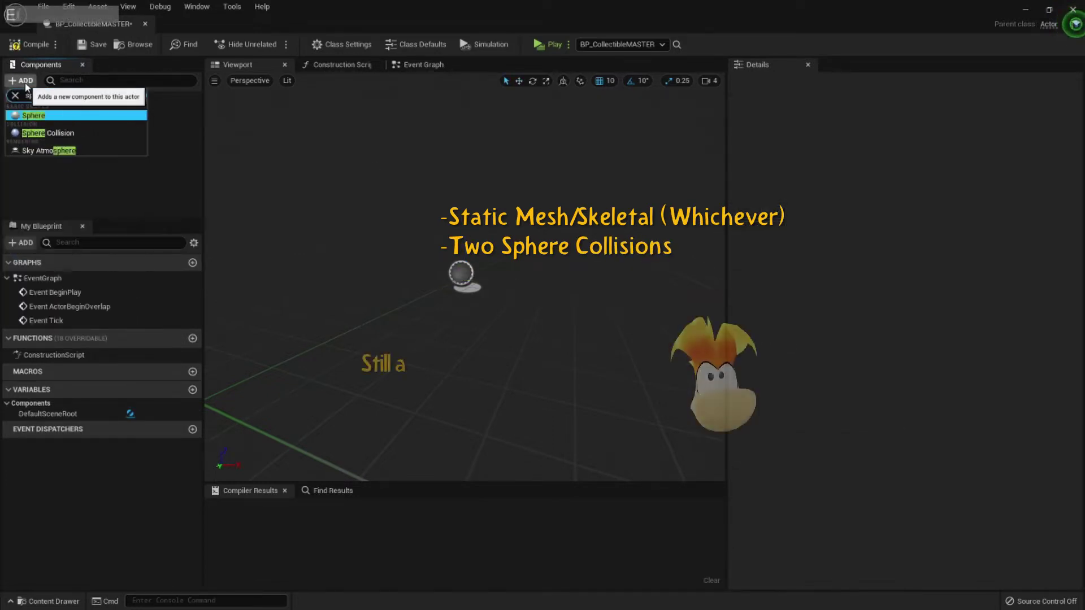
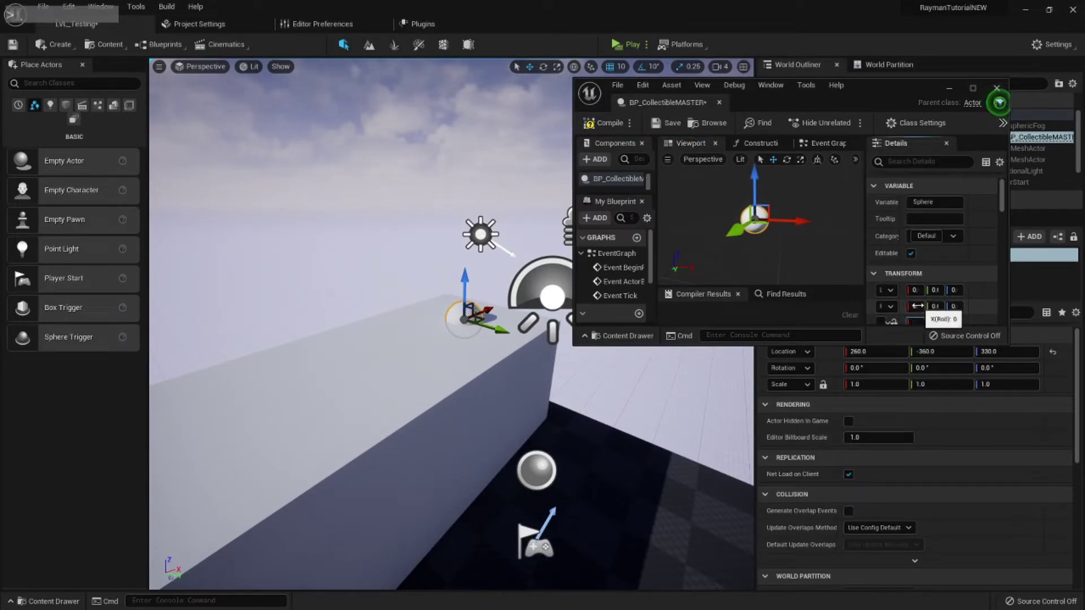
Set the Sphere component's scale to 0.7.
text(5 6 % ^)
key(BackSpace)
text(6)
key(Return)
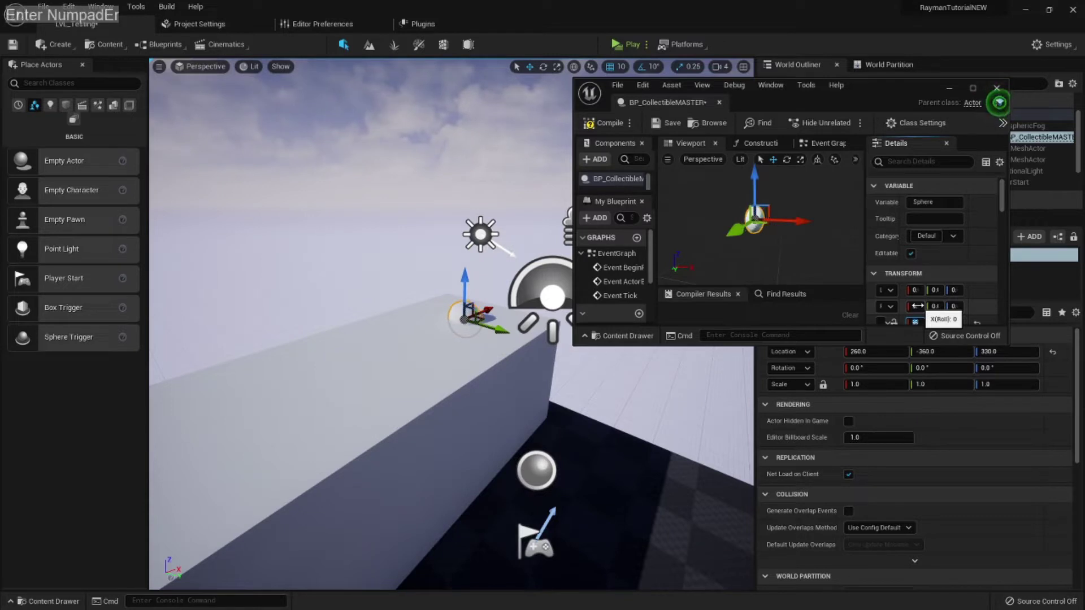
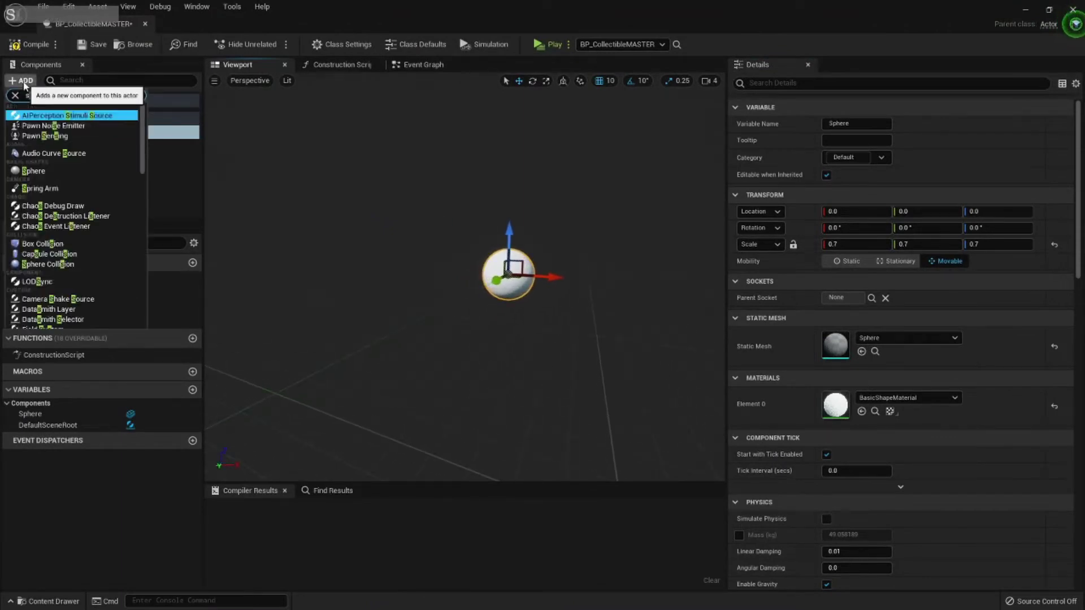
Add a Sphere Collision component under Sphere named FollowRadius.
key(BackSpace)
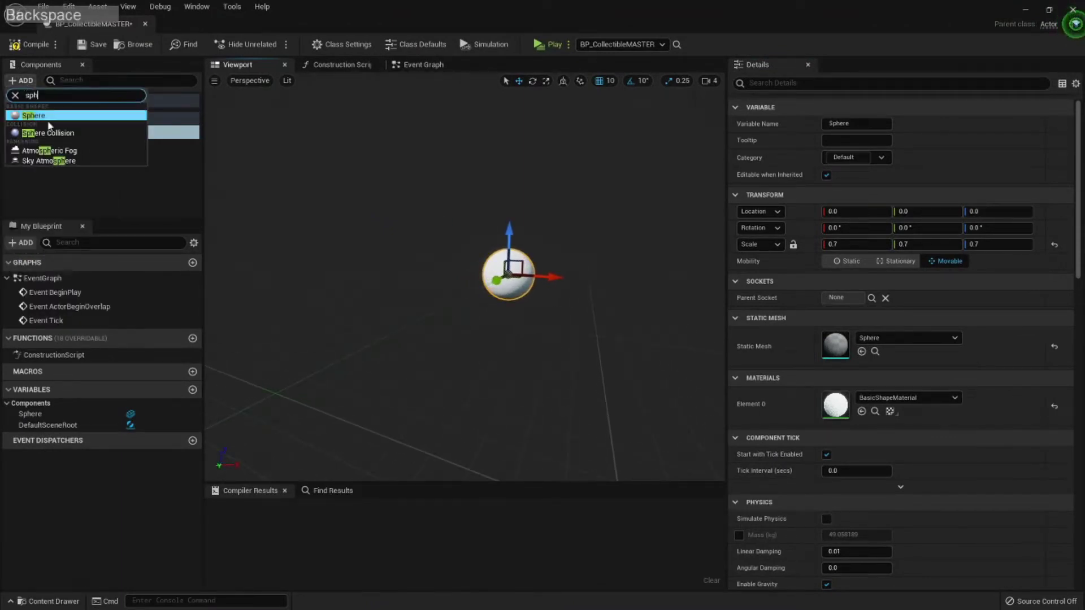
click(46, 135)
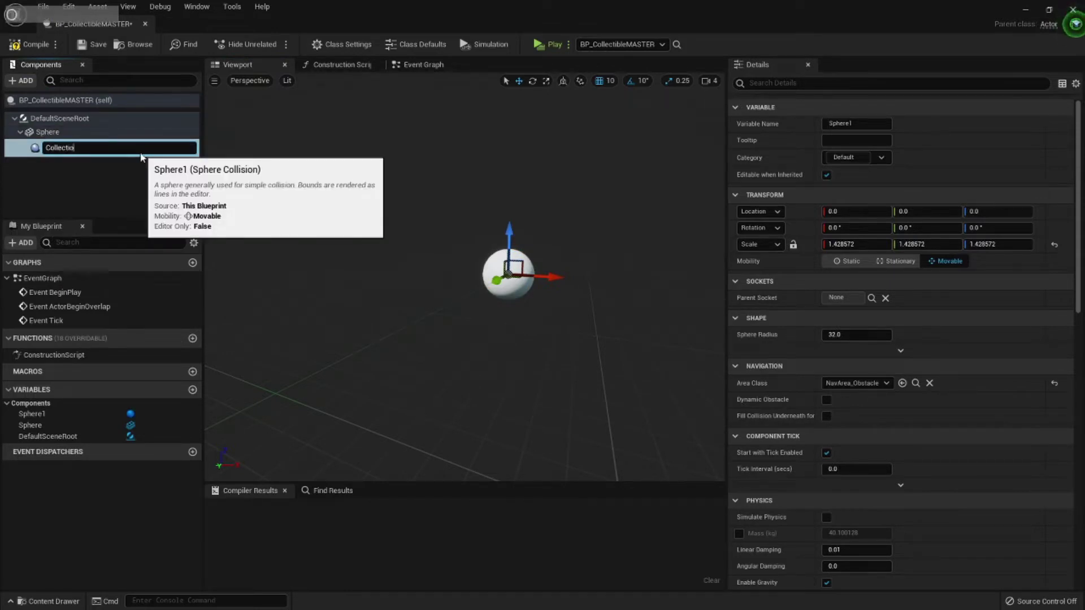
key(BackSpace)
key(a)
key(shift+f)
key(BackSpace)
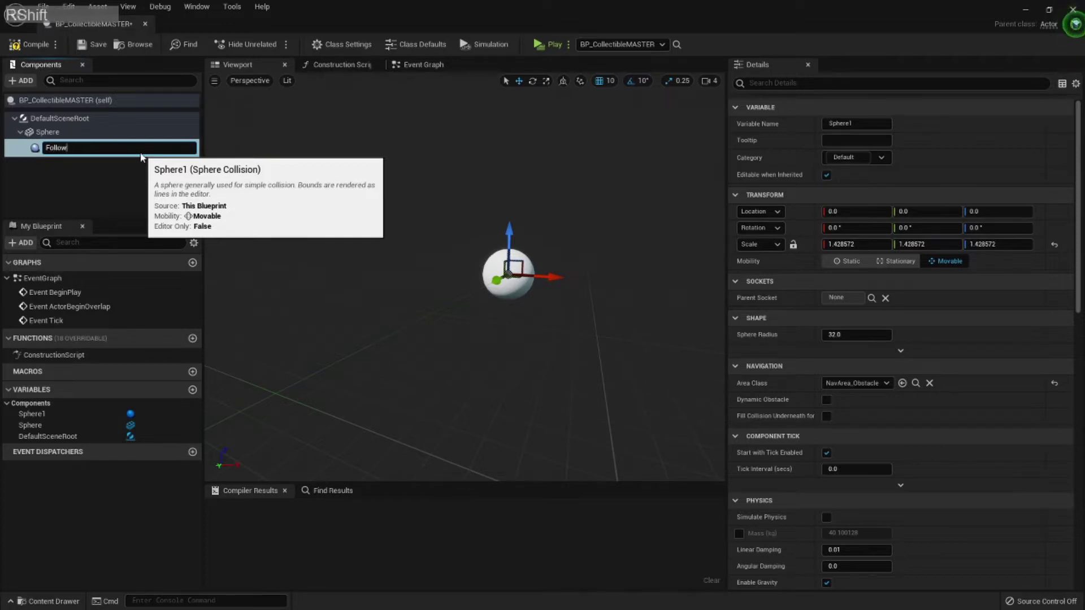
key(Return)
key(KP_Enter)
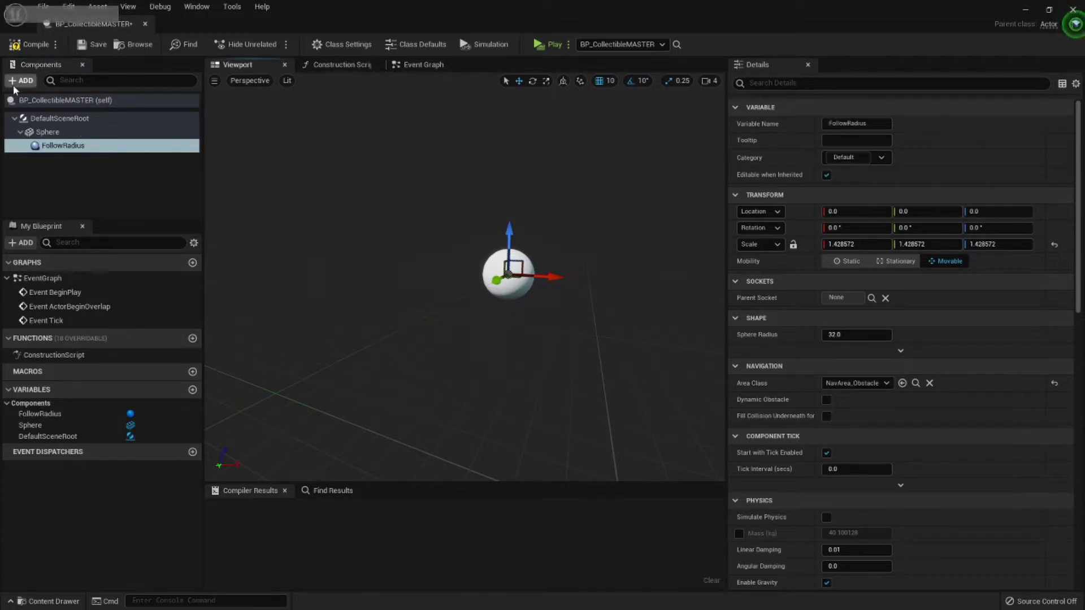
Add a second collision sphere CollectionRadius, set radii 200 and 39, and compile.
click(62, 135)
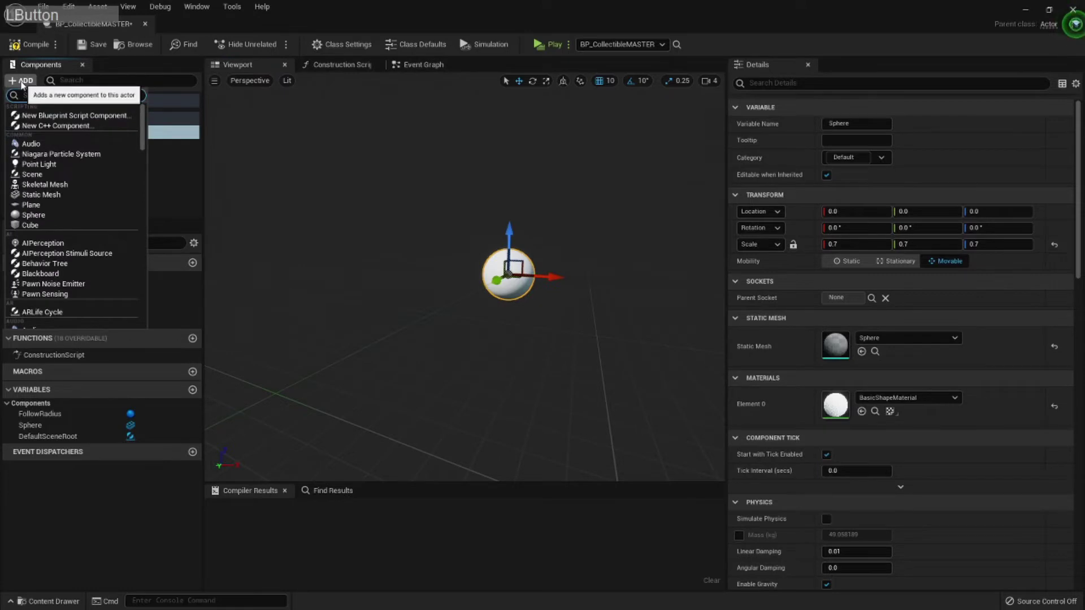
key(BackSpace)
click(75, 157)
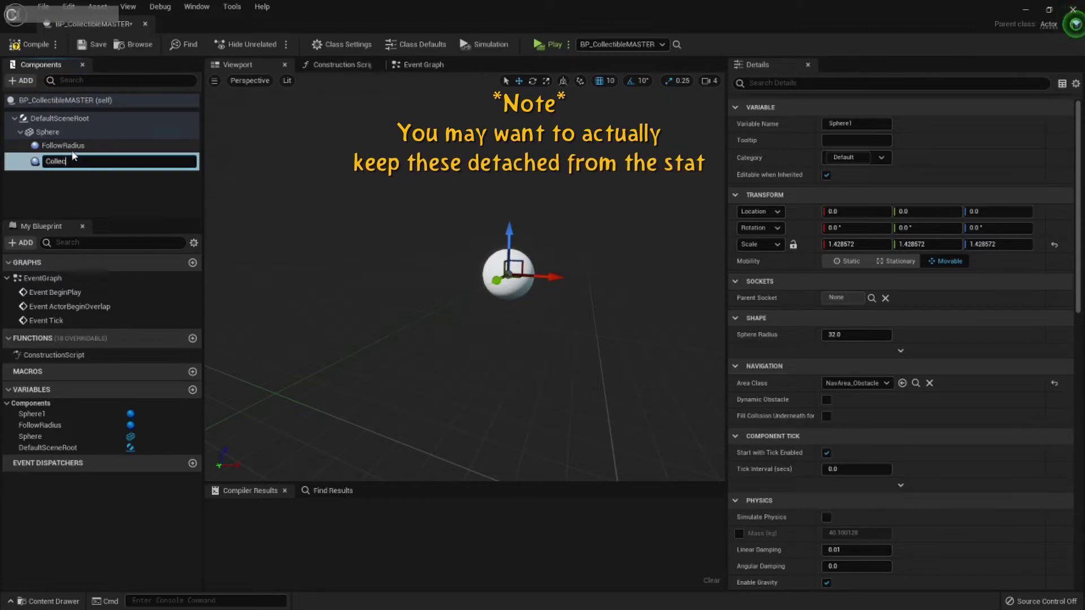
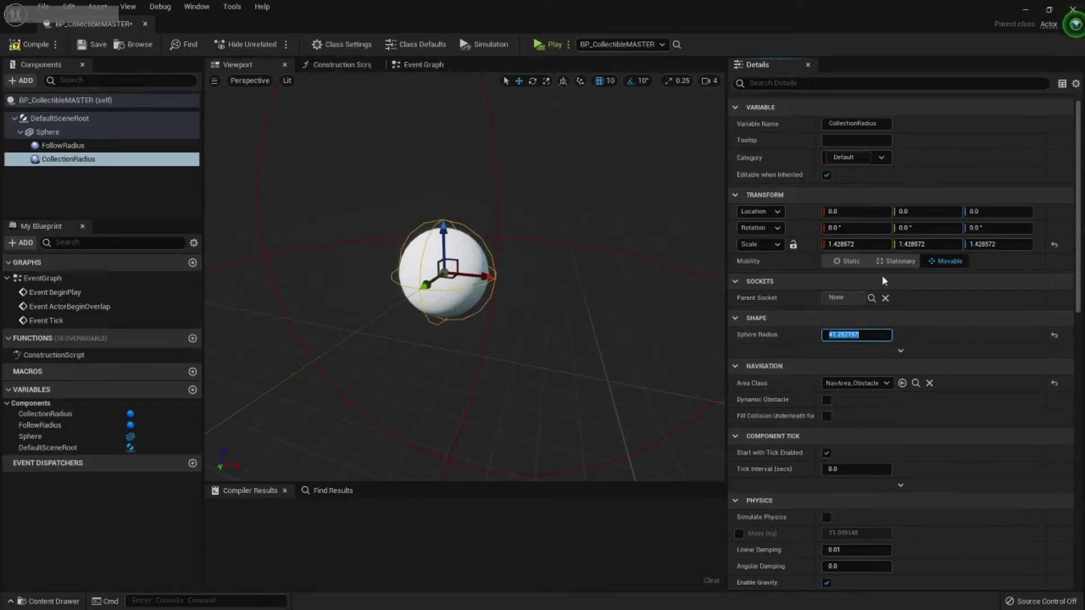
key(Return)
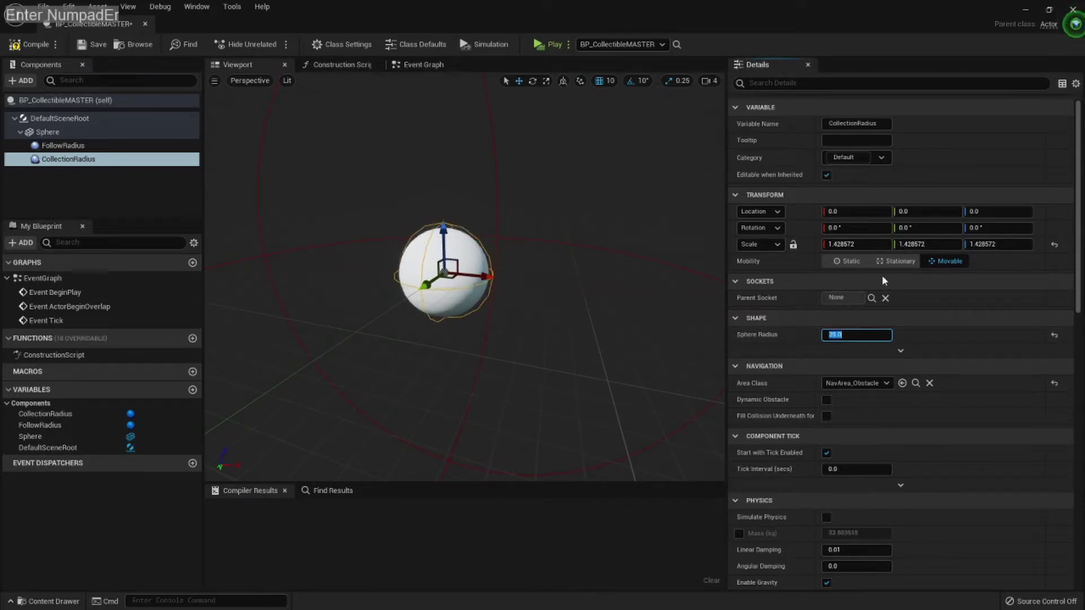
click(37, 51)
right_click(607, 213)
Add a begin-overlap event for FollowRadius followed by a Branch node.
key(a)
click(64, 145)
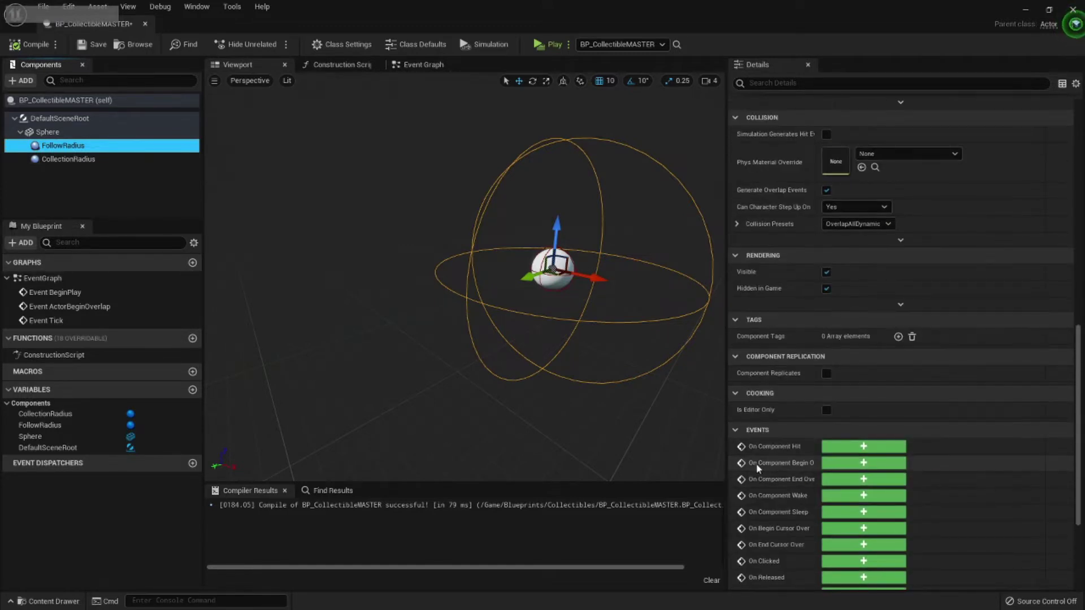
click(846, 469)
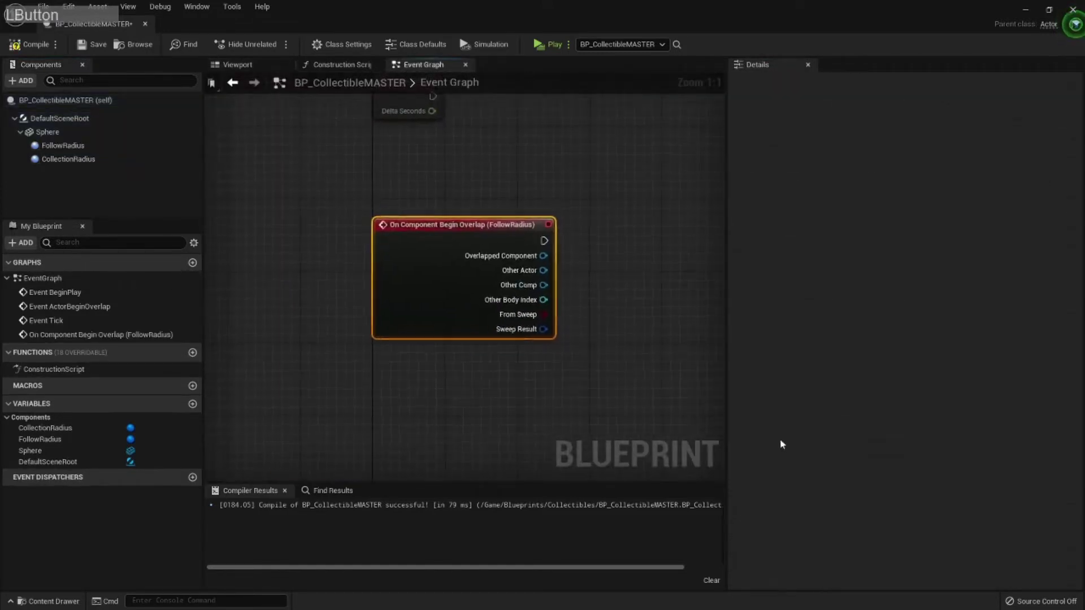
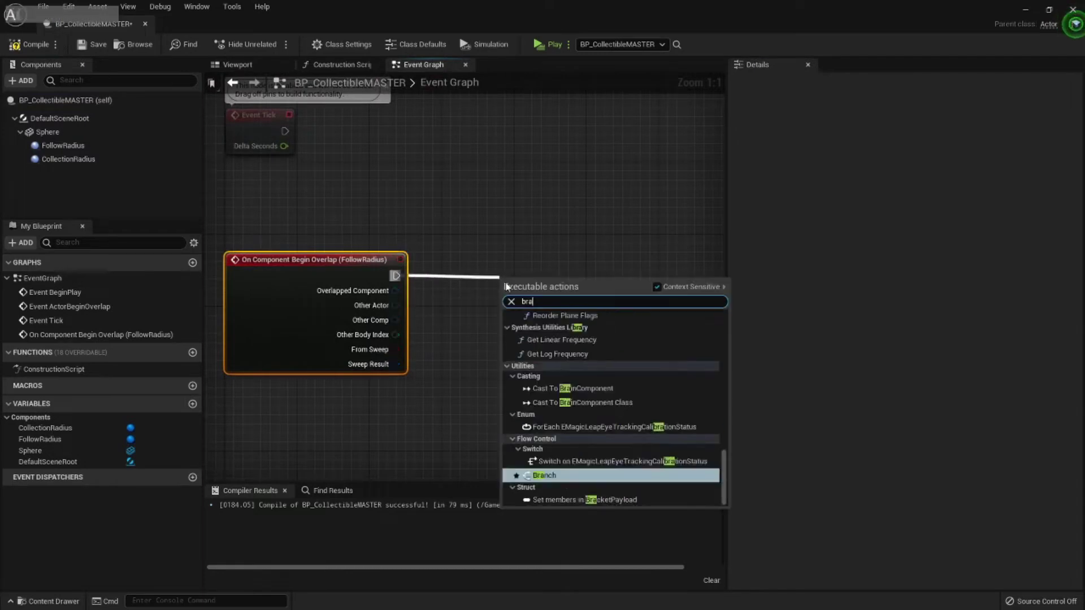
click(554, 343)
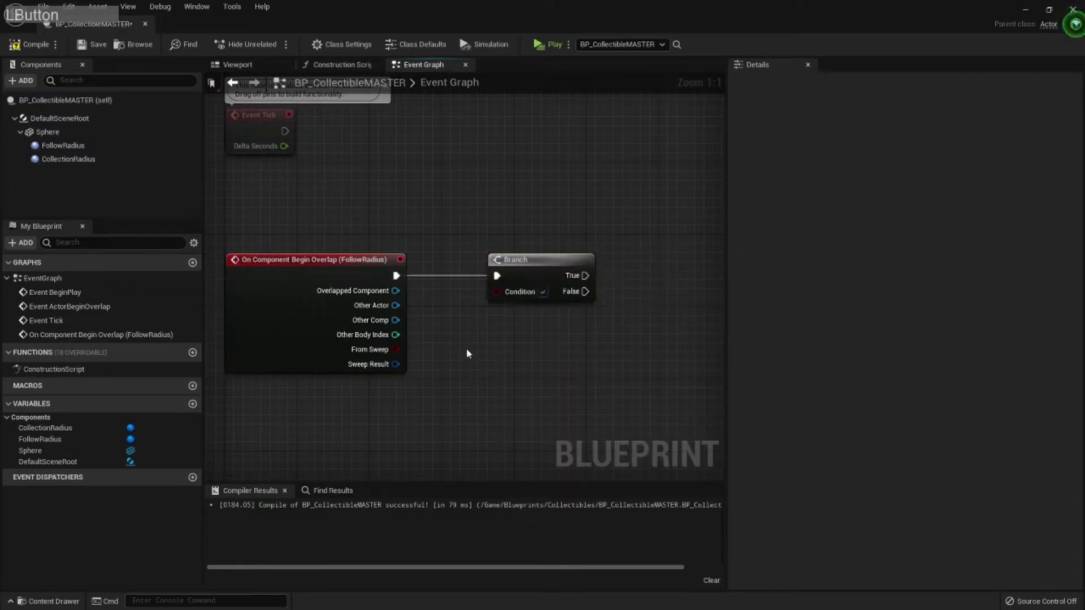
Try a direct == check on Other Actor, discard it, and start the class comparison instead.
click(342, 268)
key(q)
click(501, 132)
right_click(443, 270)
right_click(369, 213)
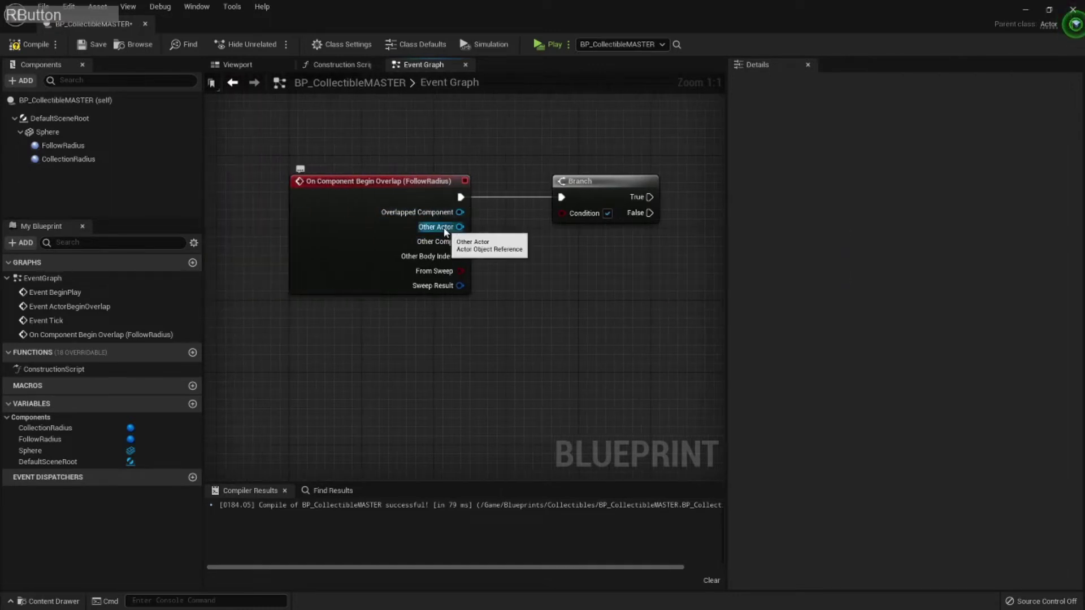
key(=)
click(599, 222)
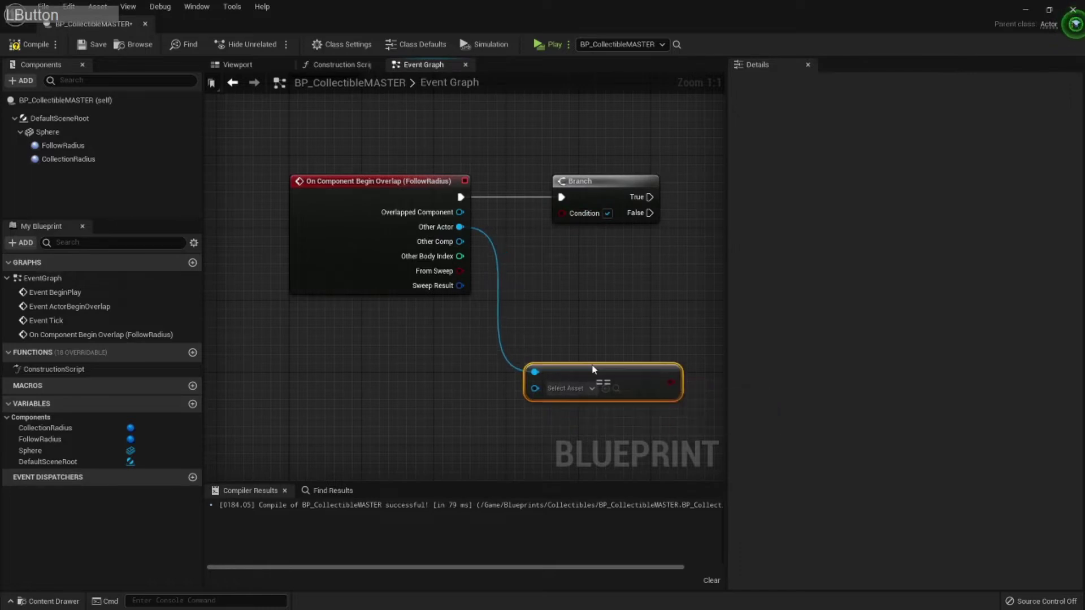
key(Delete)
click(453, 229)
key(space)
click(568, 446)
right_click(423, 354)
click(472, 252)
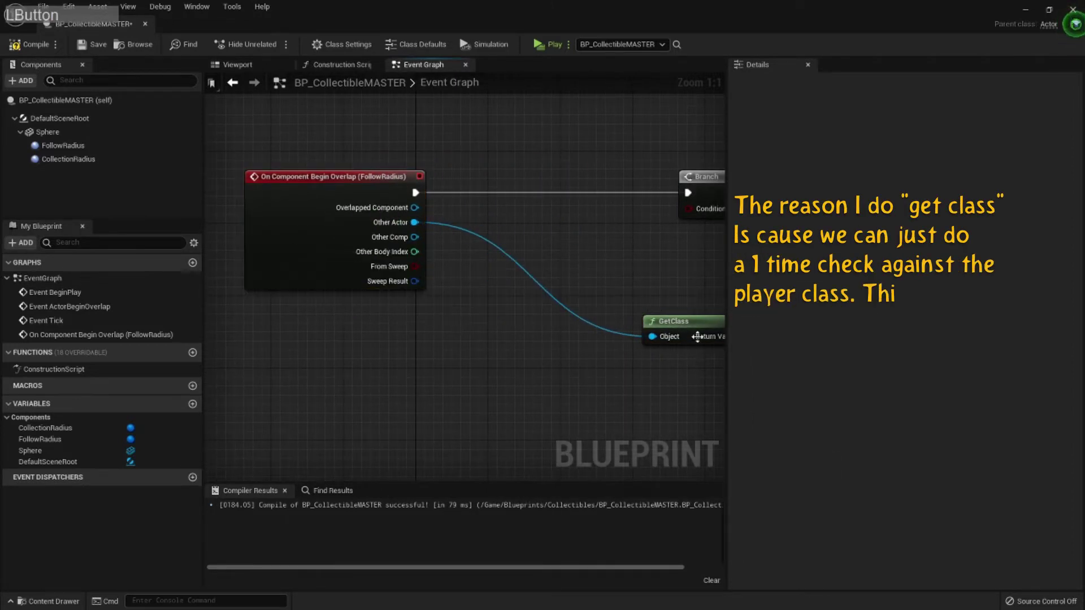
Wire GetClass of Other Actor == BP_RaymanPawn into the Branch condition.
right_click(617, 294)
click(521, 310)
key(=)
click(583, 402)
key(q)
click(572, 341)
right_click(635, 251)
click(640, 236)
click(456, 360)
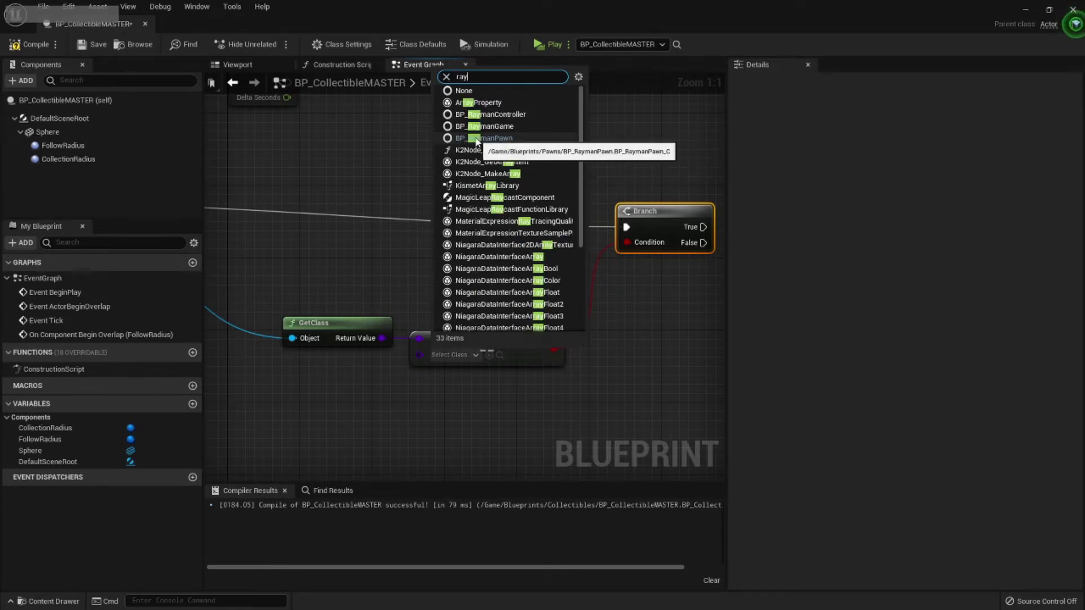
click(506, 140)
Compile the blueprint and add a Custom Event node to the graph.
right_click(406, 262)
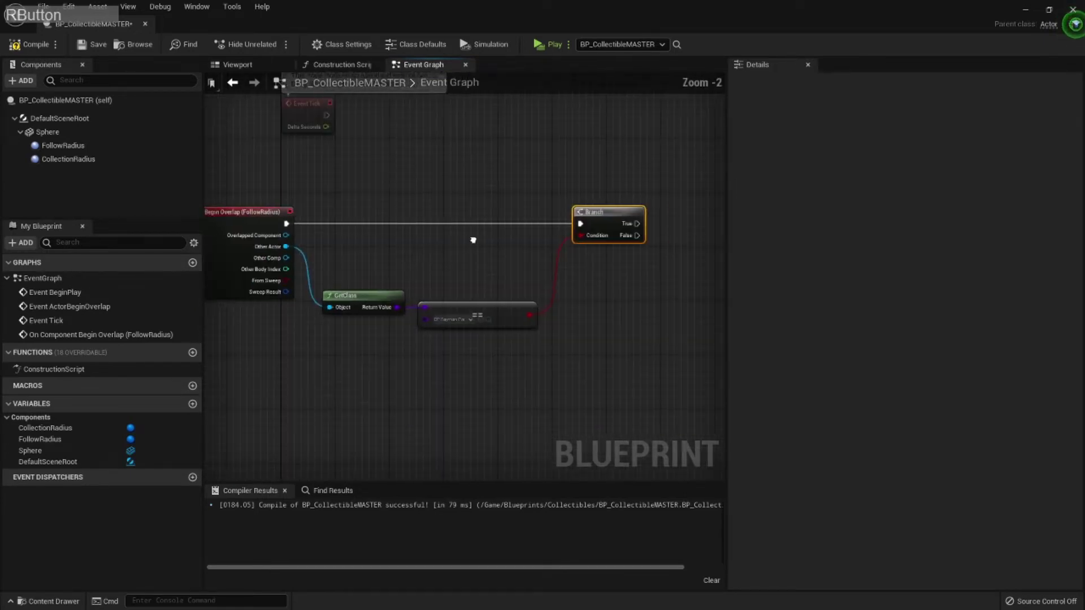
click(33, 53)
right_click(406, 261)
right_click(396, 341)
key(Return)
Name the custom event EventFollow and place a GetWorldLocation node beneath it.
key(KP_Enter)
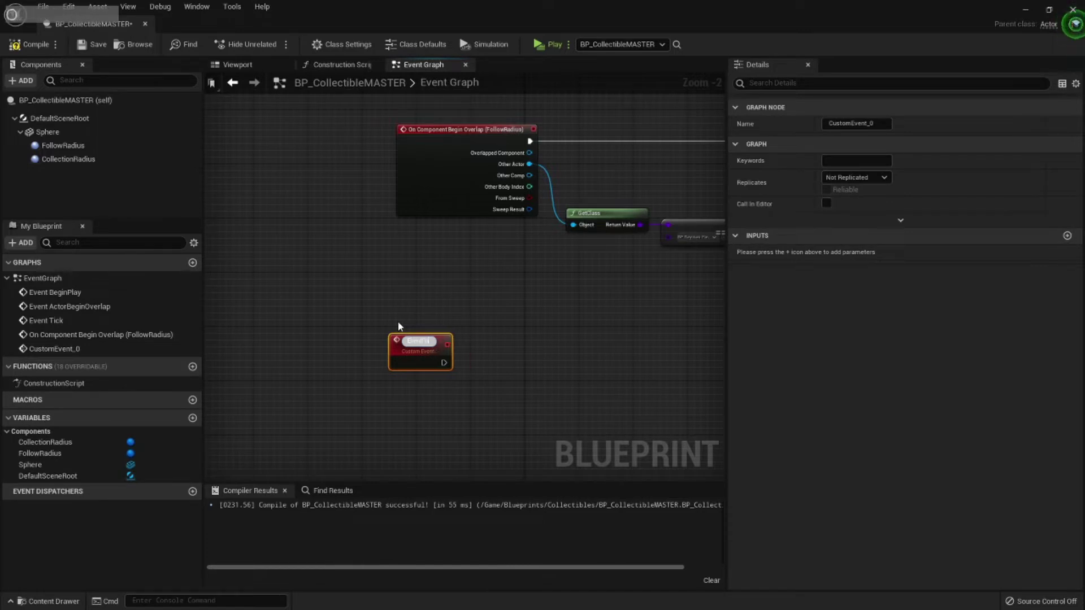
key(Return)
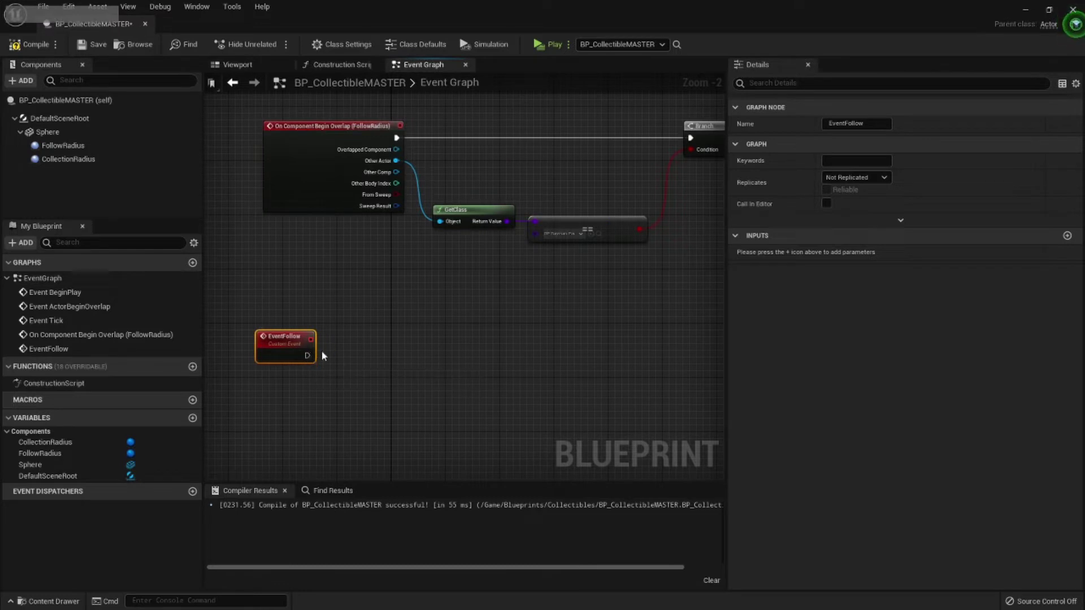
click(309, 360)
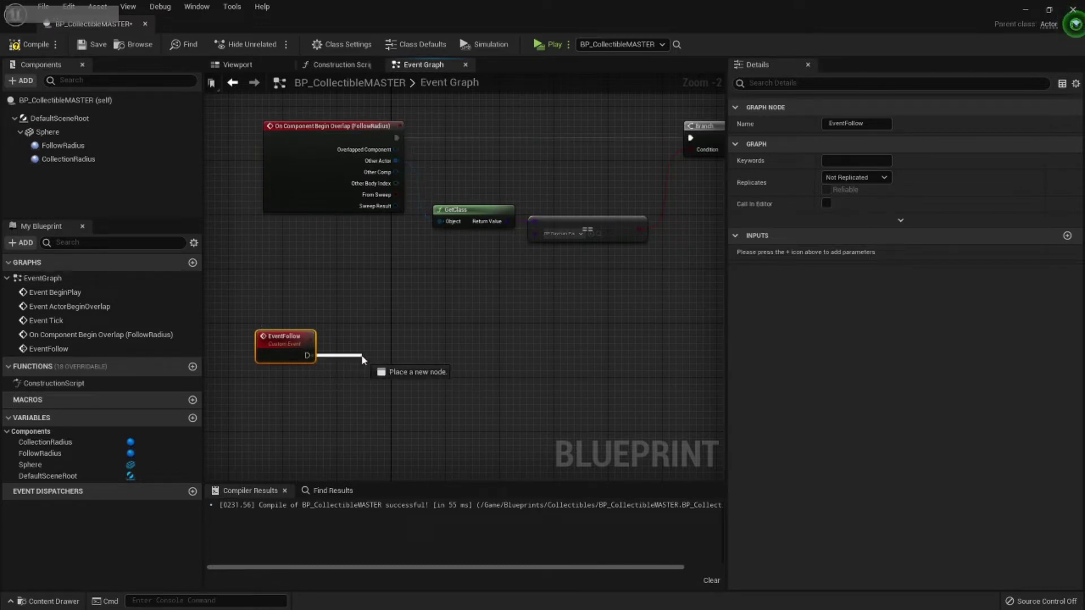
click(333, 397)
right_click(336, 397)
key(space)
key(space)
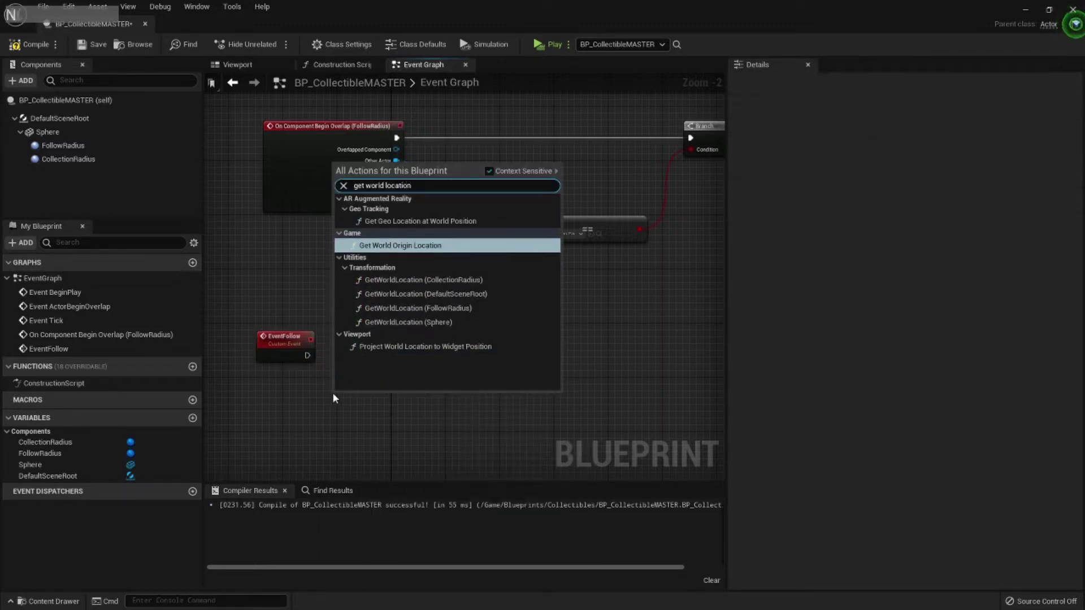
click(405, 327)
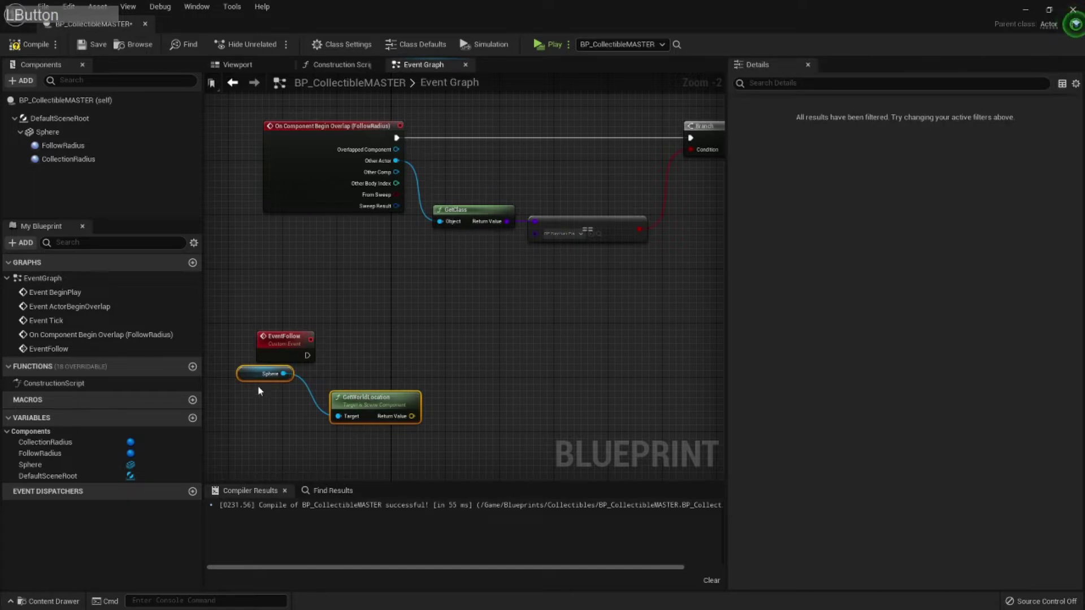
Wire a Scene Component Target input from EventFollow into GetWorldLocation.
key(Delete)
key(KP_Decimal)
click(349, 426)
click(261, 340)
right_click(593, 279)
click(489, 292)
right_click(485, 298)
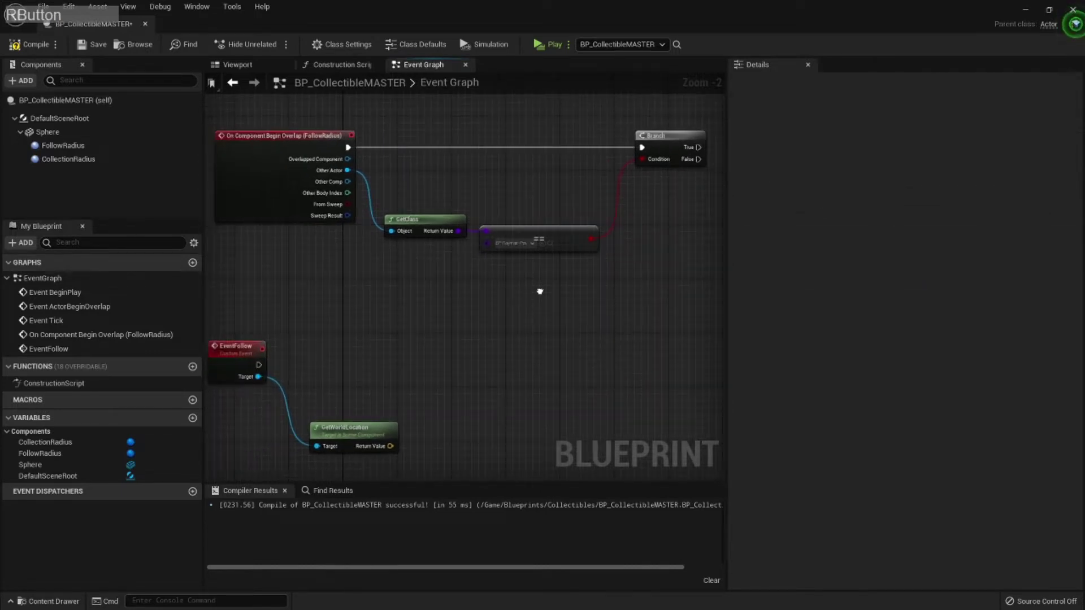
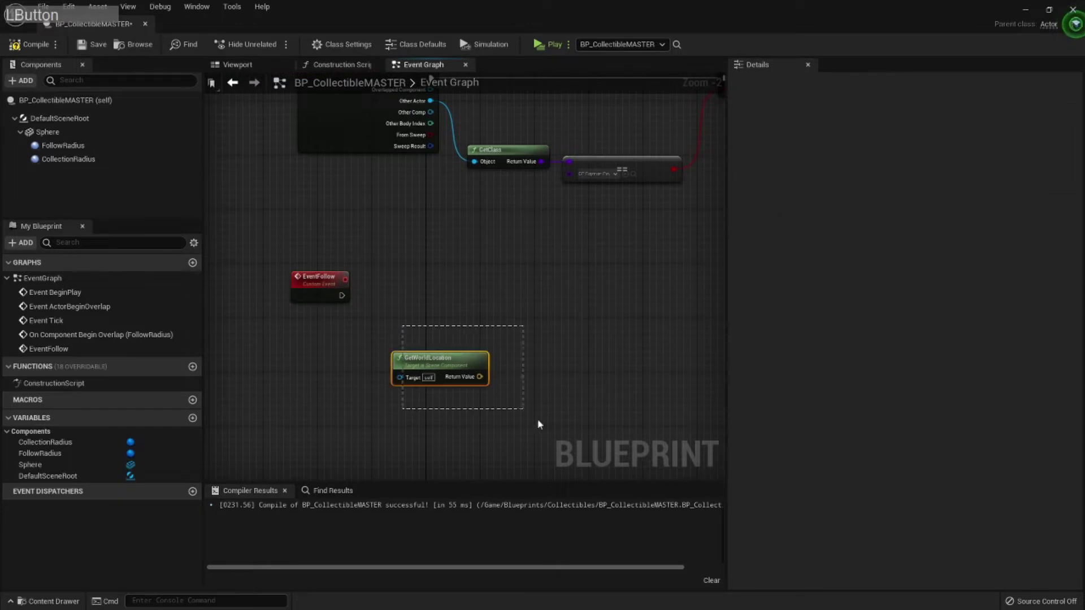
Promote Other Actor to a variable and set it on the Branch's True path.
key(Delete)
key(KP_Decimal)
right_click(509, 302)
click(313, 204)
click(681, 302)
right_click(636, 240)
click(290, 172)
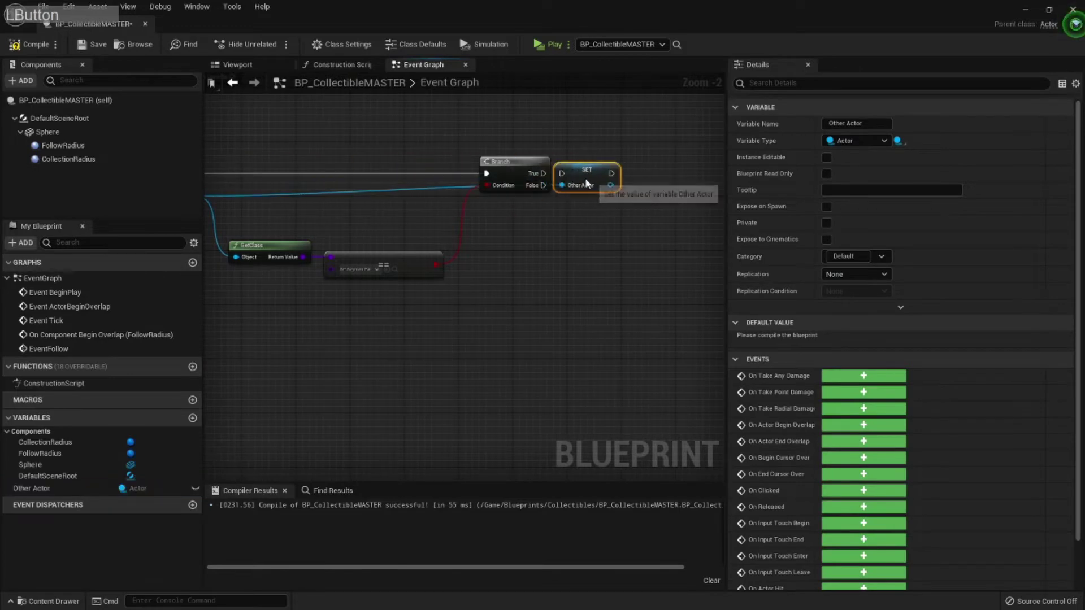
Place the variable's getter near EventFollow and start renaming it Target.
click(552, 177)
click(439, 192)
click(510, 233)
right_click(510, 232)
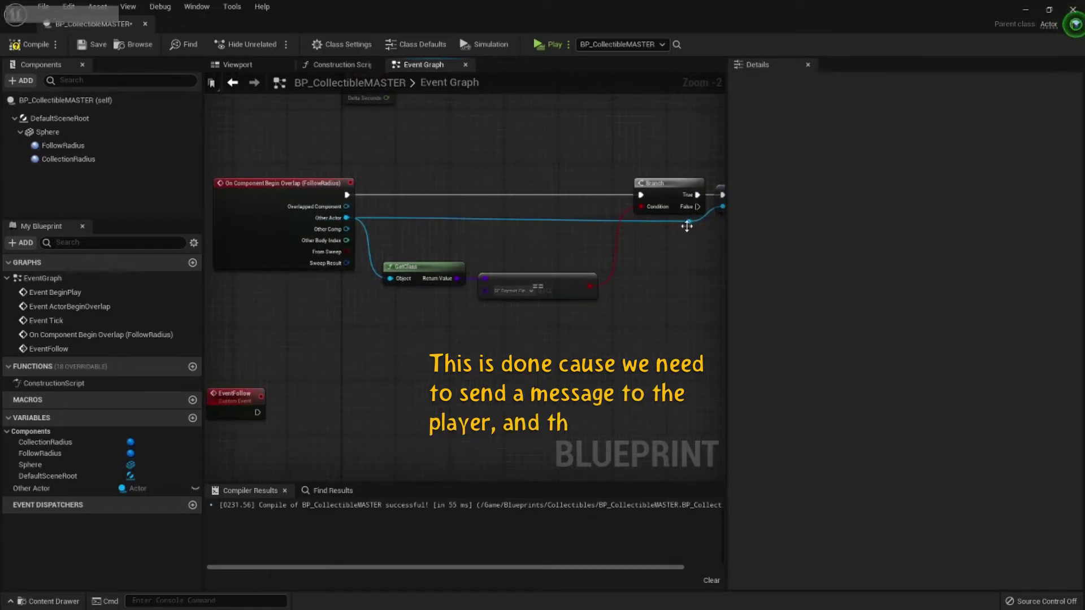
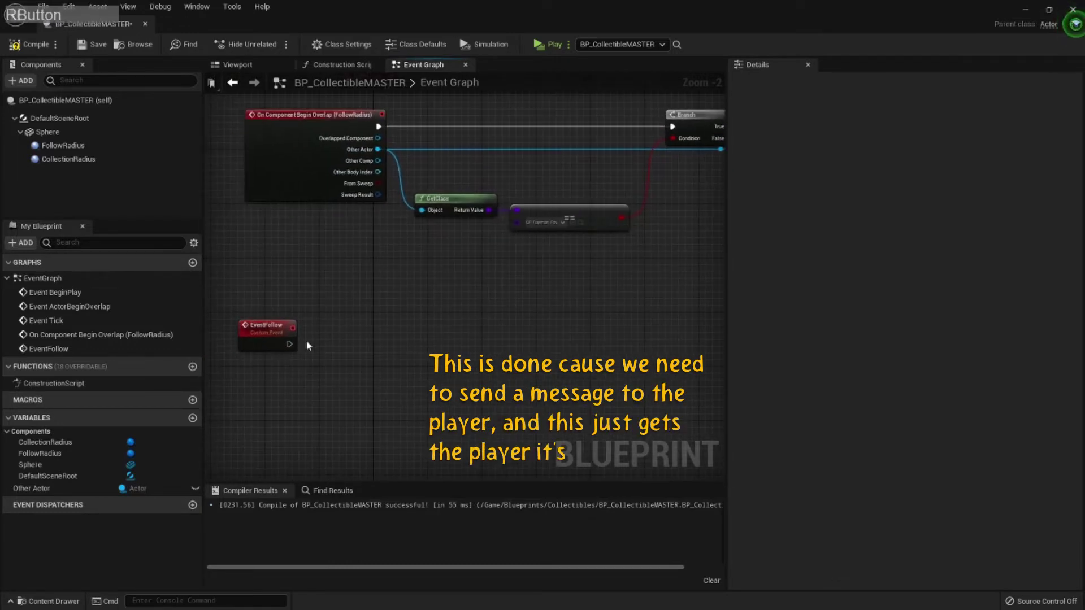
click(381, 311)
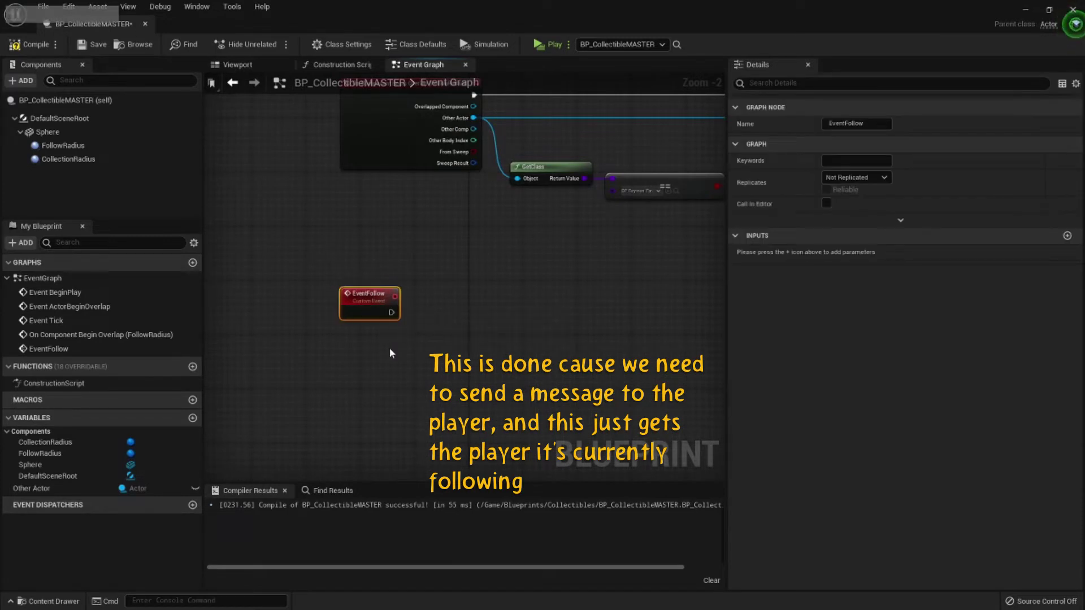
click(527, 303)
click(37, 491)
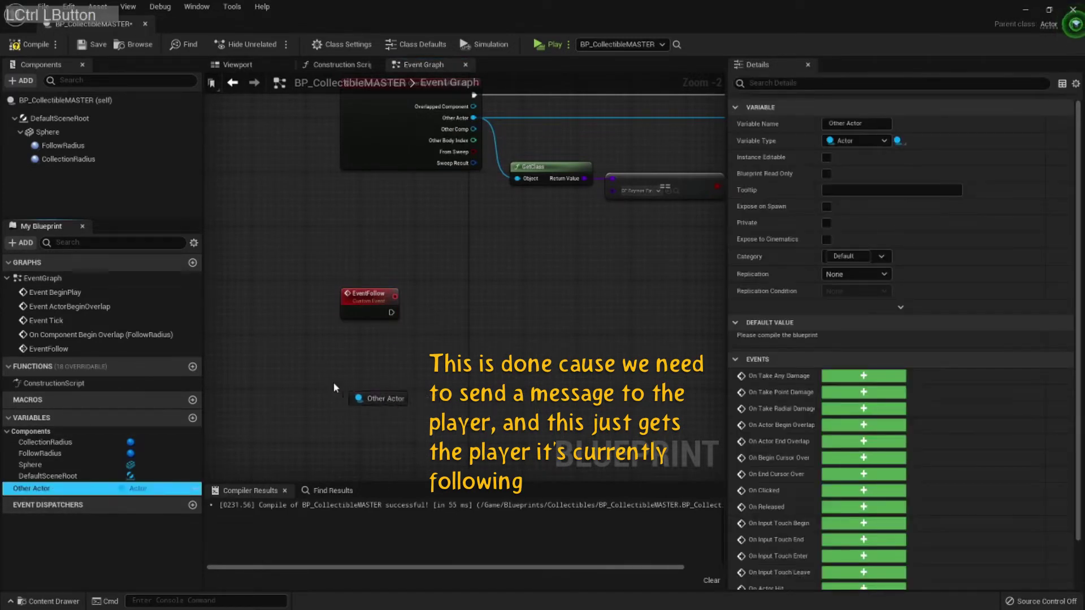
click(42, 487)
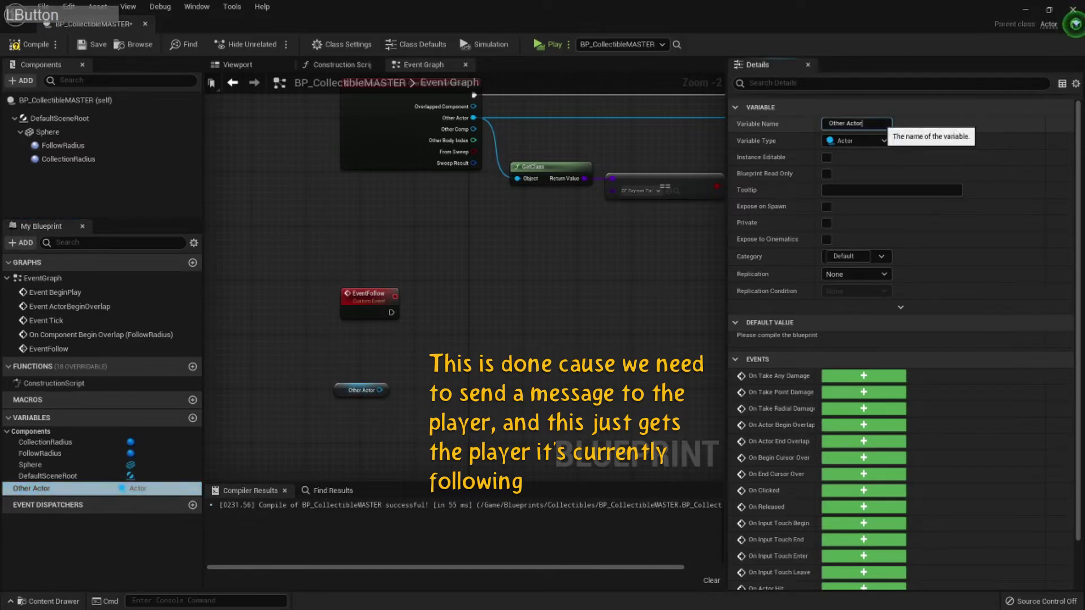
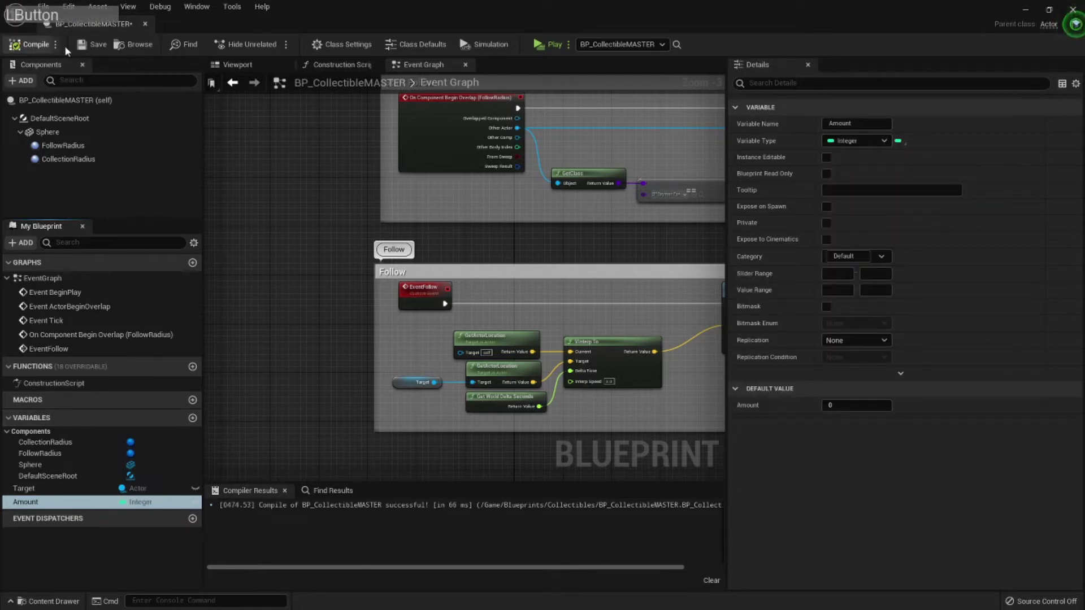
Make Amount instance editable with a default value of 10 and compile.
click(835, 213)
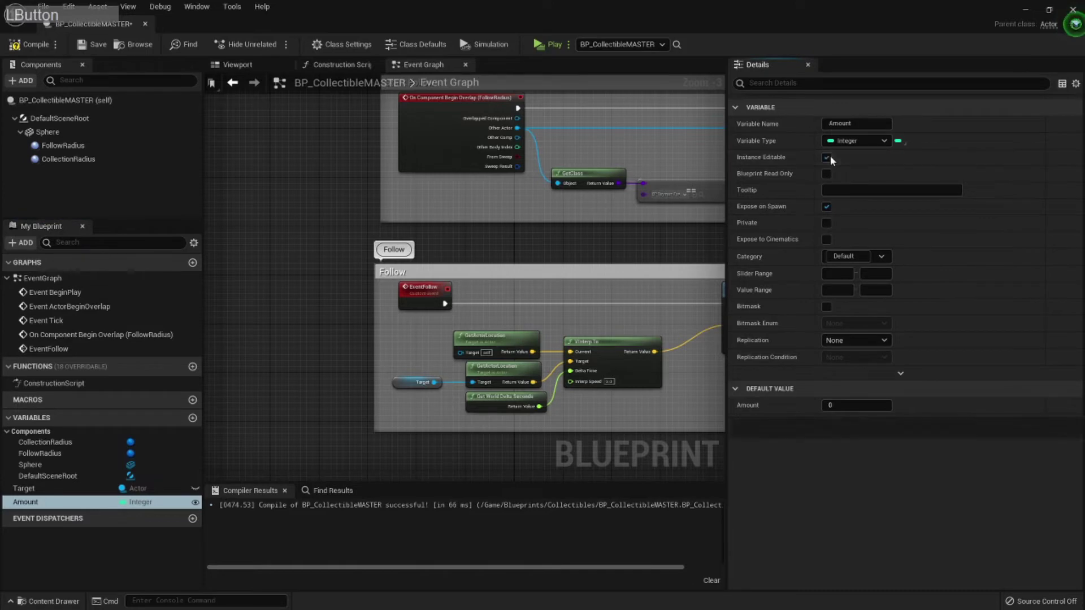
click(34, 46)
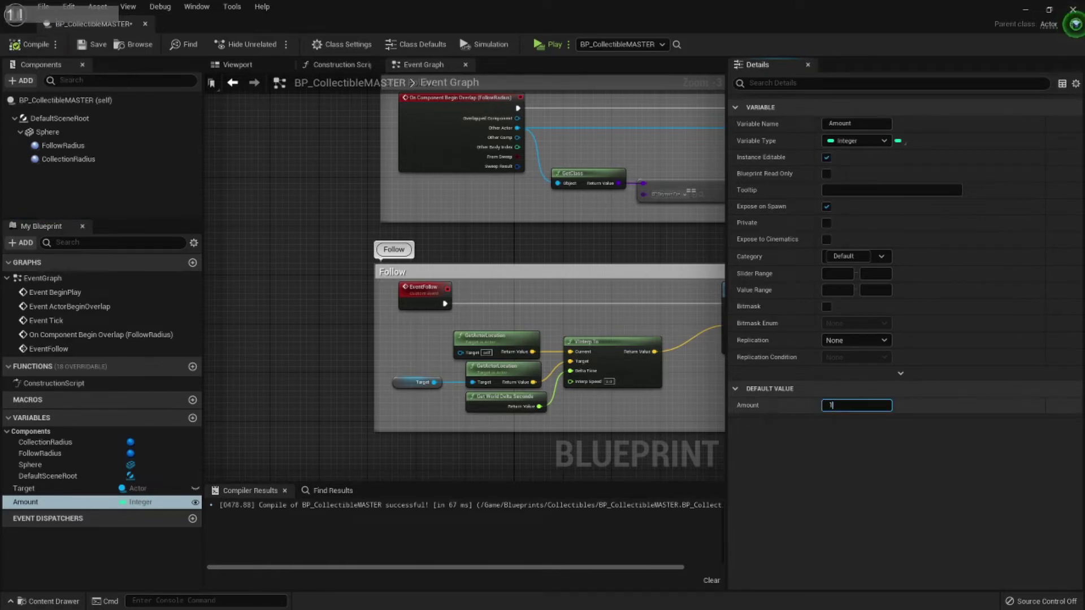
key(KP_Enter)
key(1)
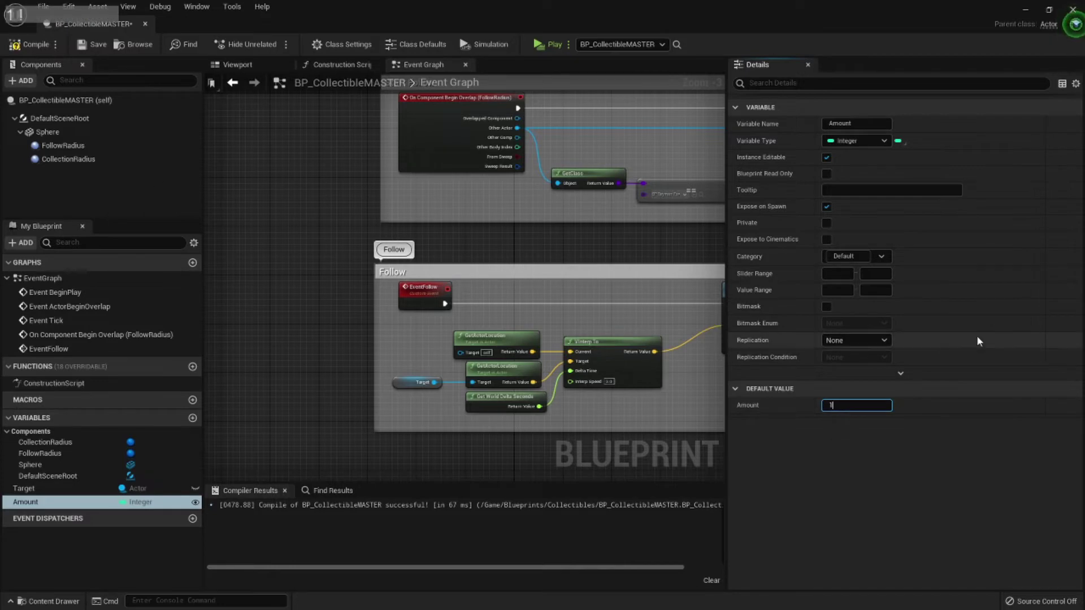
key(BackSpace)
key(1)
key(0)
key(KP_Enter)
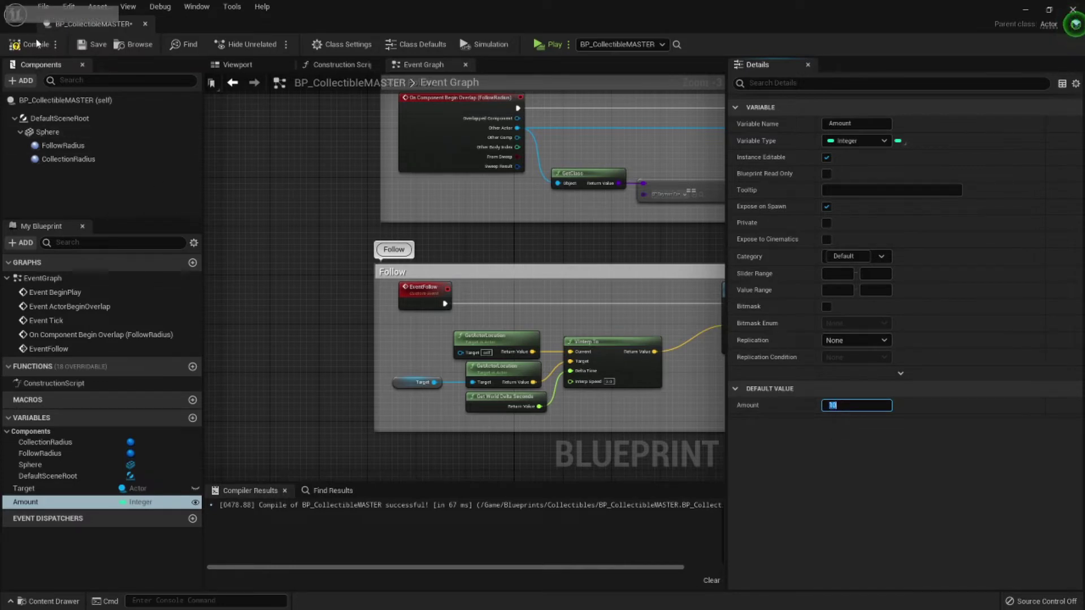
click(32, 51)
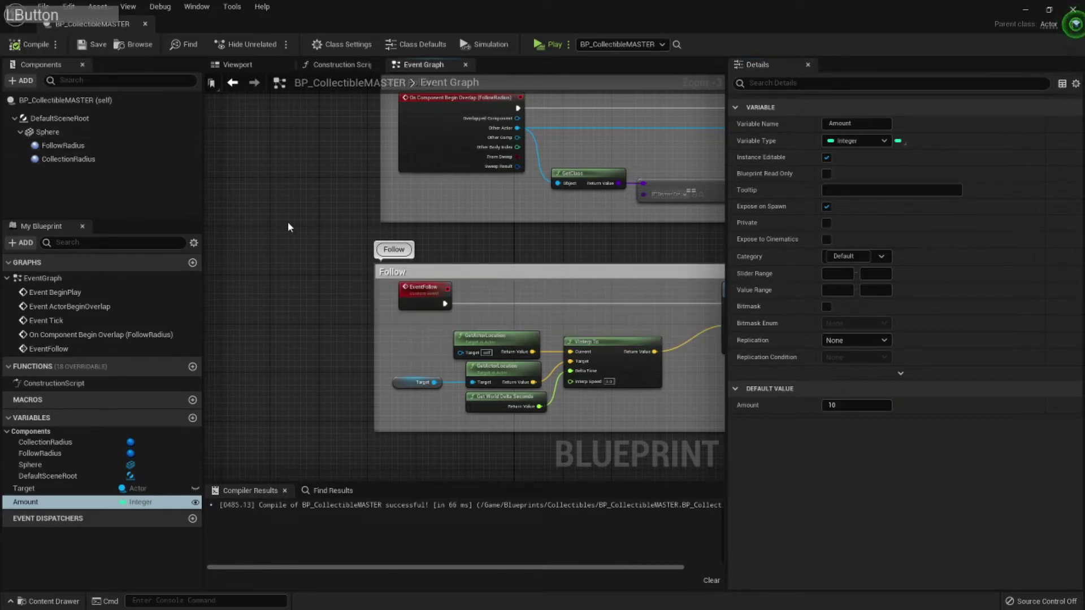
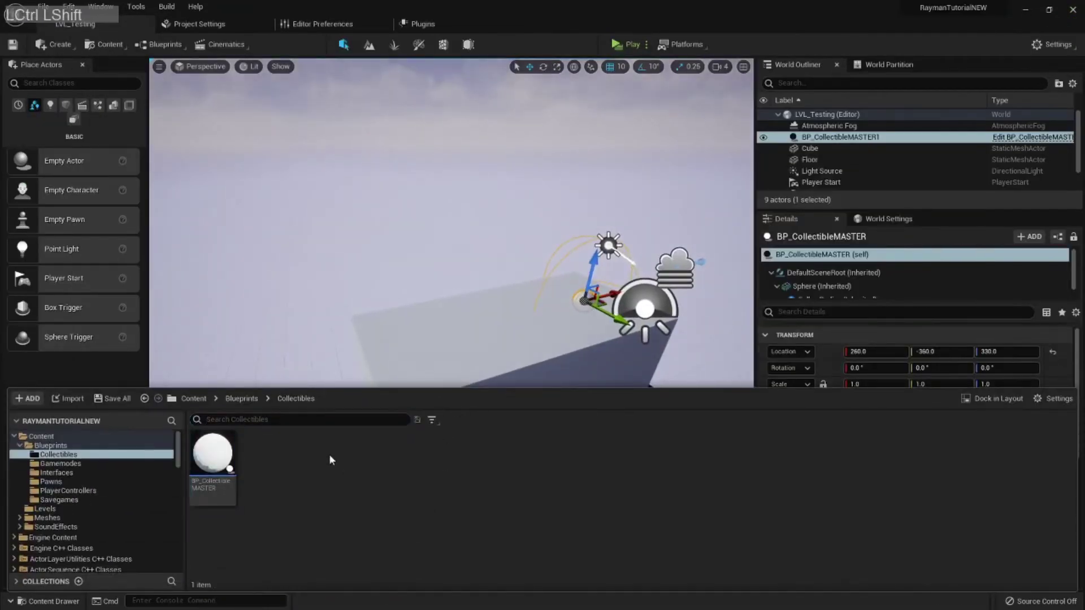
Create a Blueprint Interface named BPI_CollectibleInteraction in the Interfaces folder.
key(s)
click(239, 407)
right_click(317, 496)
click(374, 334)
click(539, 399)
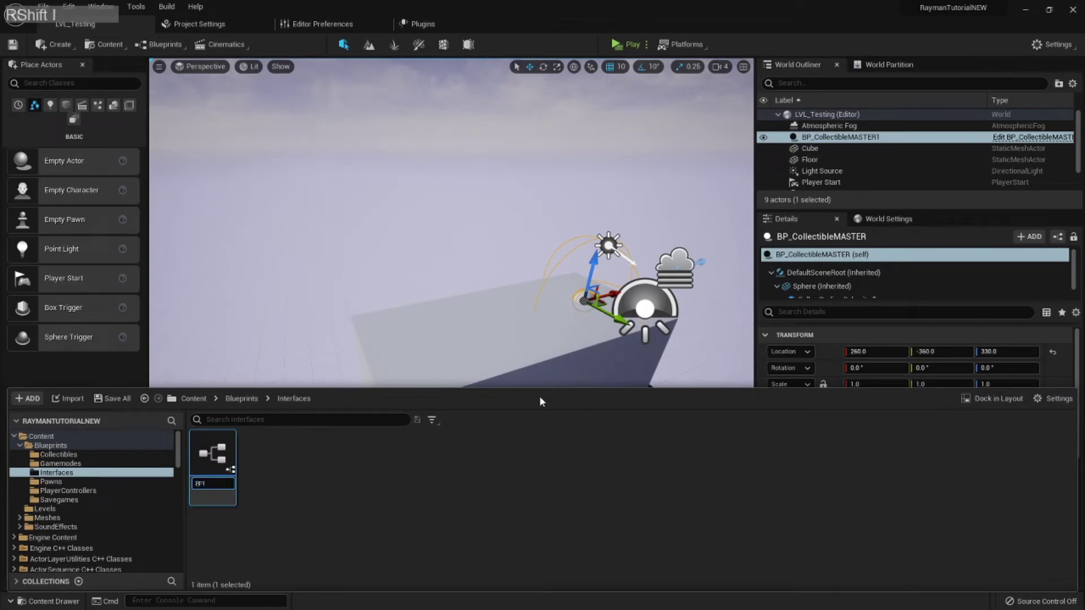
key(shift+-)
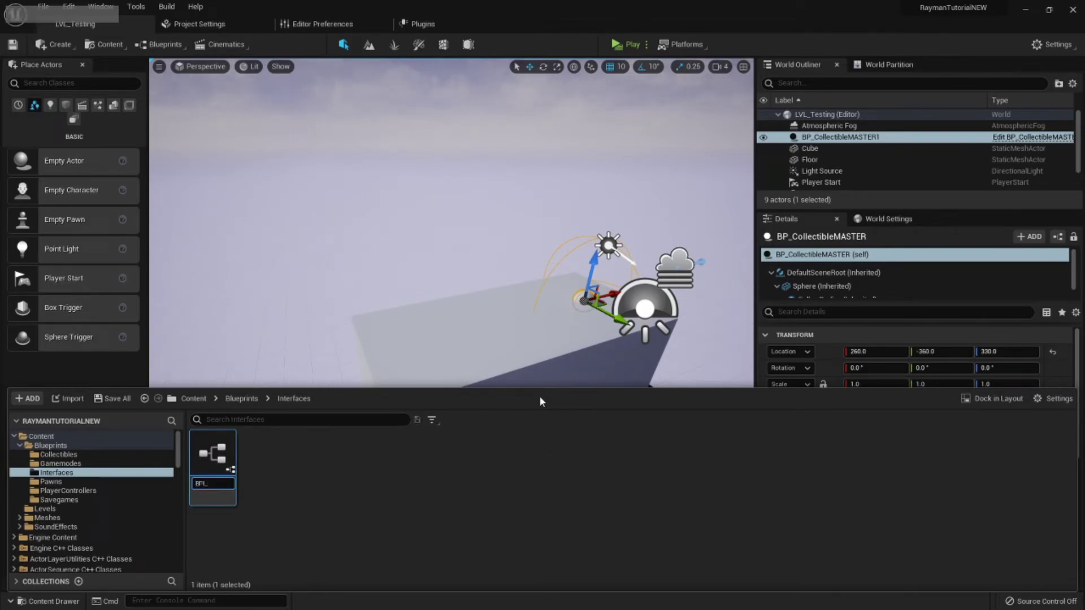
key(shift+c)
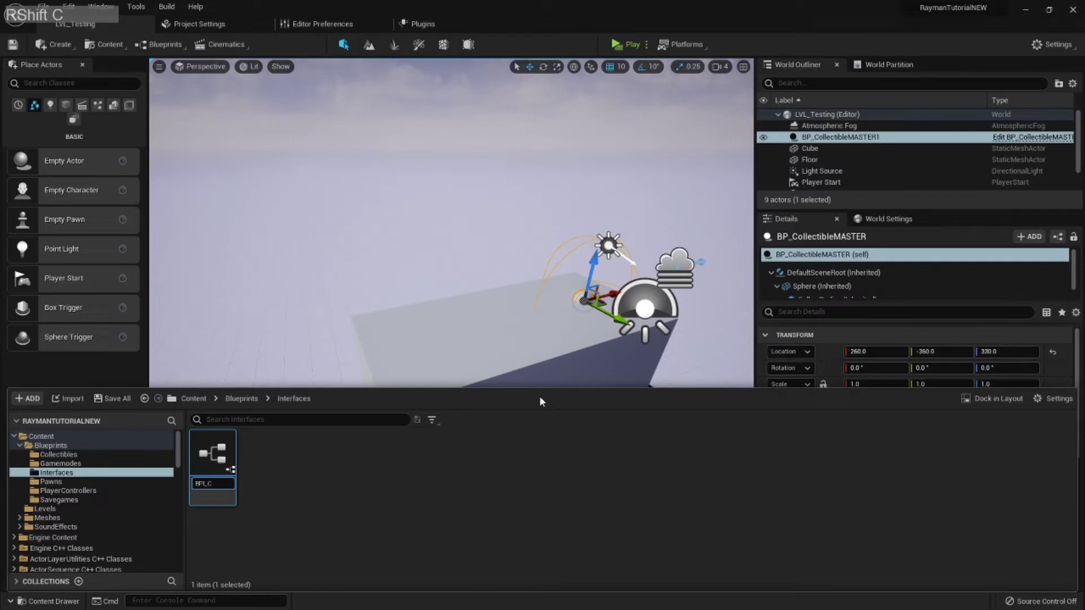
key(space)
key(BackSpace)
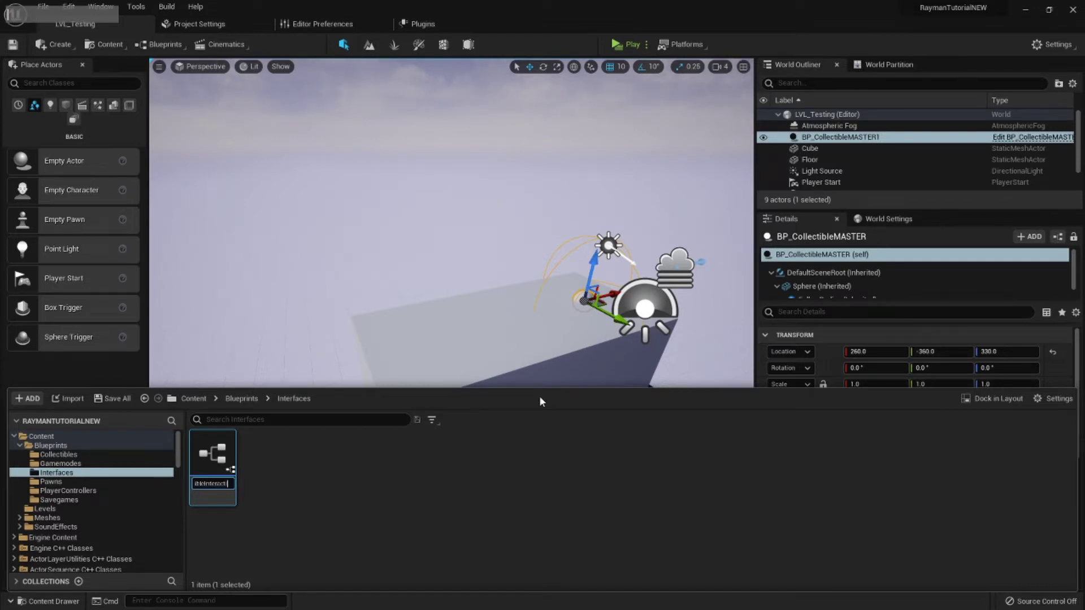
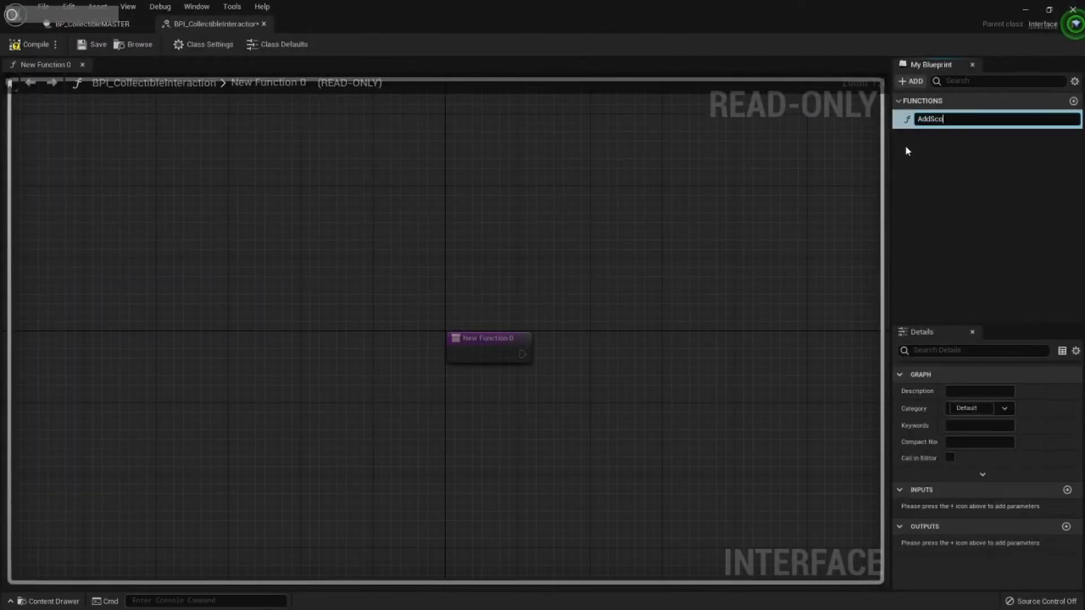
Give the AddScore function an Integer input named Amount.
key(Return)
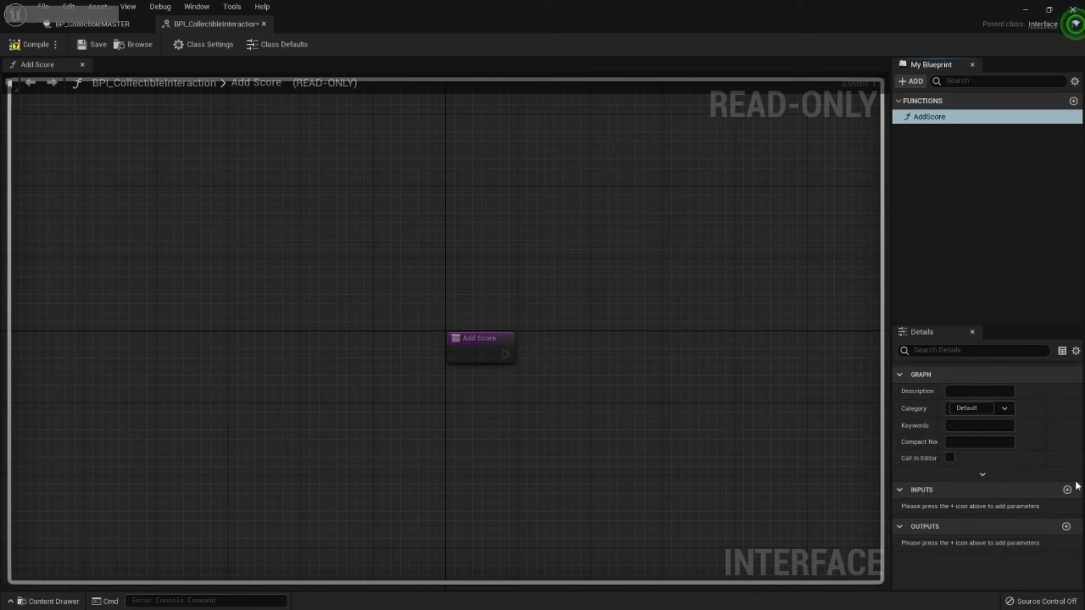
click(990, 492)
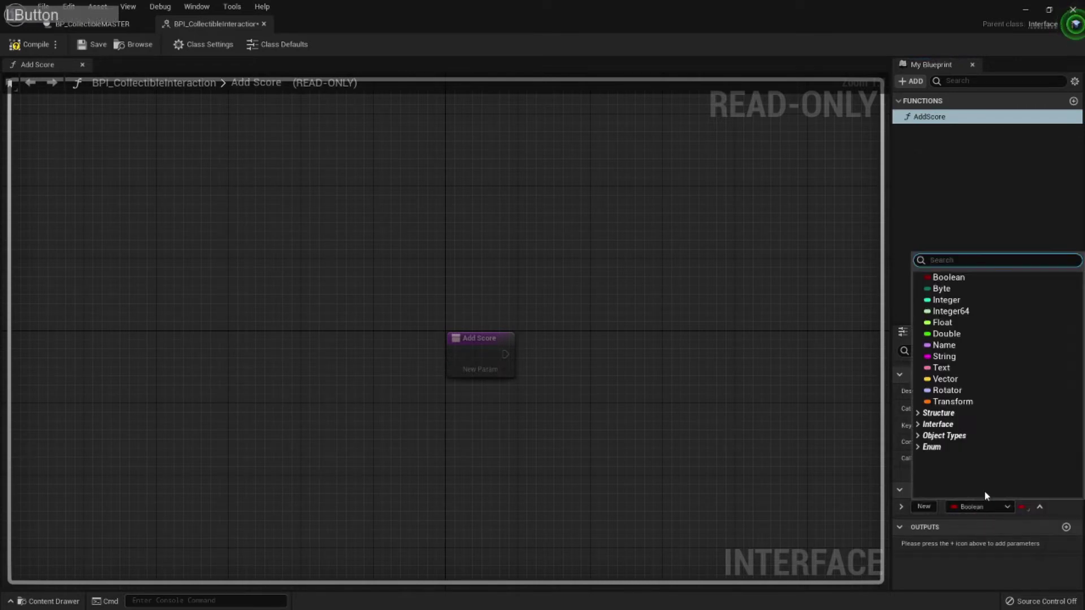
key(ctrl+a)
key(BackSpace)
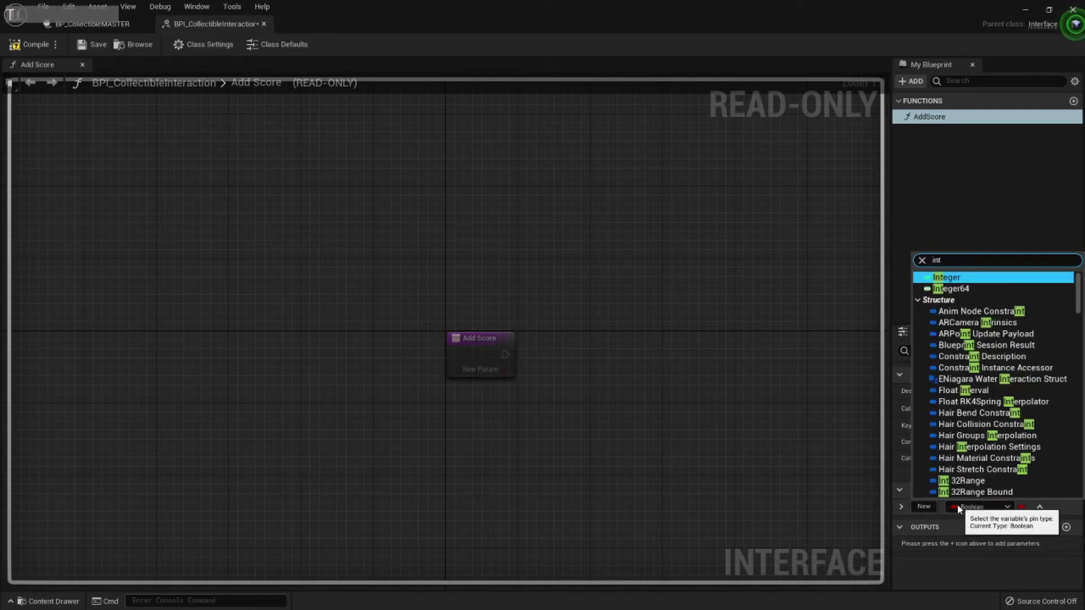
click(949, 284)
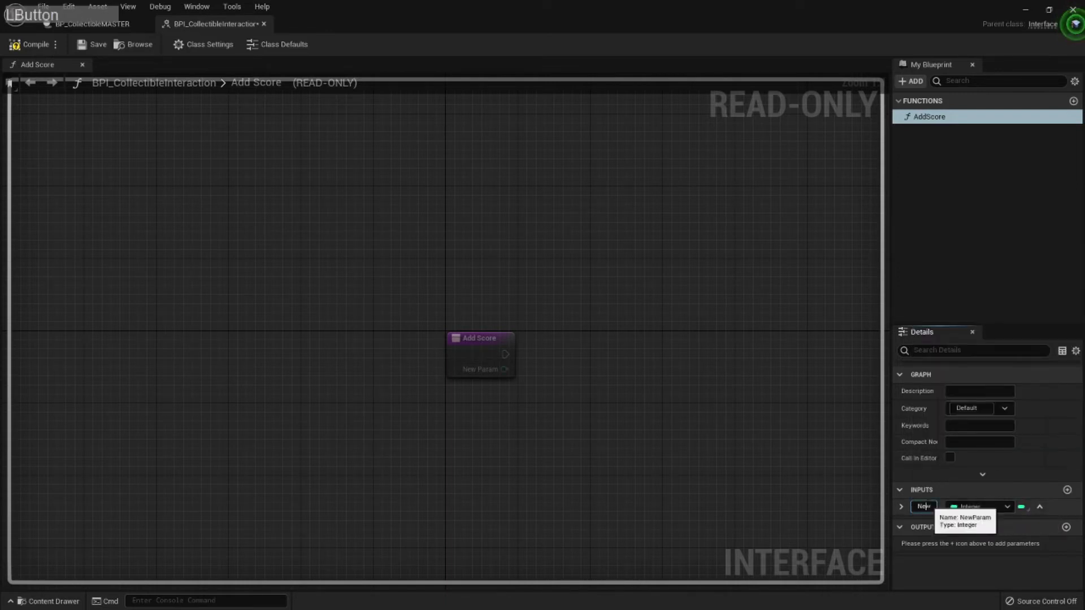
key(ctrl+a)
key(Return)
Compile and save the interface, then return to the BP_CollectibleMASTER event graph.
click(36, 46)
key(ctrl+shift+s)
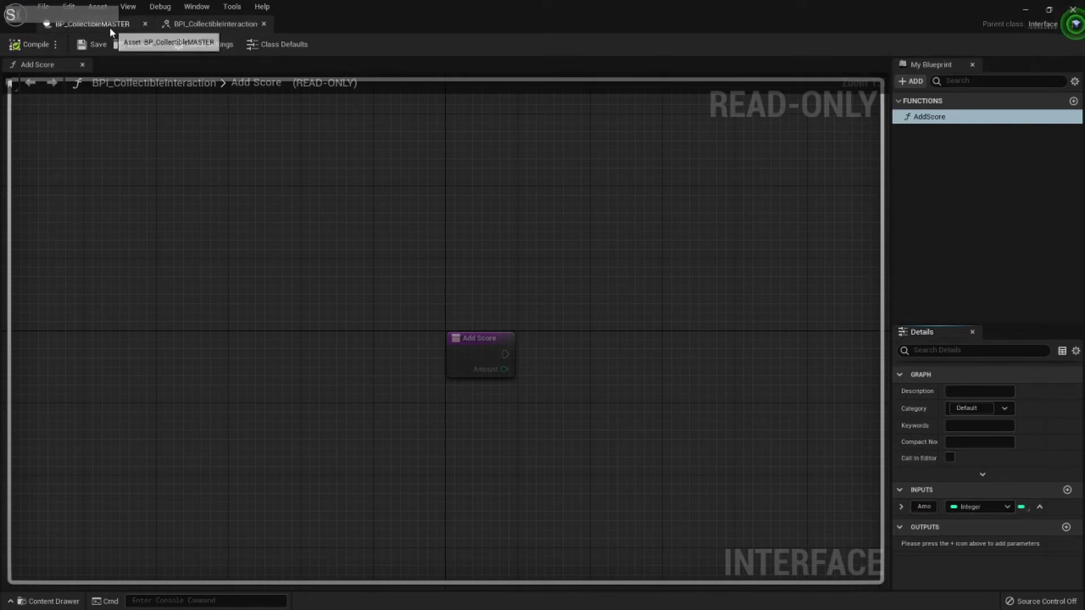
click(97, 47)
right_click(430, 199)
click(517, 238)
right_click(566, 262)
click(373, 166)
key(Delete)
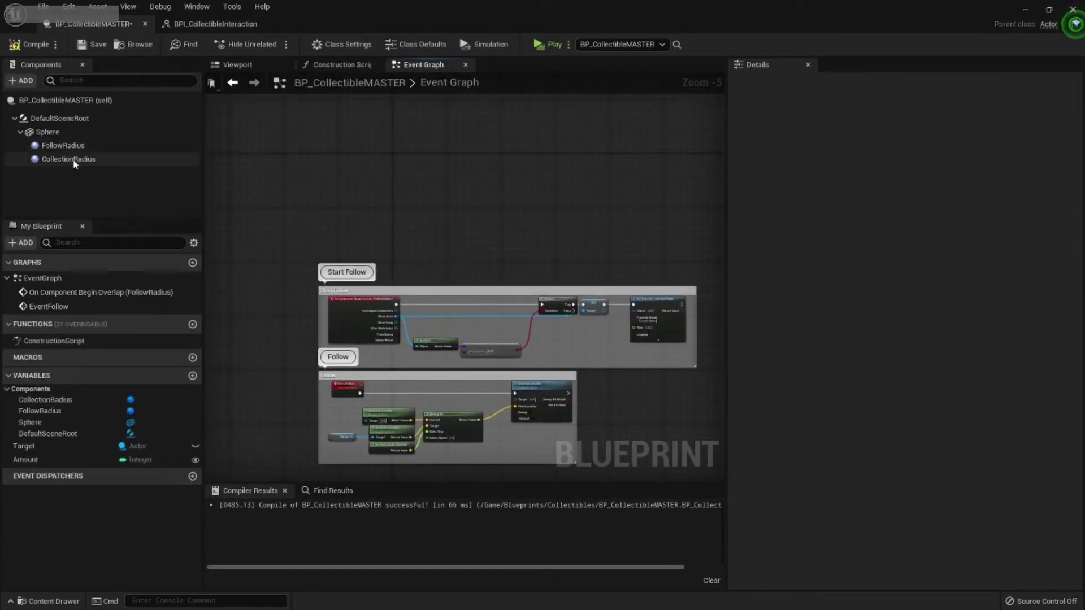
Add On Component Begin Overlap for CollectionRadius and compare Other Actor == Target.
click(48, 159)
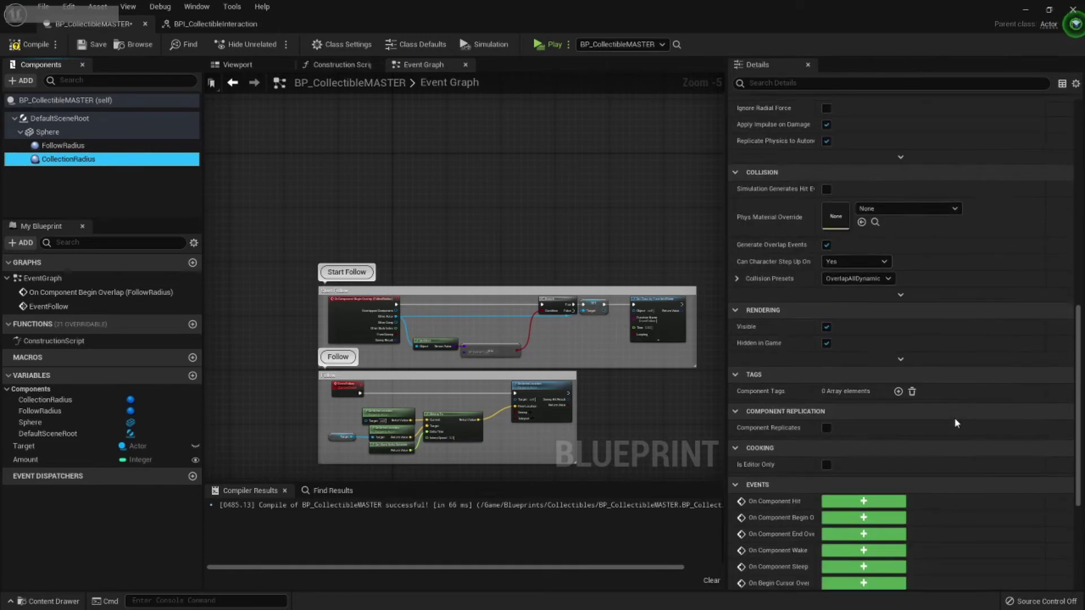
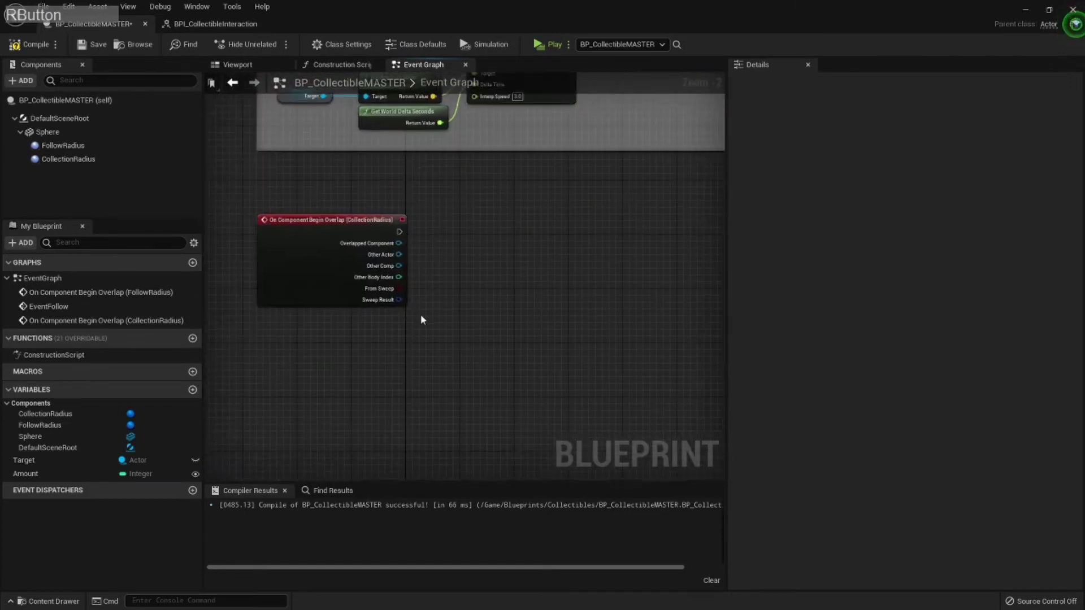
click(380, 236)
key(=)
click(489, 386)
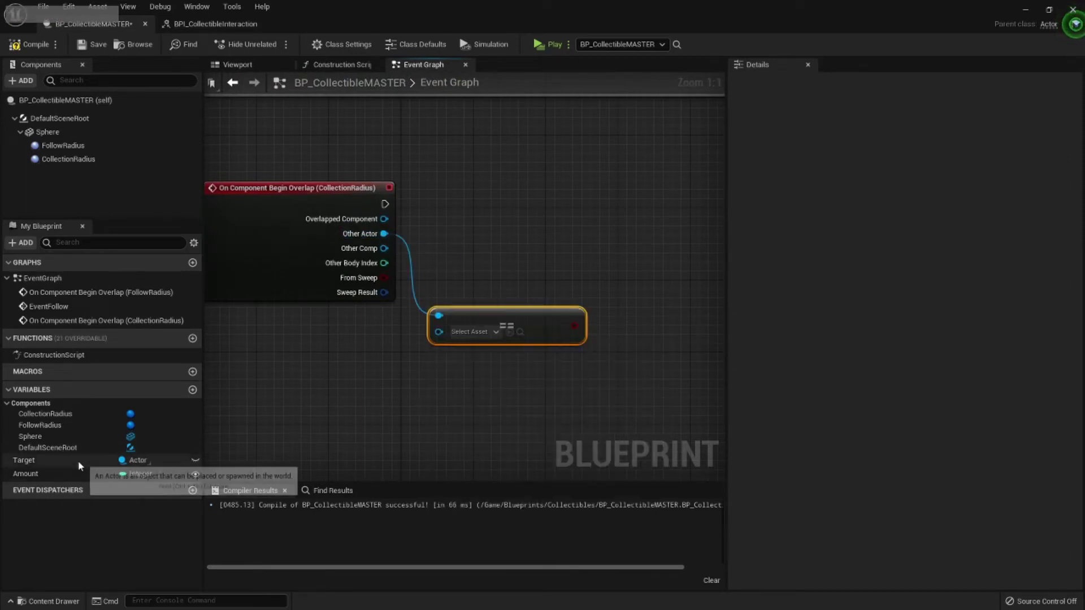
click(83, 465)
click(462, 319)
key(q)
click(498, 264)
right_click(475, 255)
click(351, 227)
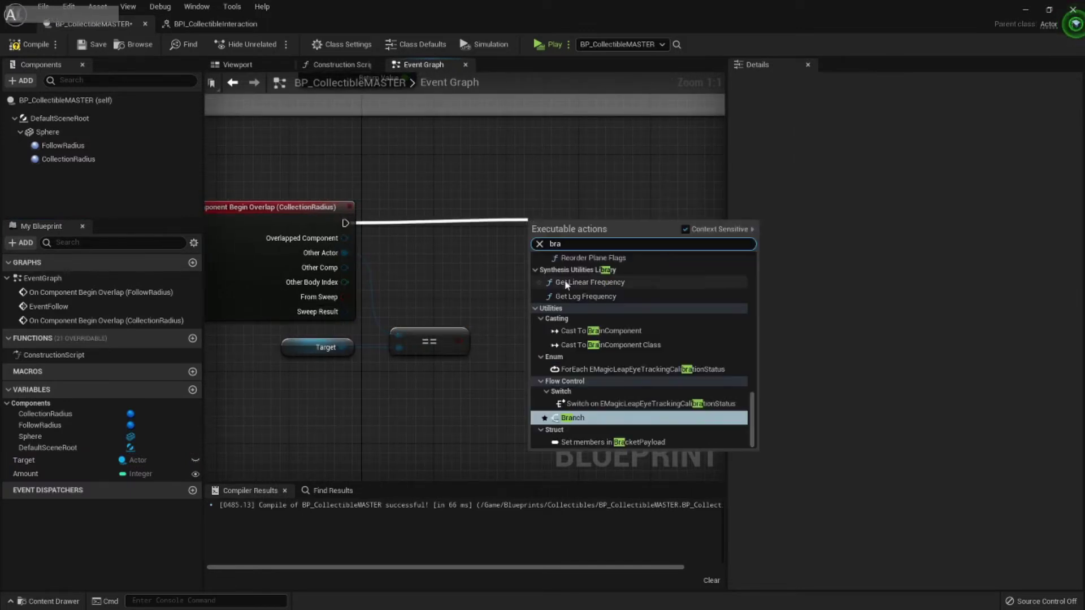
Feed the comparison into a Branch node wired after the overlap event.
click(574, 276)
click(272, 212)
key(q)
click(490, 267)
right_click(634, 284)
click(430, 321)
right_click(364, 312)
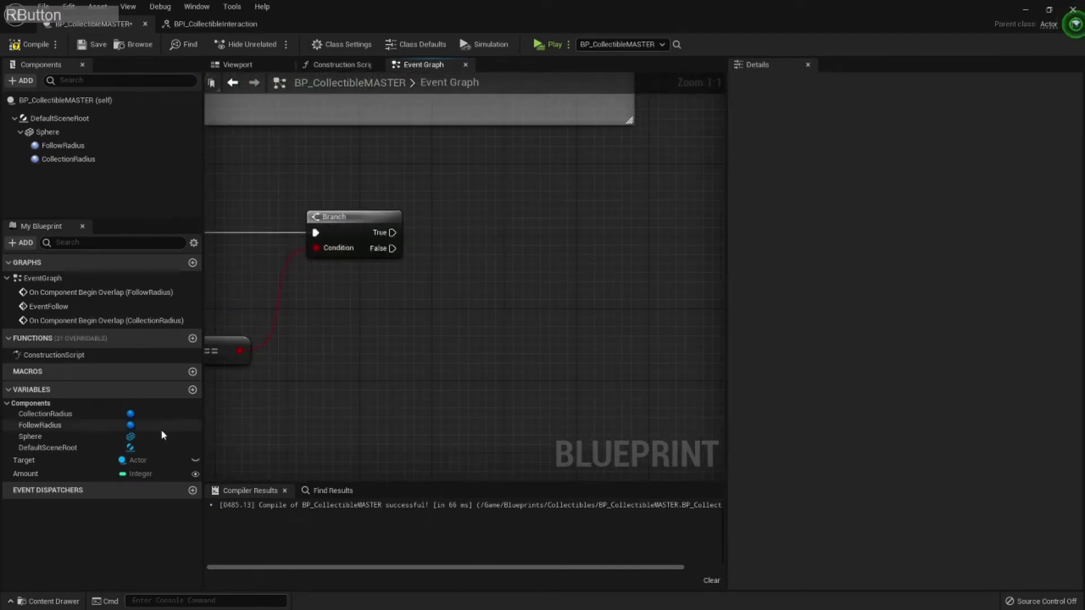
On True, call Add Score (Message) on Target with Amount, then DestroyActor.
click(80, 465)
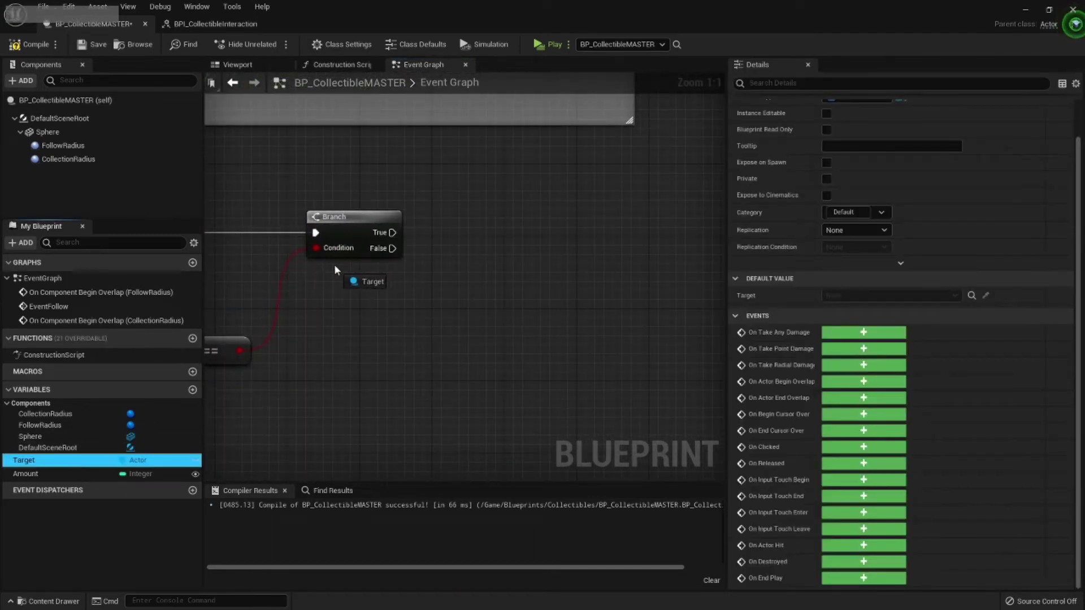
click(392, 280)
key(g)
key(BackSpace)
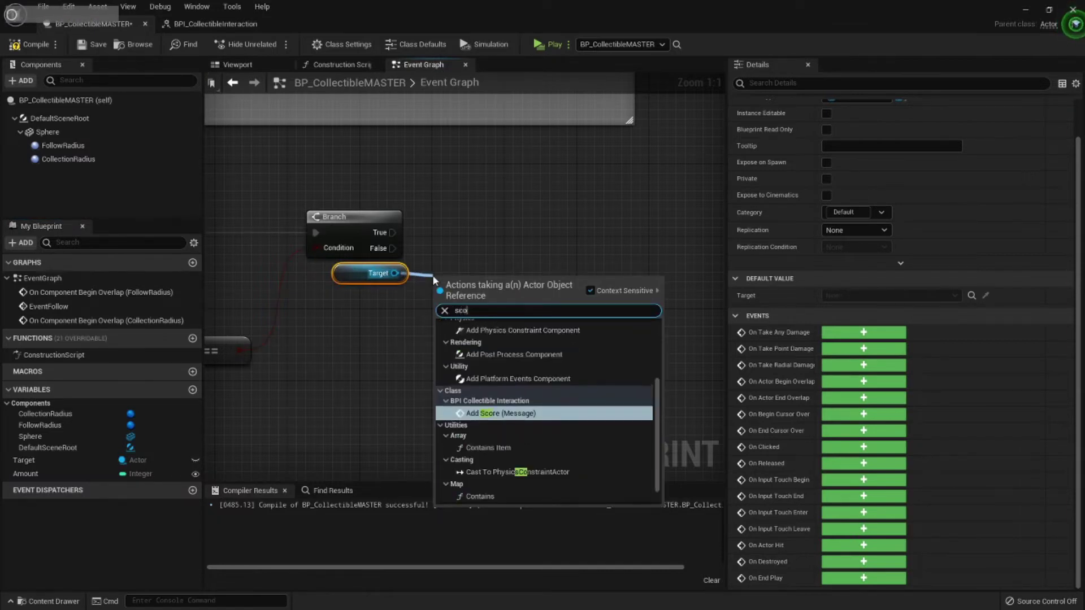
click(510, 349)
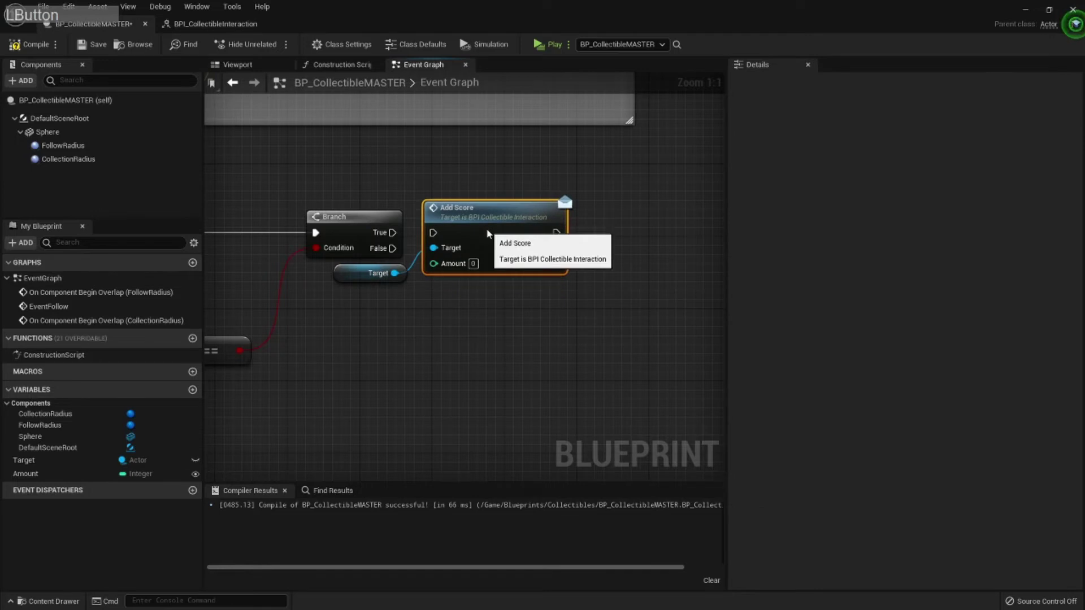
click(397, 236)
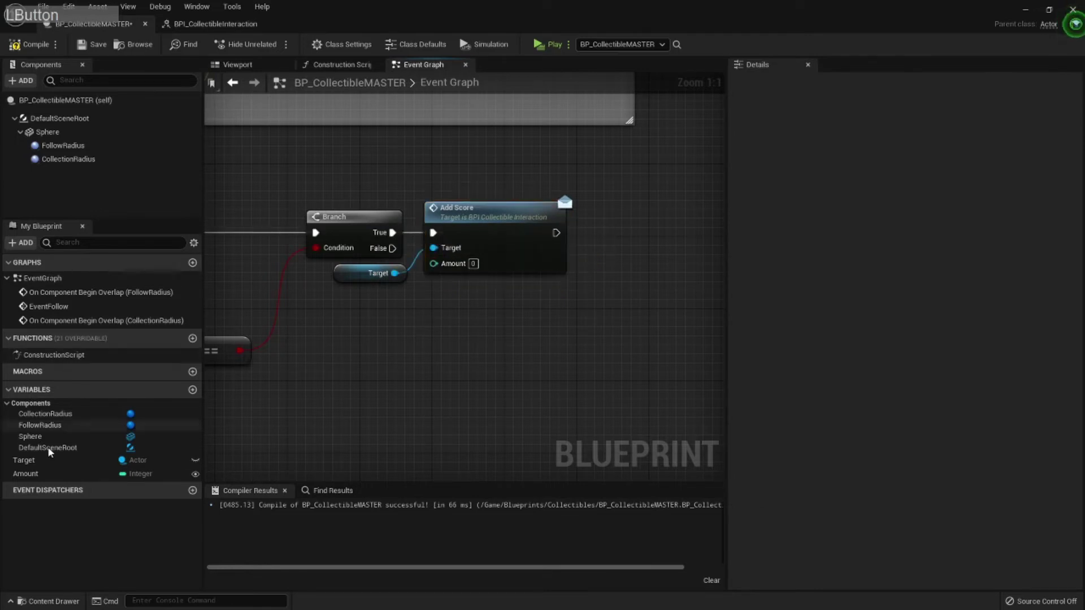
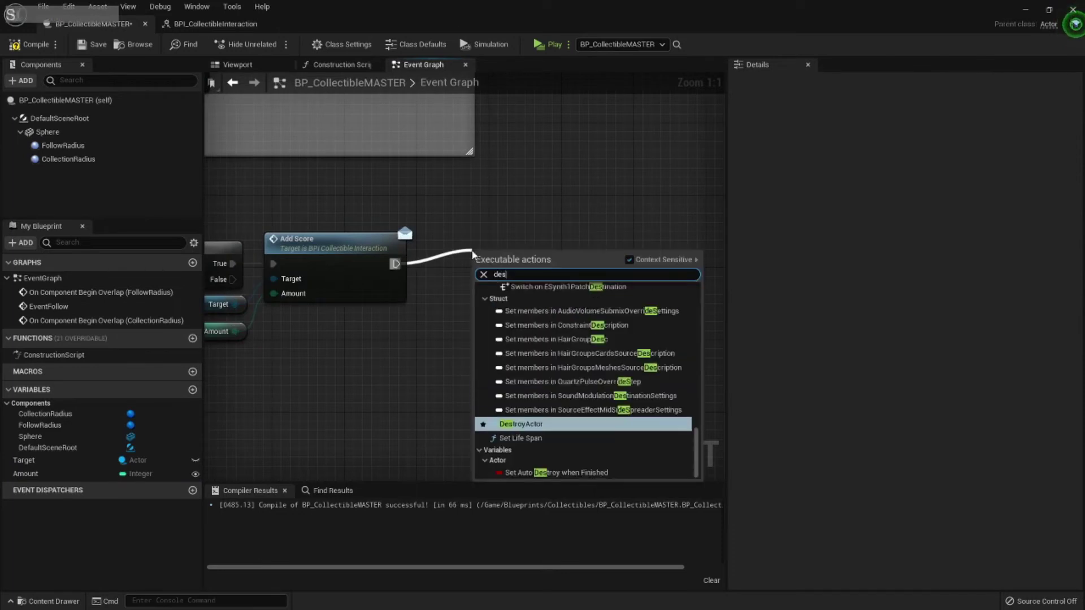
key(o)
key(Return)
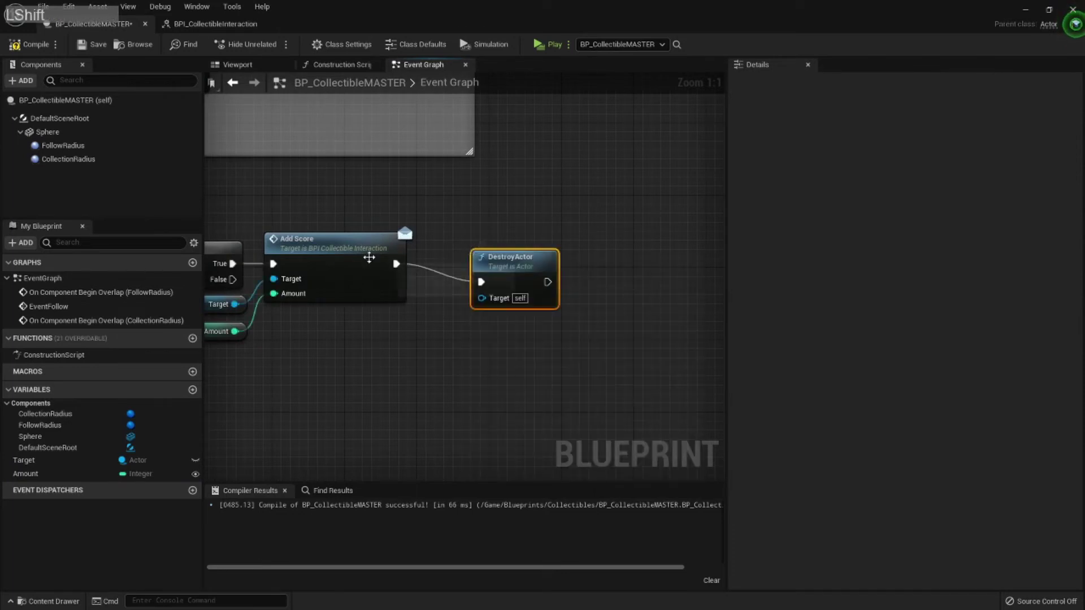
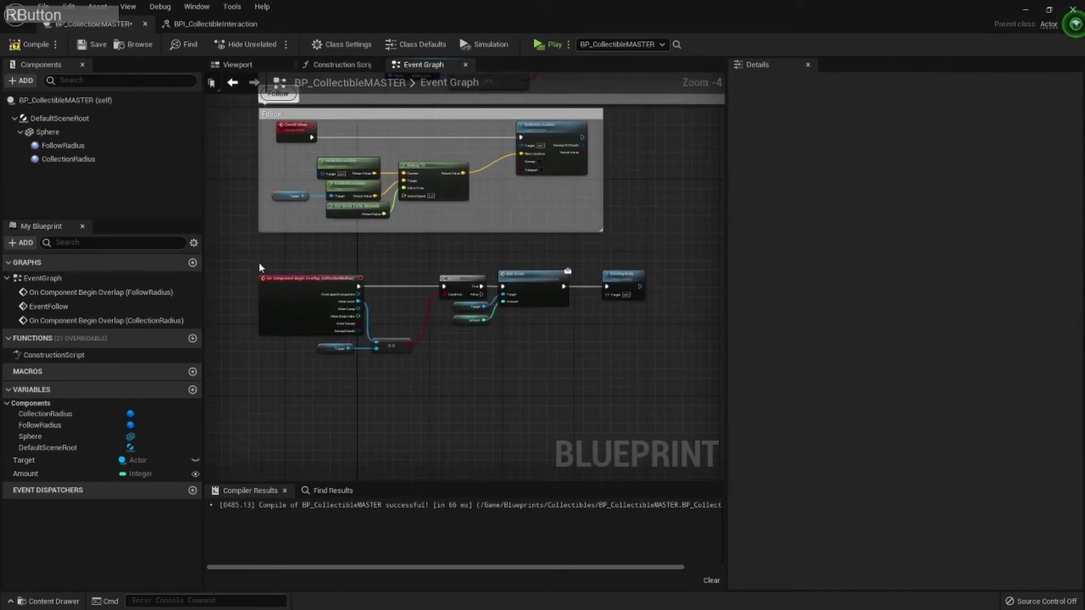
Wrap the collection overlap nodes in a comment titled Pickup.
click(250, 256)
key(c)
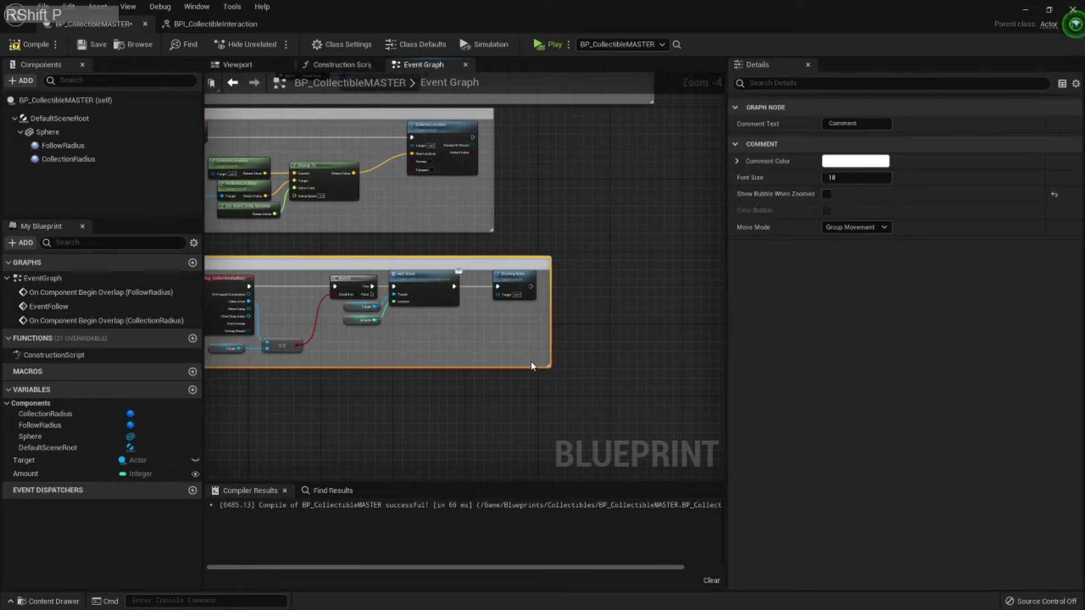
key(Return)
Compile and save the blueprint, return to the testing level and start Play.
click(57, 45)
key(ctrl+shift+s)
click(151, 26)
click(1036, 7)
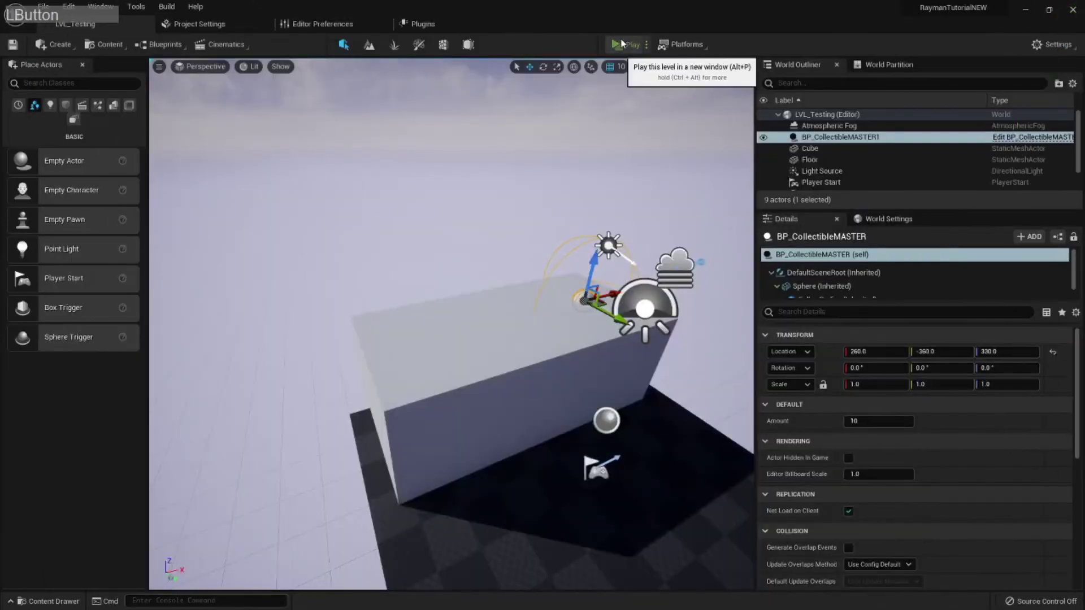
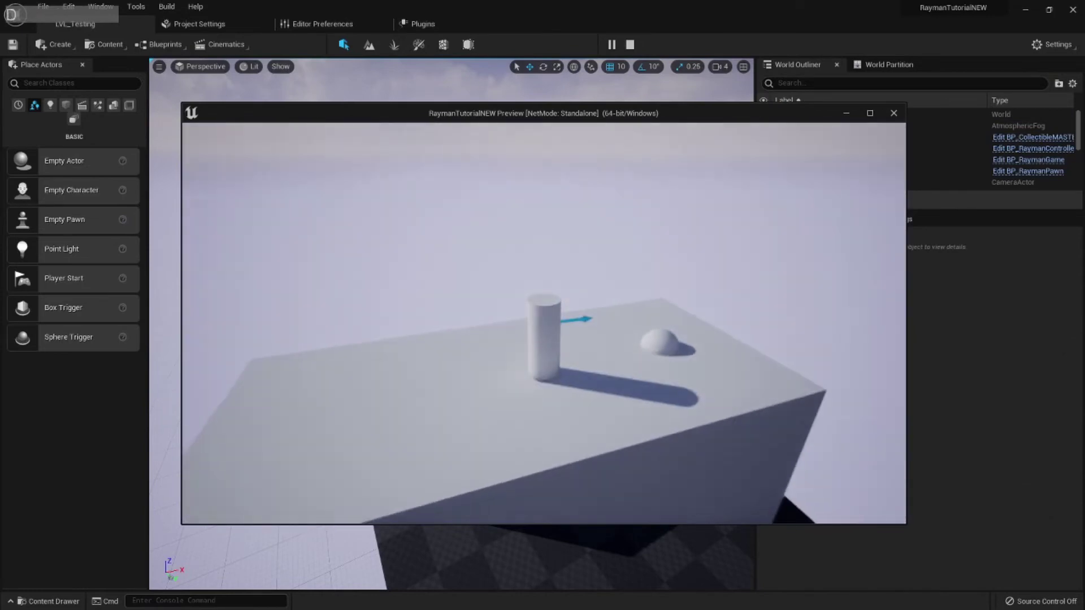
Stop the play session with Escape.
key(Escape)
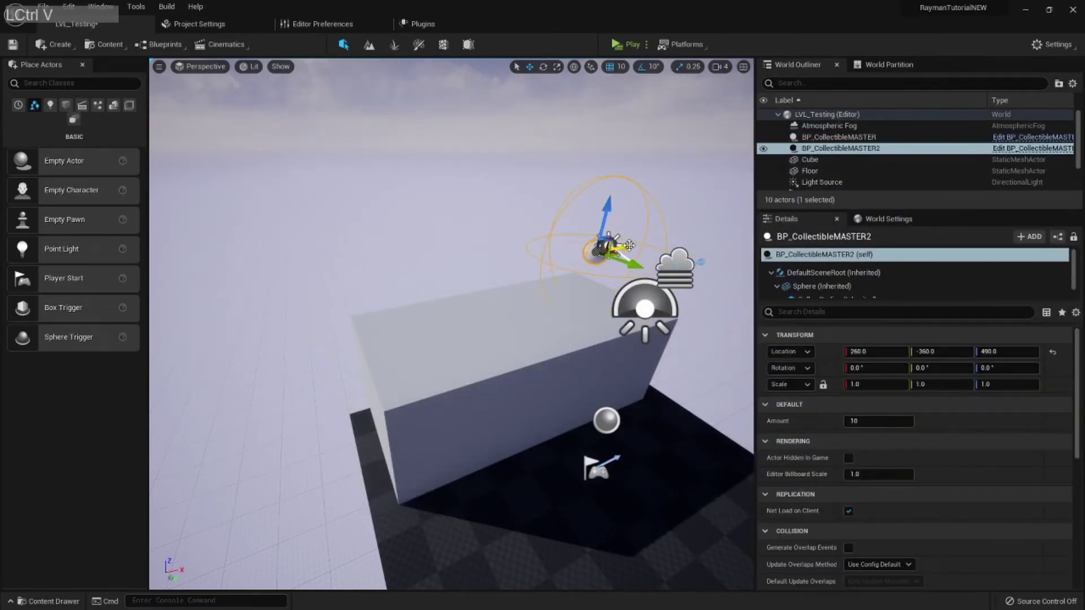
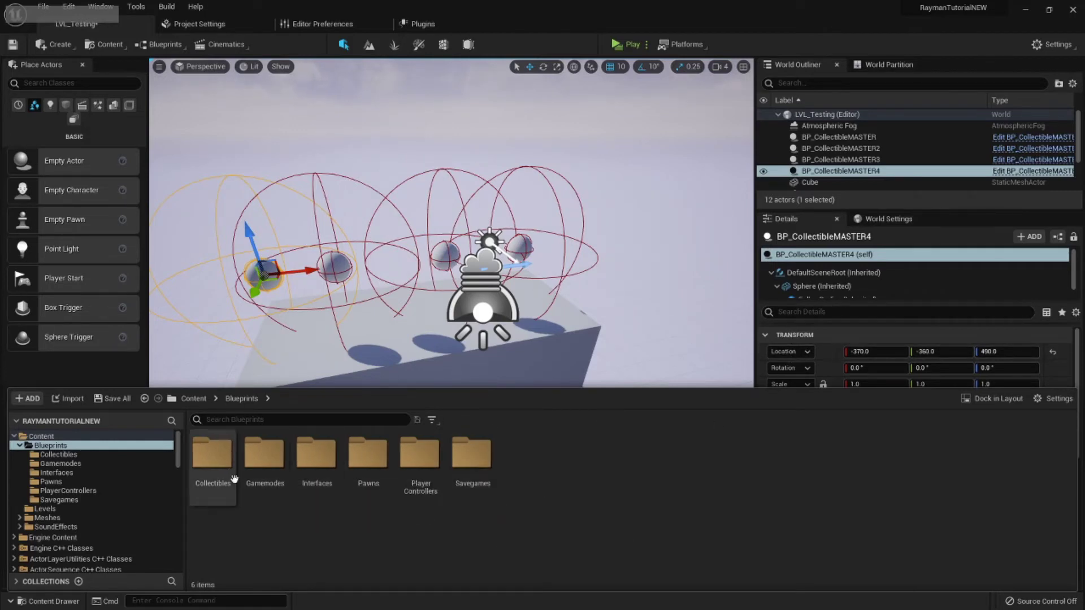
Create a child Blueprint class of BP_CollectibleMASTER in the Collectibles folder.
click(205, 500)
right_click(210, 474)
click(275, 209)
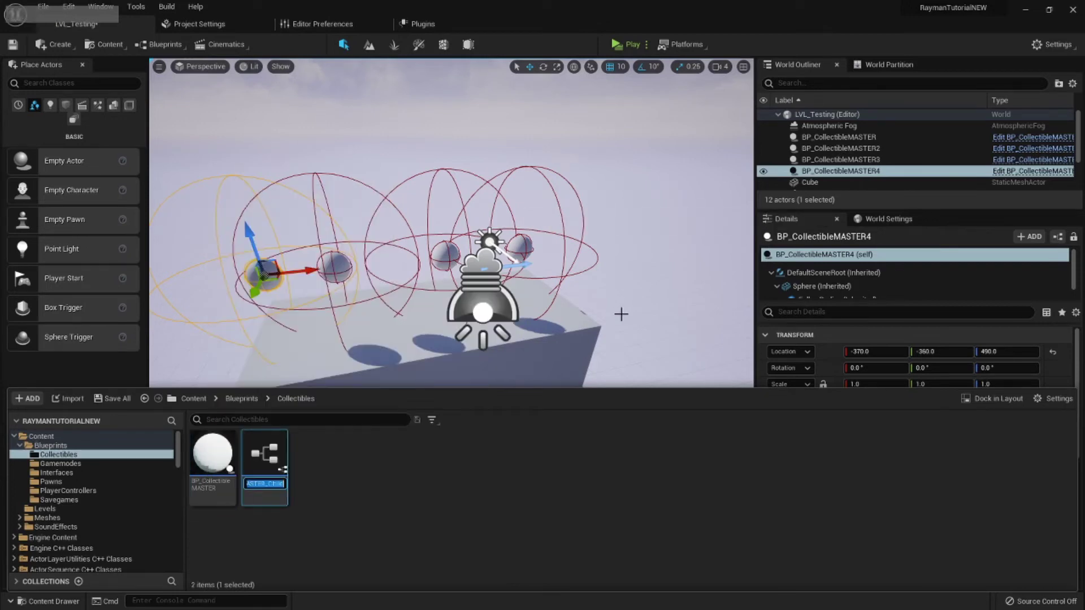
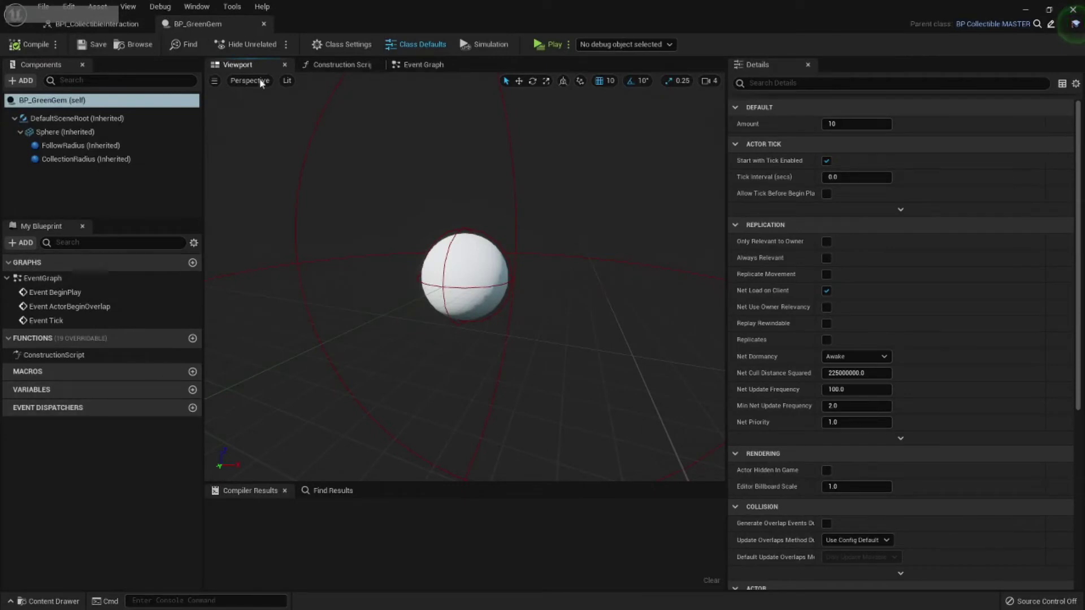
In BP_GreenGem's Construction Script, set Amount to 300 after the parent call and compile.
click(343, 65)
right_click(481, 242)
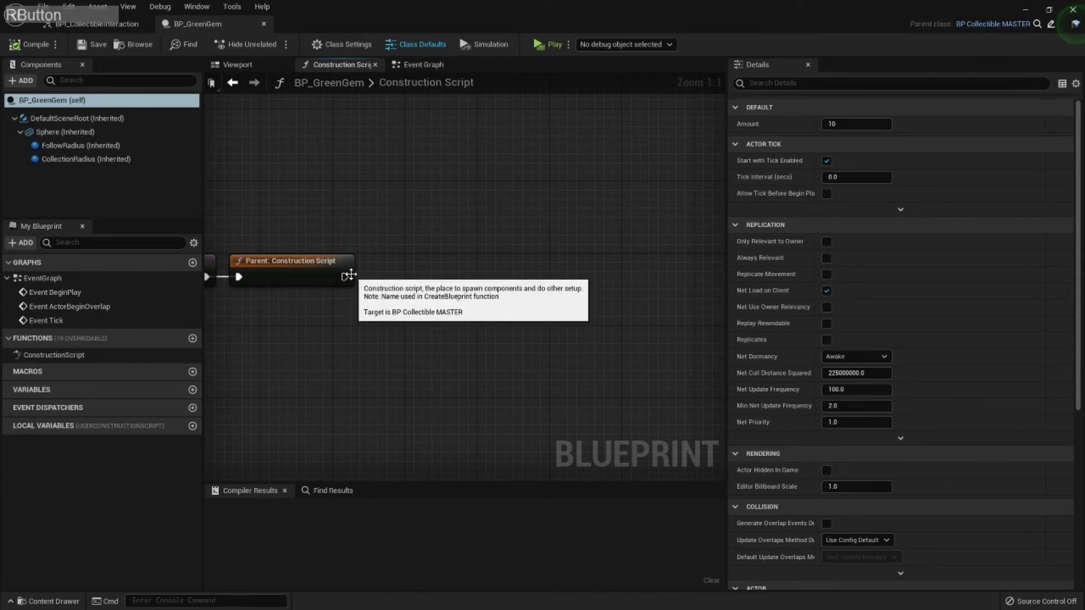
right_click(367, 252)
key(space)
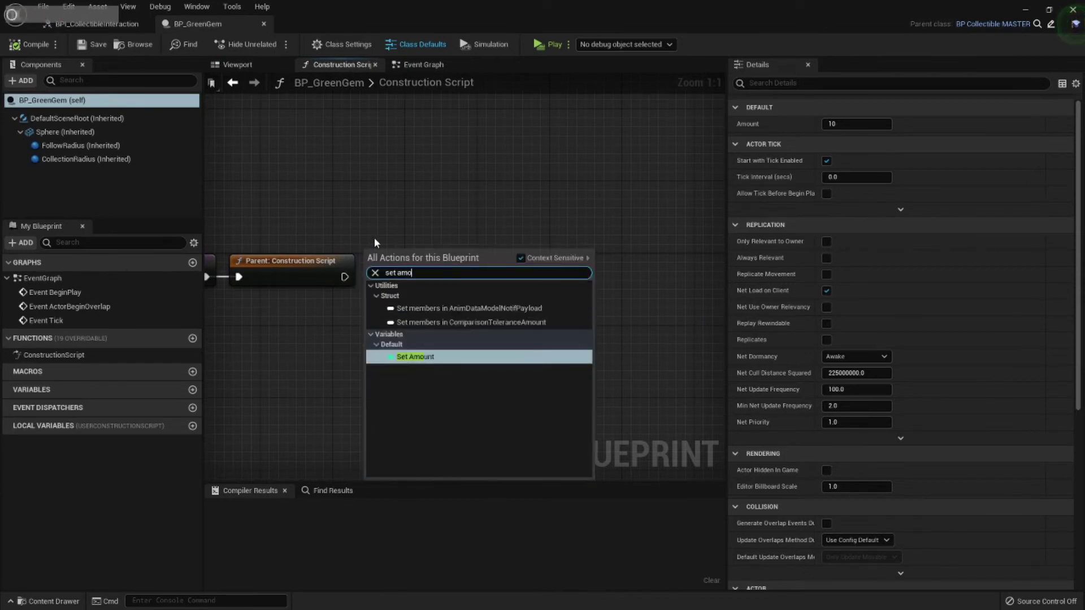
key(Return)
click(353, 281)
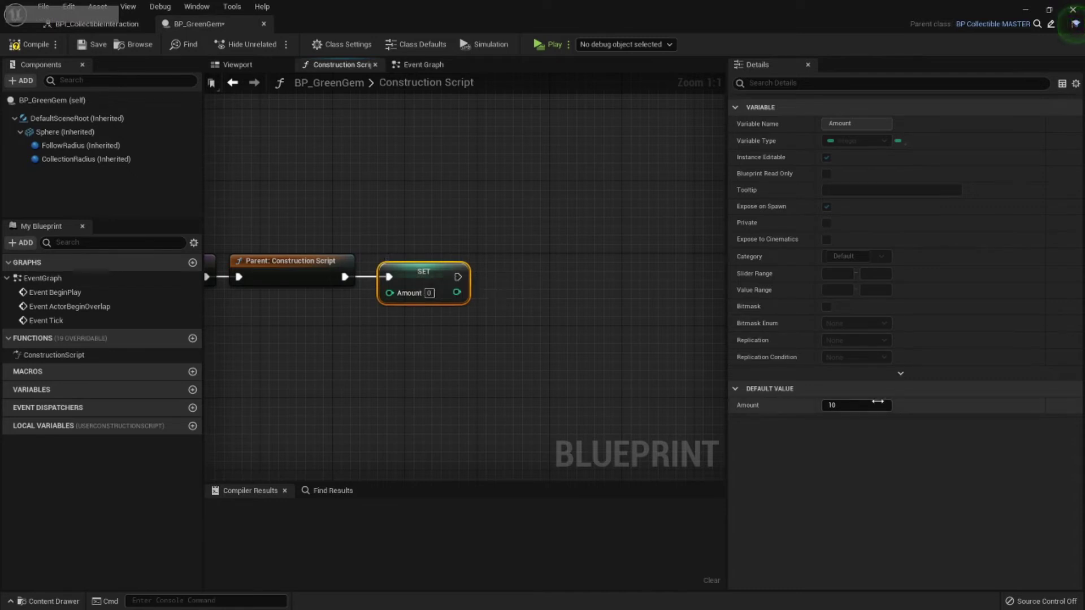
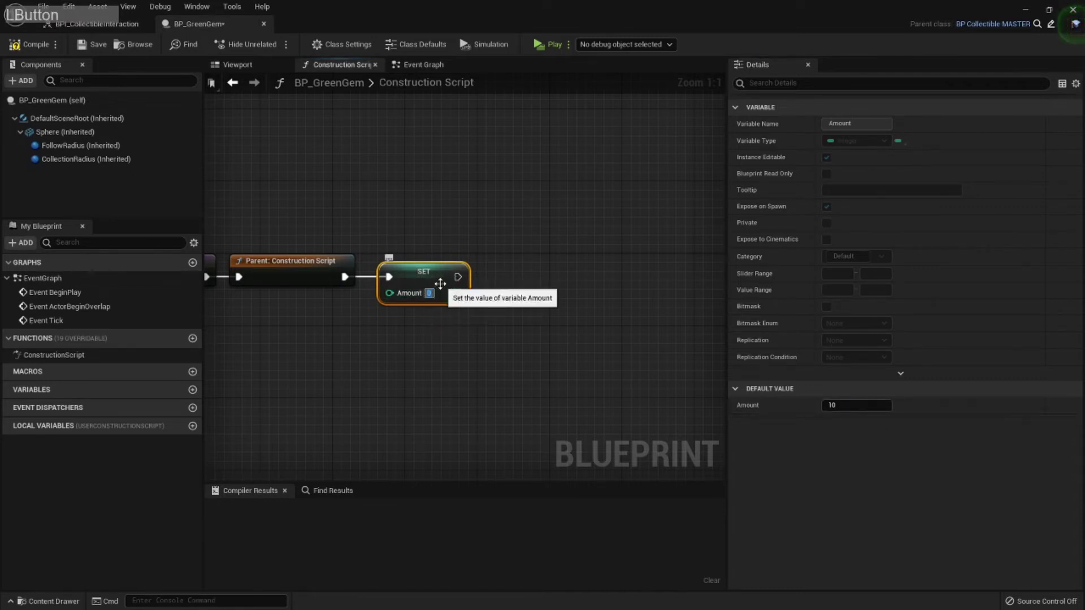
key(Return)
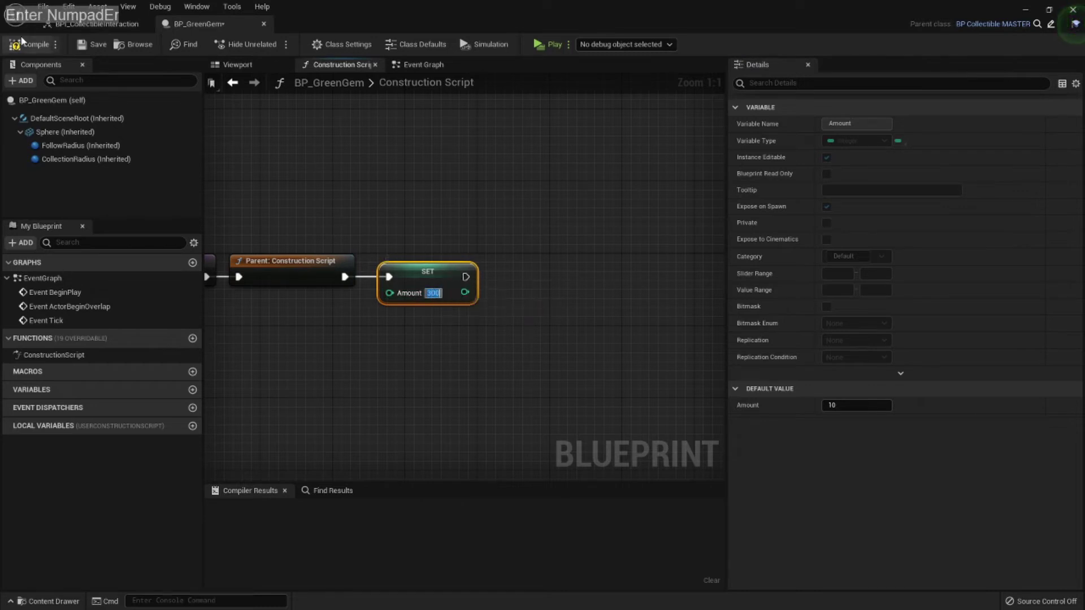
click(24, 40)
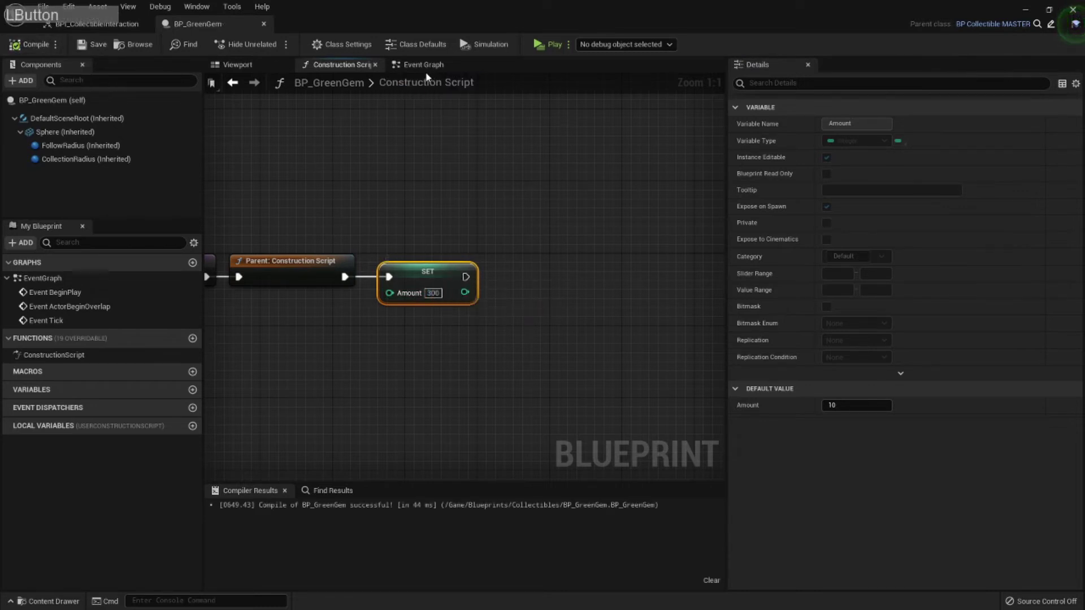
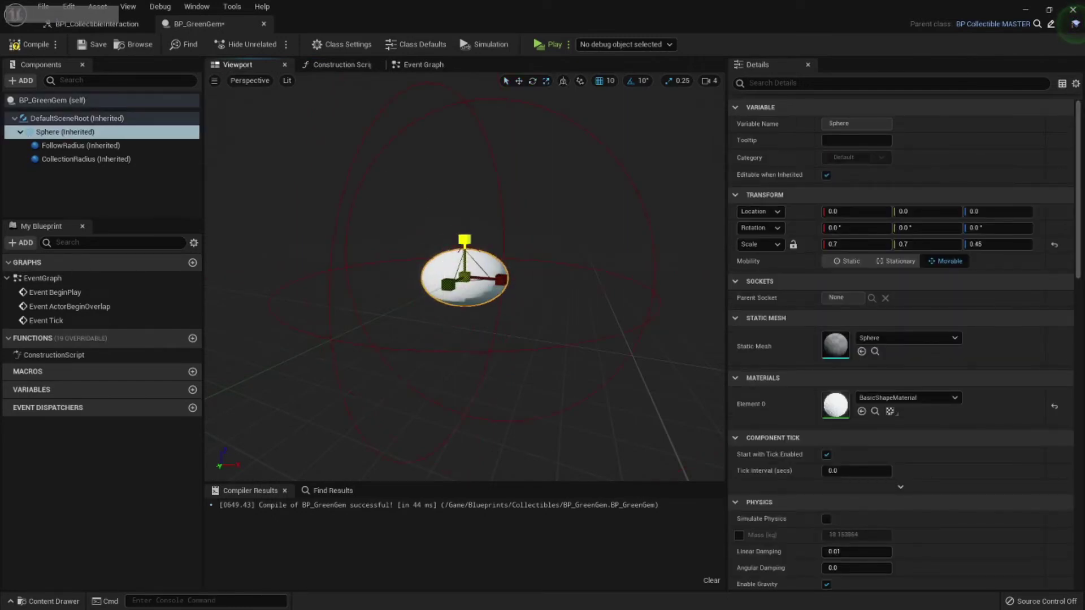
Browse the Content Drawer to the Blueprints > PlayerControllers folder.
key(w)
click(938, 403)
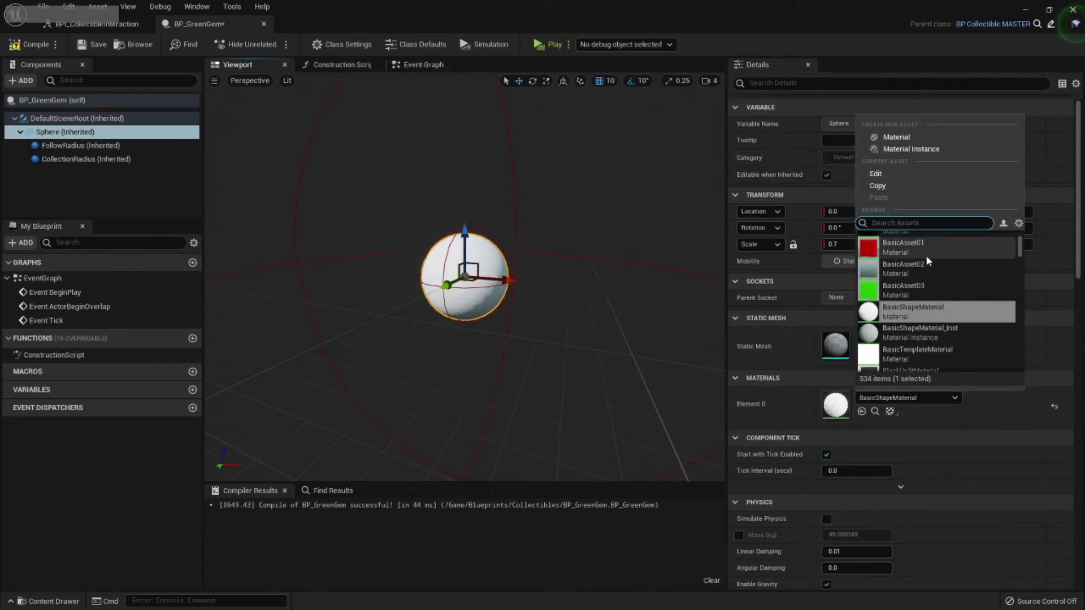
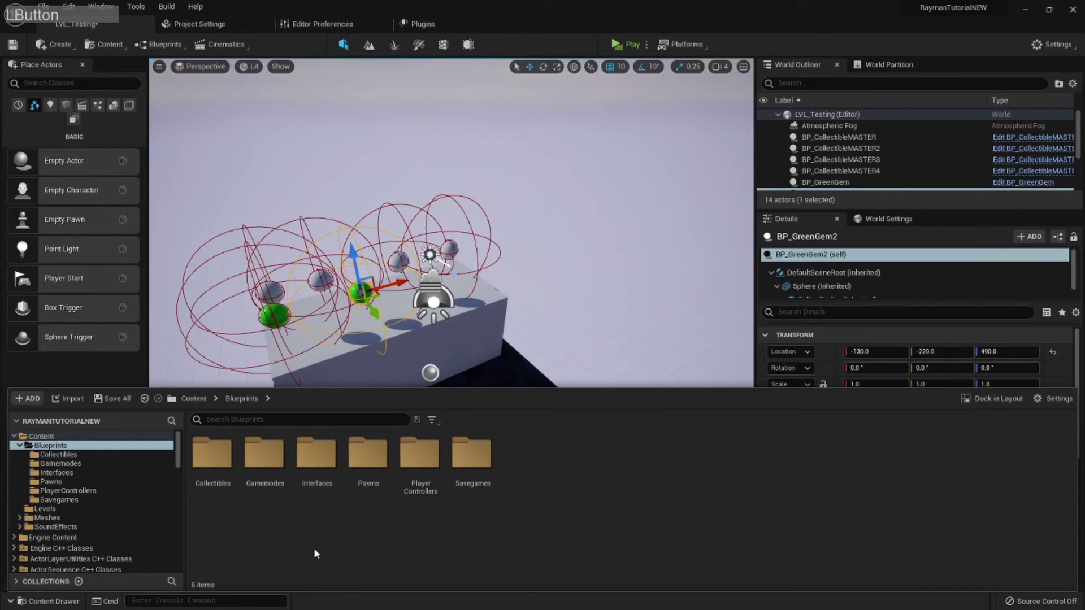
click(404, 476)
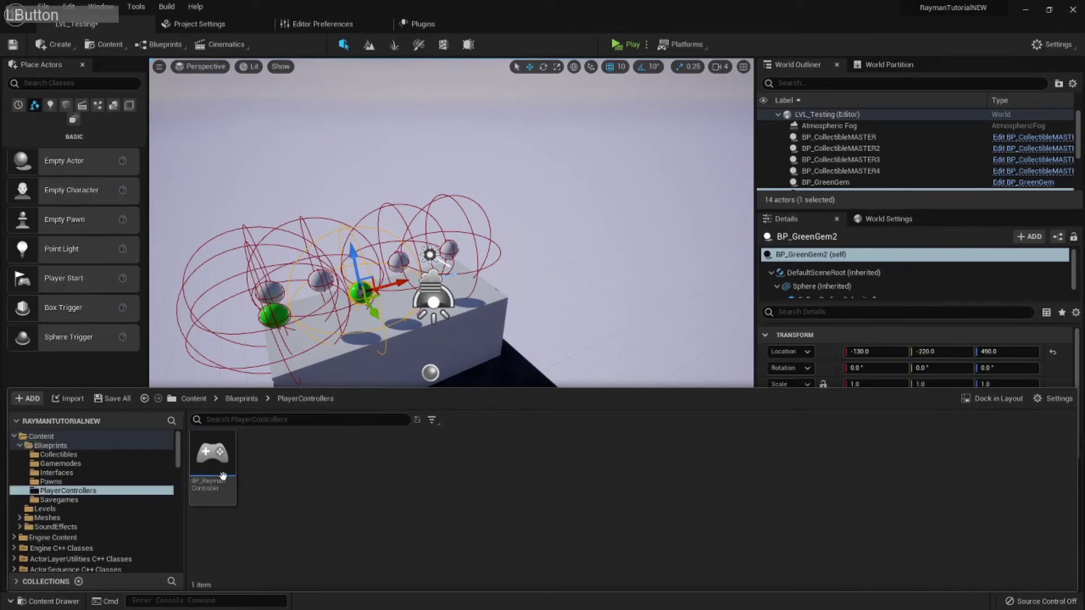
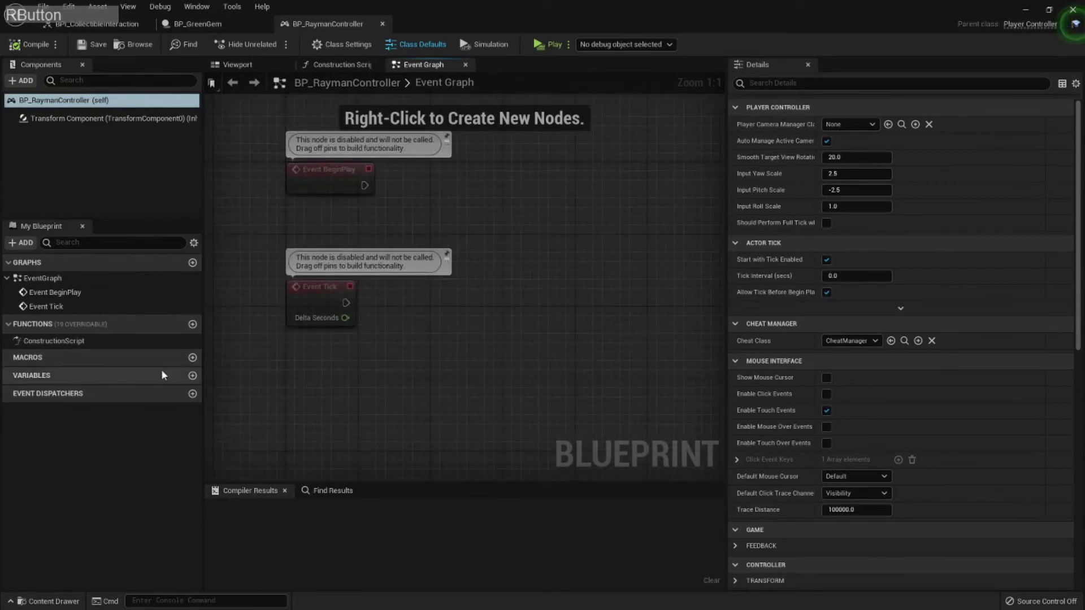
Add a new variable named Score of type Integer to BP_RaymanController.
click(199, 377)
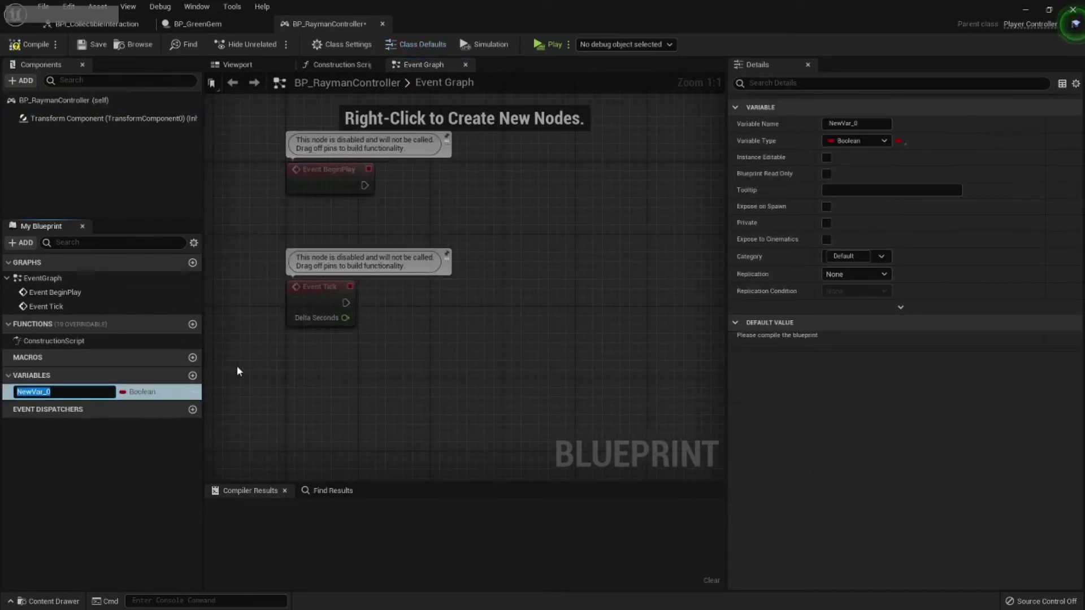
text(c)
key(Return)
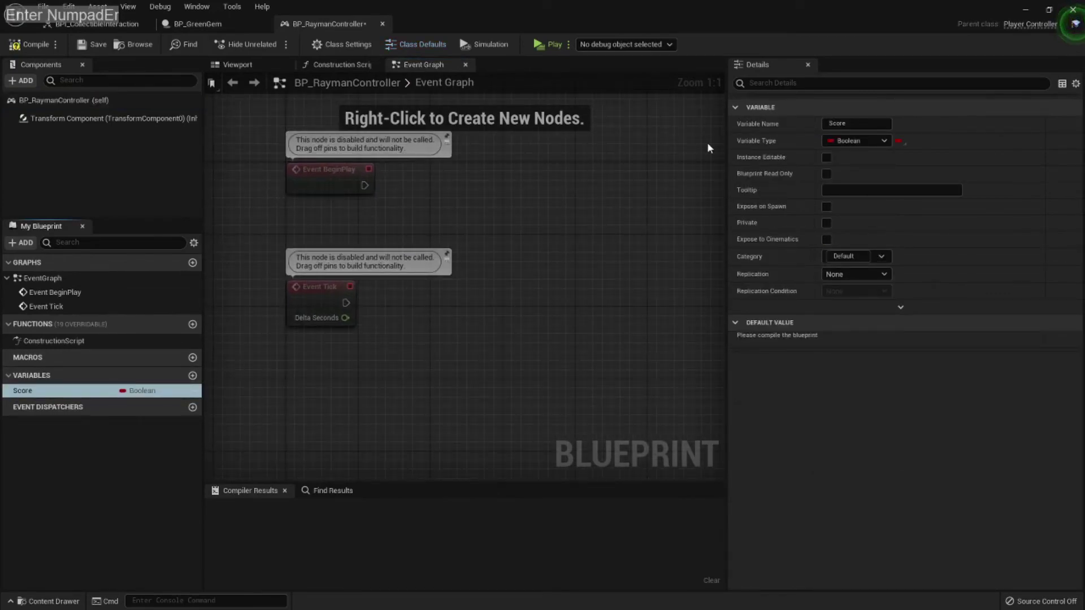
click(863, 146)
click(890, 202)
Tick SaveGame in Score's advanced options and compile the controller.
click(907, 379)
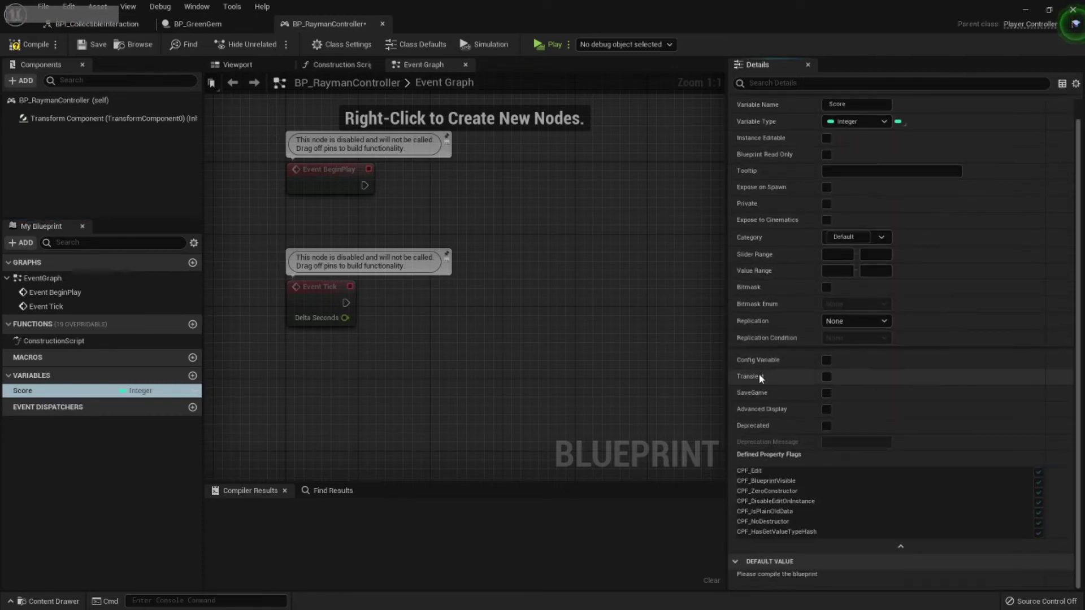
click(908, 548)
click(900, 380)
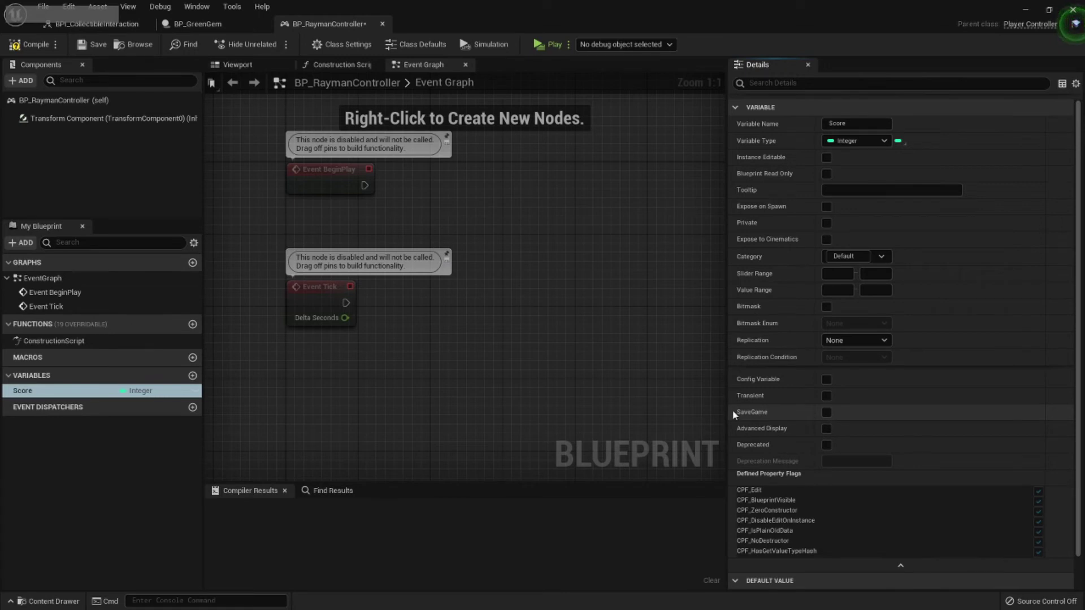
click(829, 412)
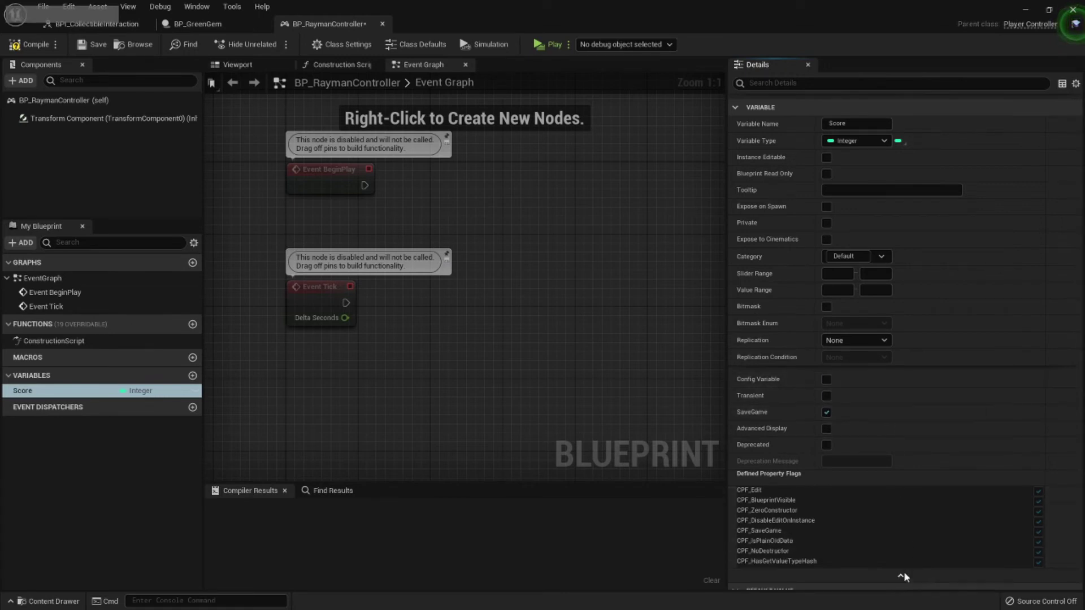
click(909, 582)
click(93, 50)
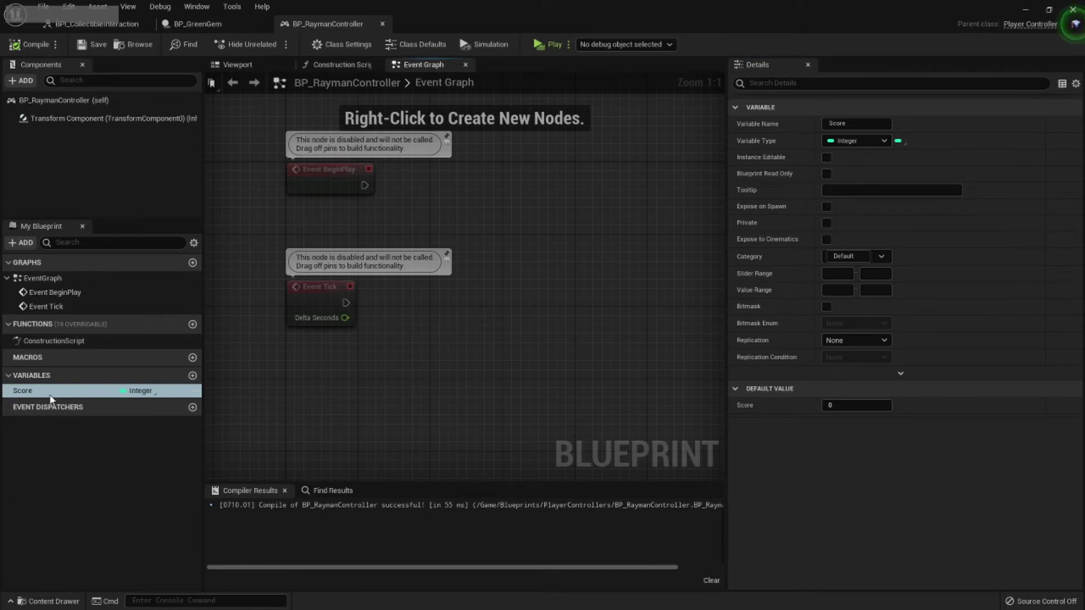
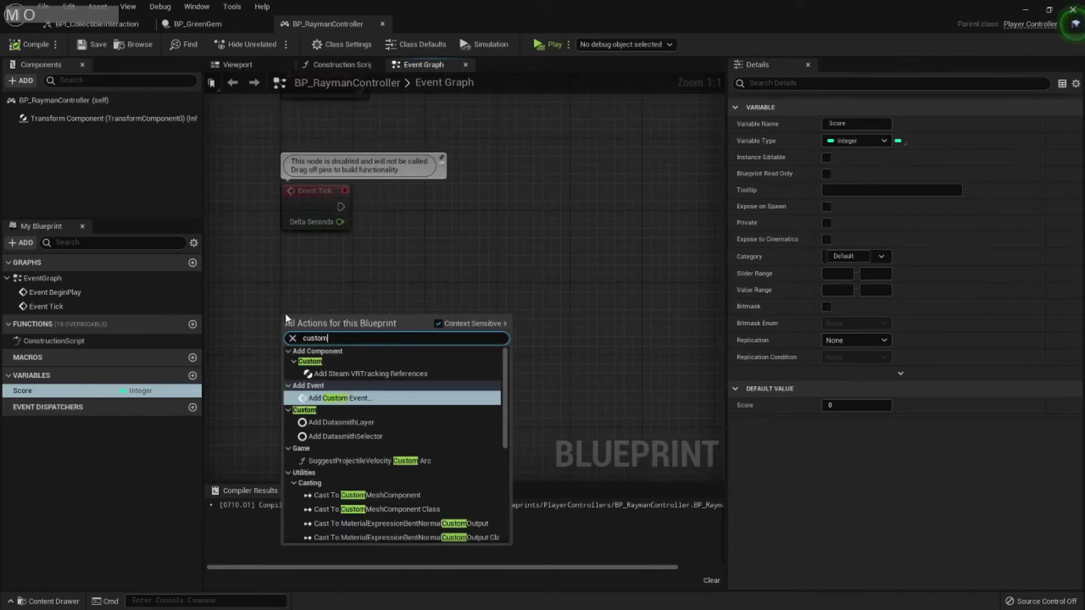
Add a custom event named AddScore to the controller's event graph.
key(Return)
key(KP_Enter)
text(c)
key(Return)
click(405, 331)
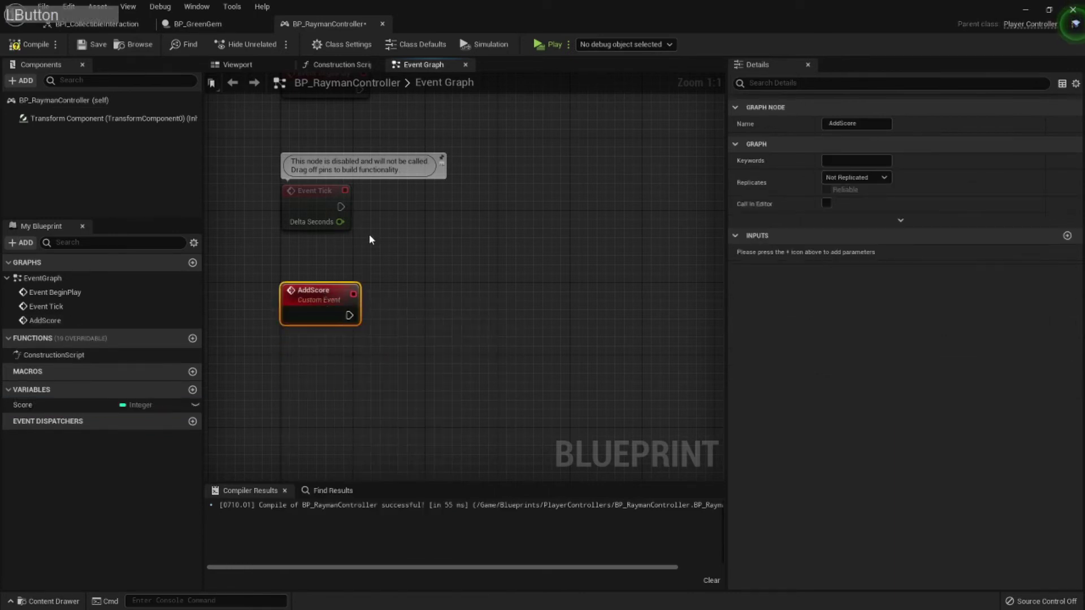
Add a Set Score node executed by the AddScore event.
click(381, 258)
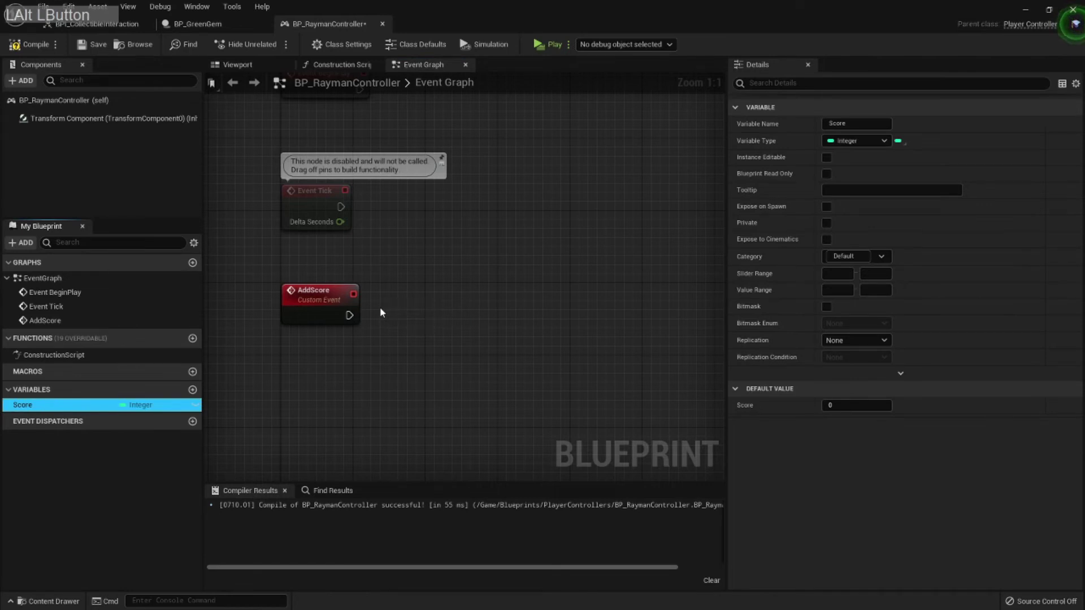
click(355, 320)
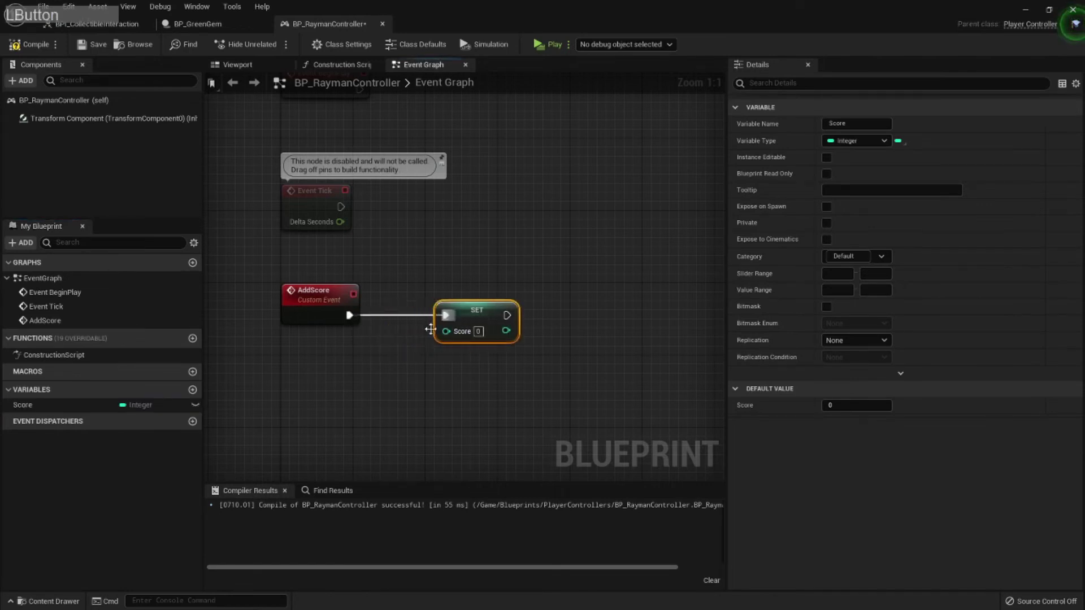
click(319, 294)
key(q)
click(437, 253)
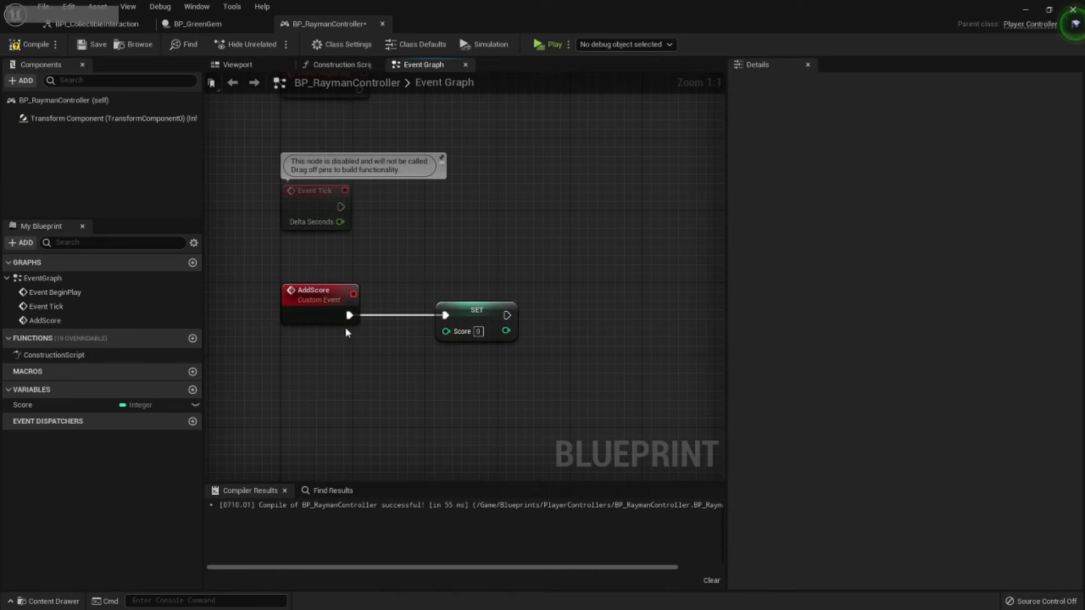
Give AddScore an integer input Score and wire it into Set Score.
click(458, 336)
click(439, 251)
key(c)
key(Escape)
click(515, 220)
key(Delete)
key(KP_Decimal)
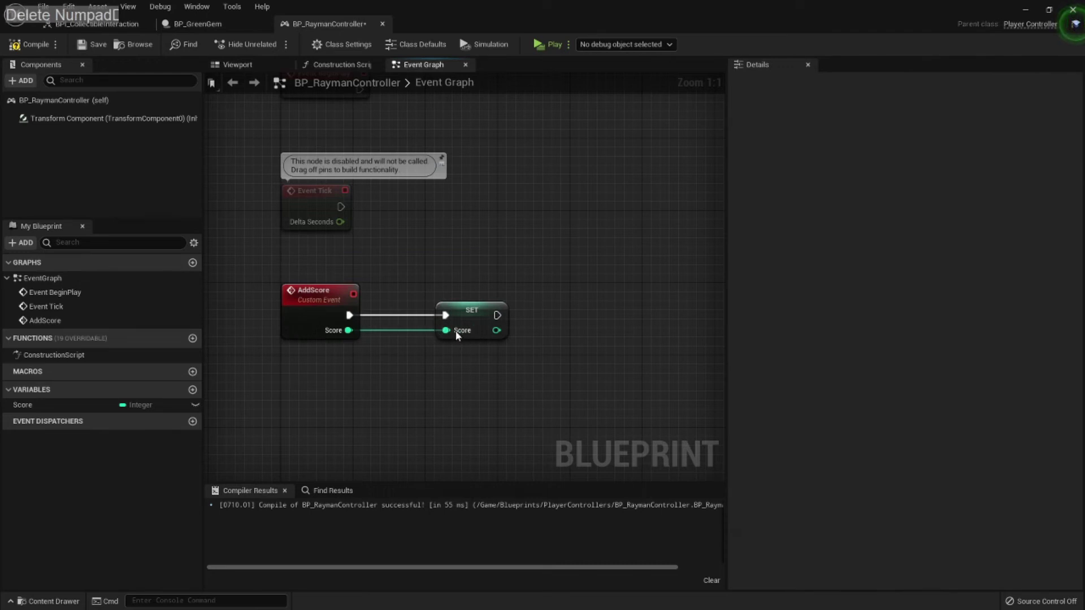
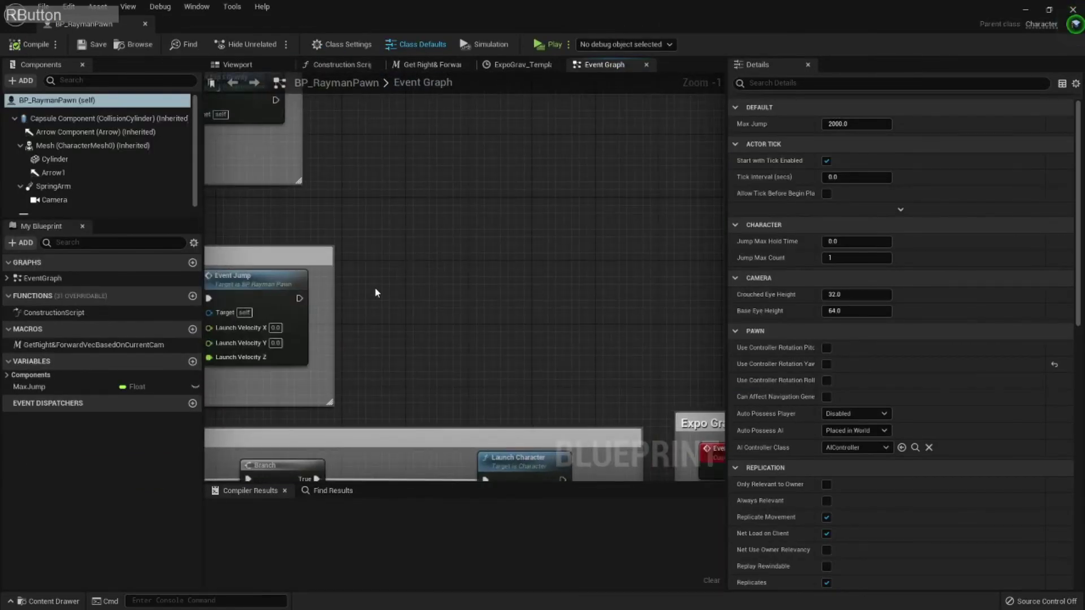
Implement BPI_CollectibleInteraction in BP_RaymanPawn's Class Settings and reveal its Add Score event.
key(c)
key(Escape)
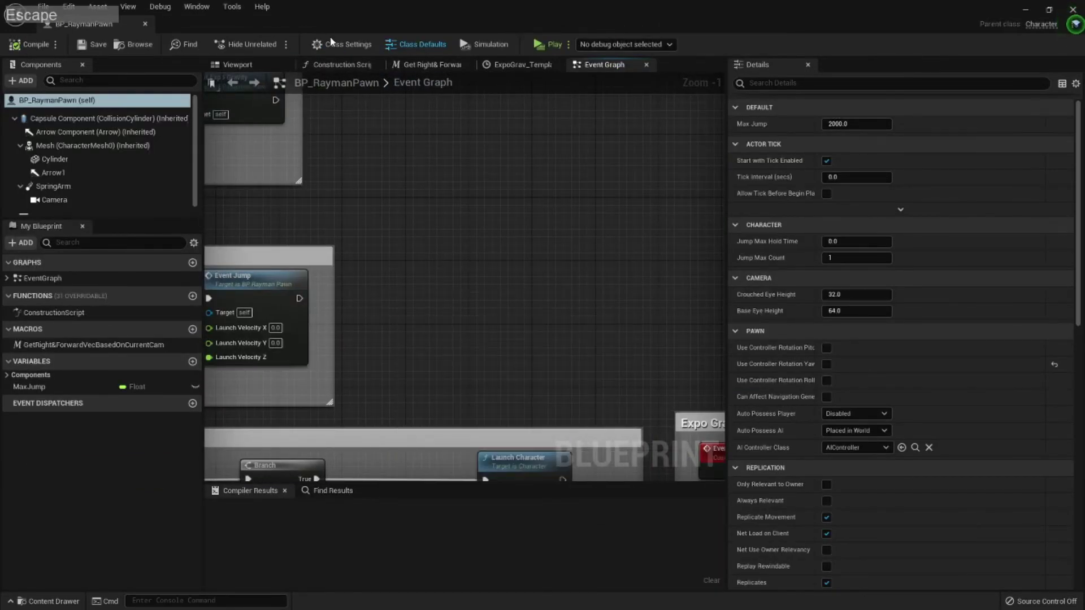
click(335, 41)
click(1040, 346)
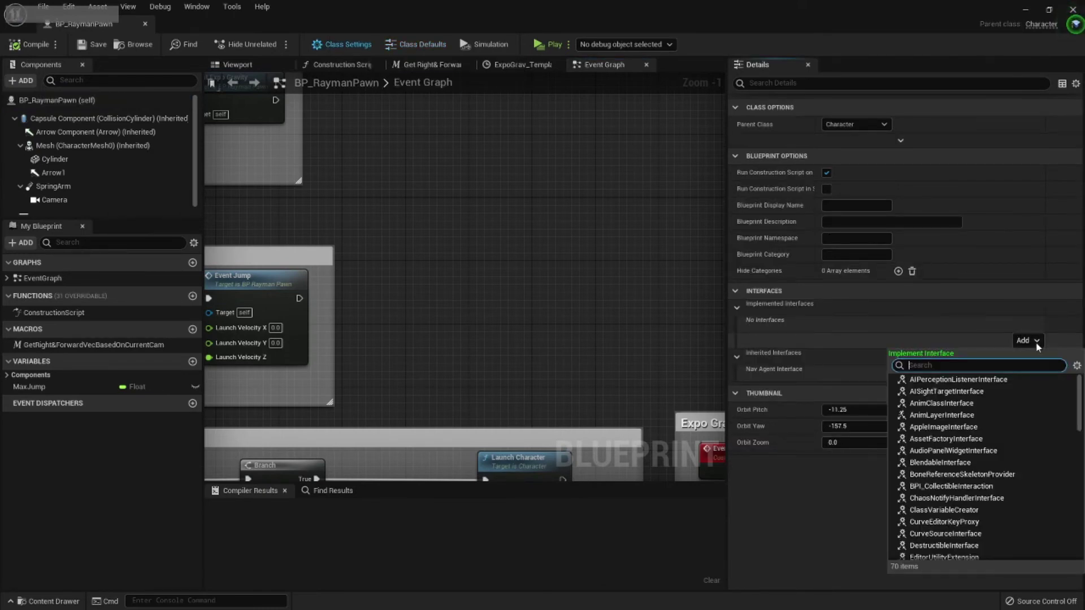
text(b)
click(985, 382)
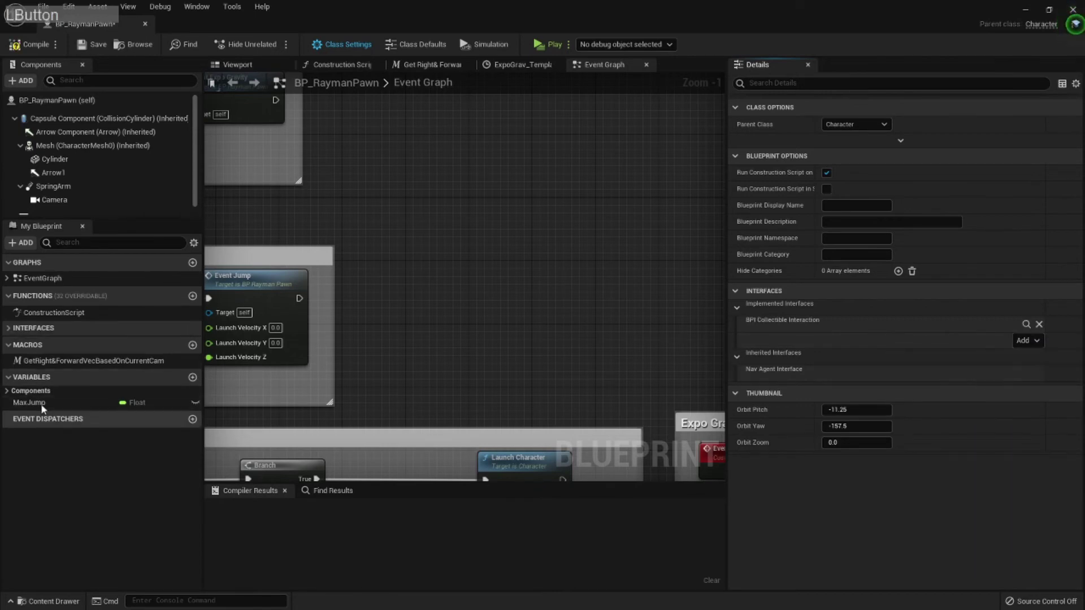
click(39, 339)
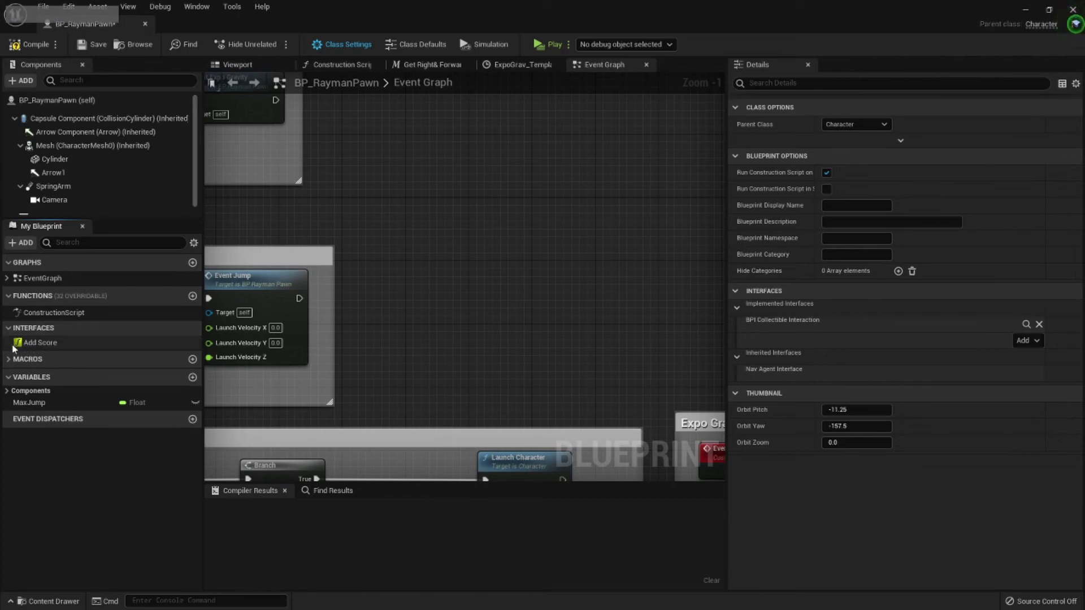
right_click(35, 342)
Place Event Add Score in the pawn graph and add a Get Controller node.
click(84, 363)
right_click(626, 278)
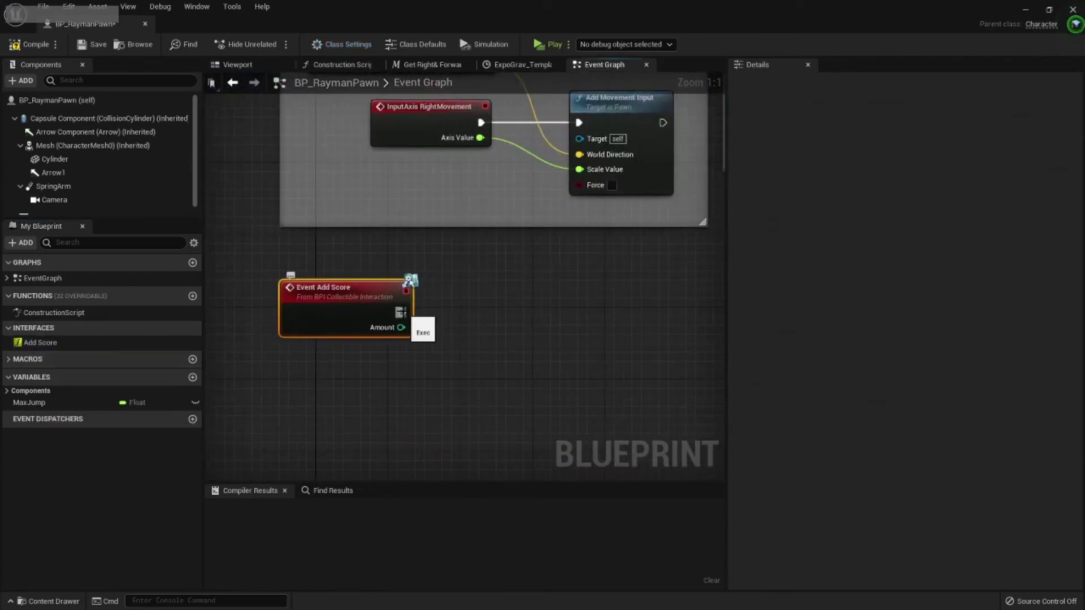
right_click(358, 257)
text(g)
key(space)
key(BackSpace)
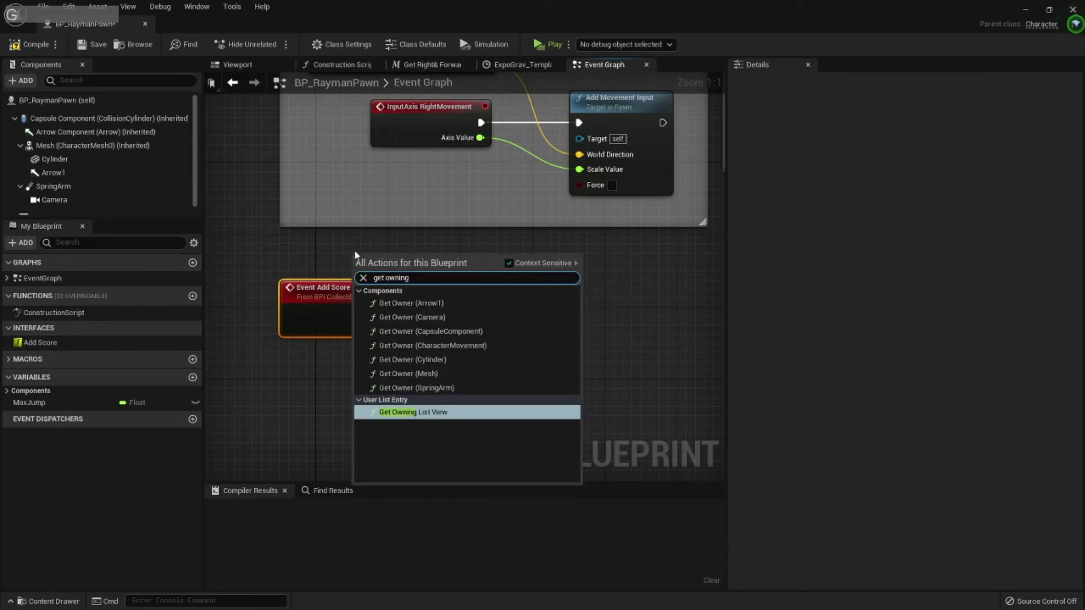
key(ctrl+a)
key(BackSpace)
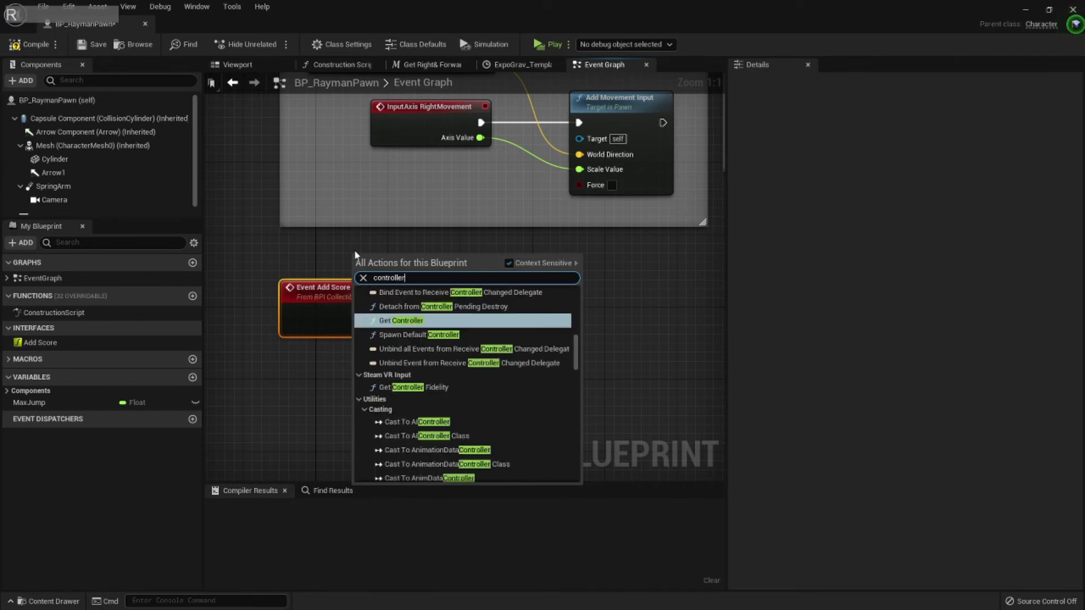
key(Return)
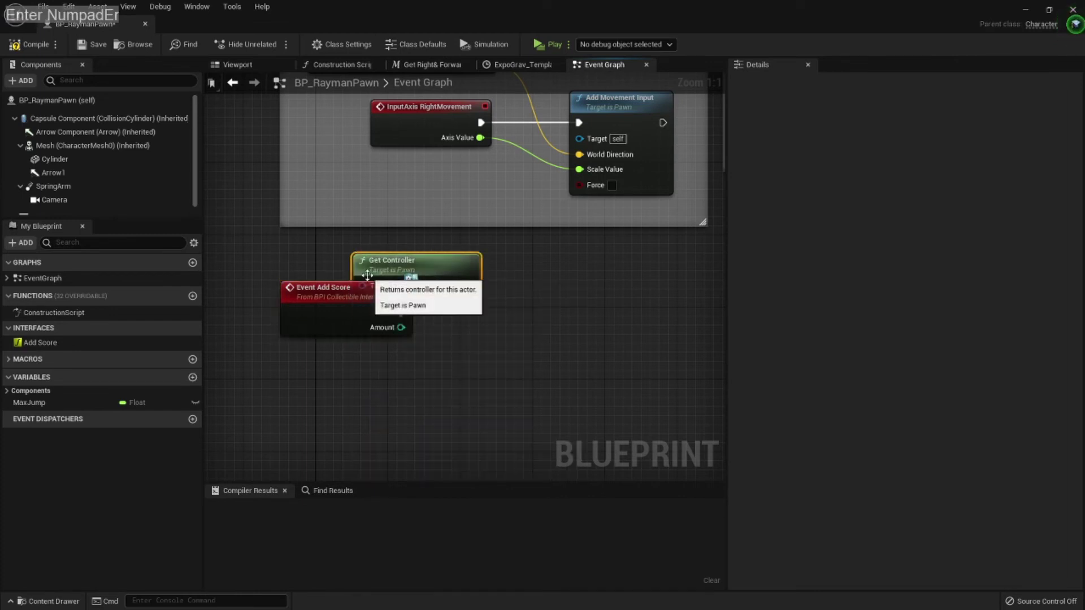
Call Add Score (Message) on the controller, wiring exec and Amount from the event.
click(389, 282)
click(398, 279)
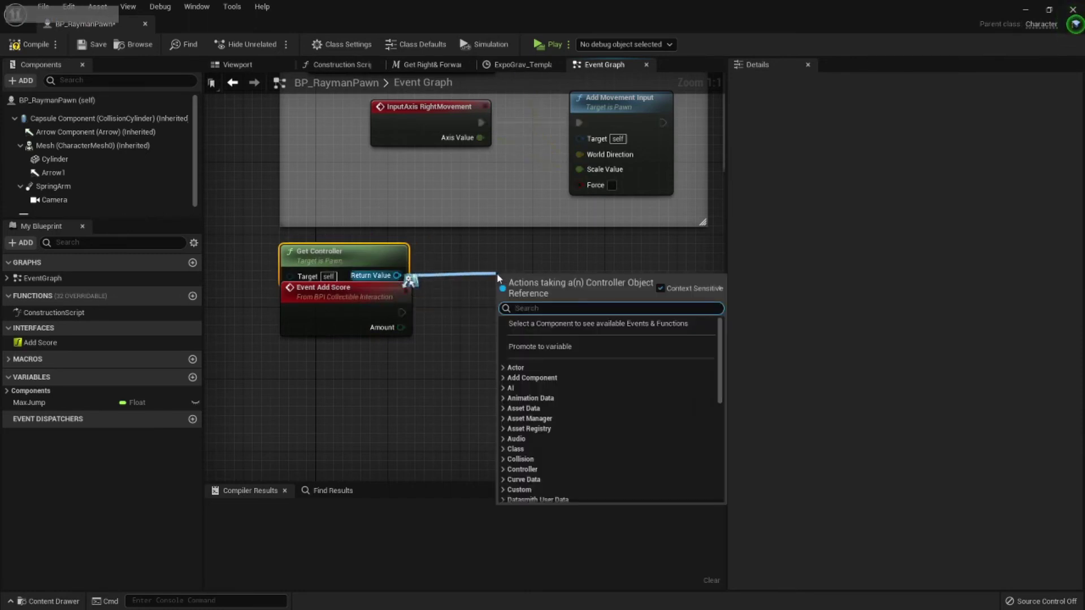
key(space)
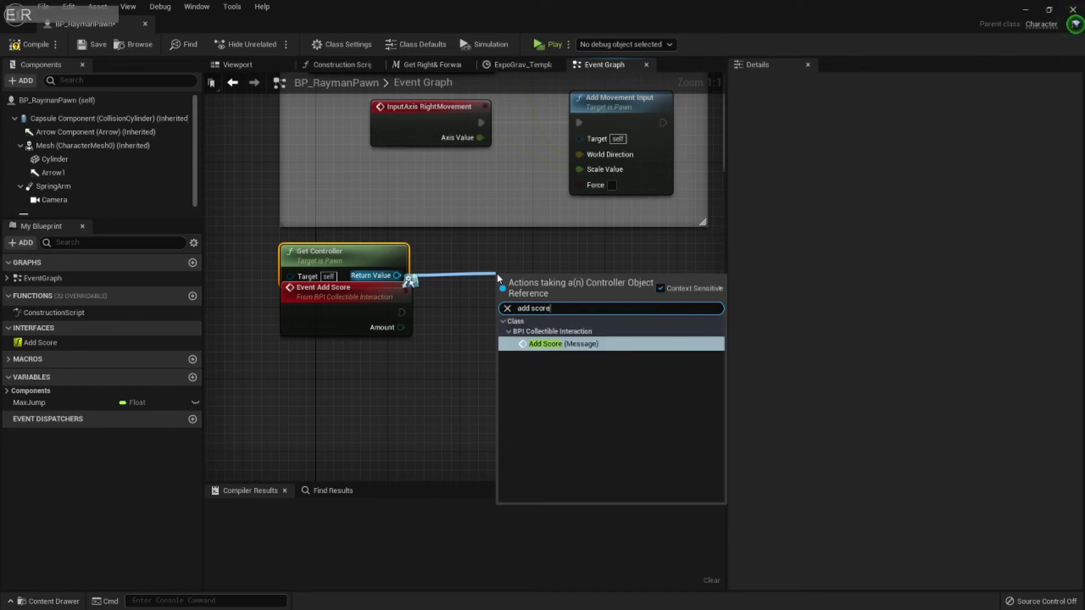
key(Return)
key(KP_Enter)
click(418, 316)
click(484, 304)
click(390, 301)
Align the nodes and wrap them in a comment titled Add Score.
key(q)
click(458, 361)
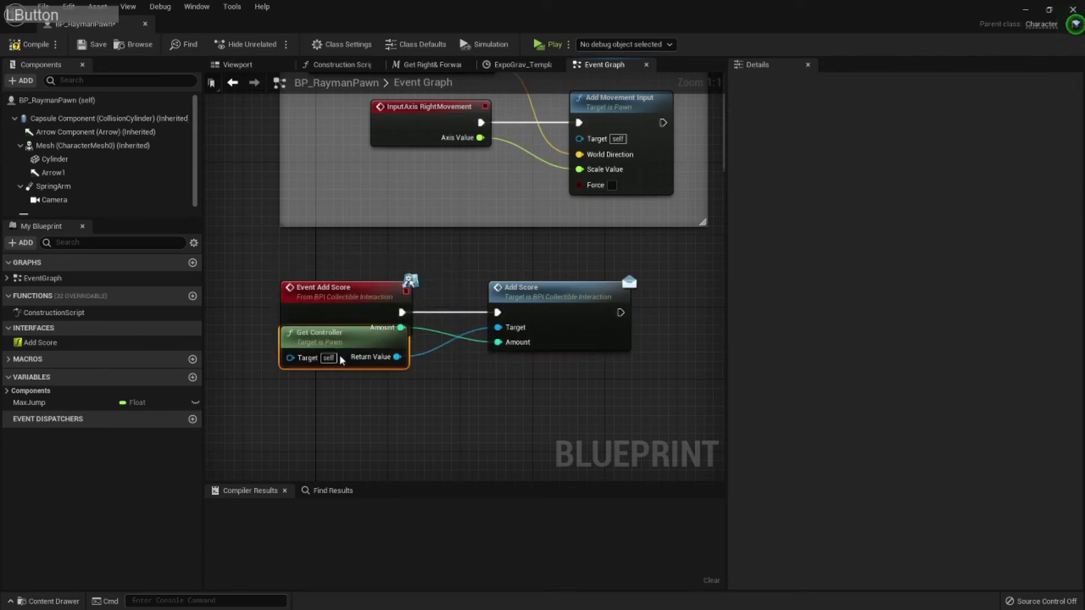
click(618, 440)
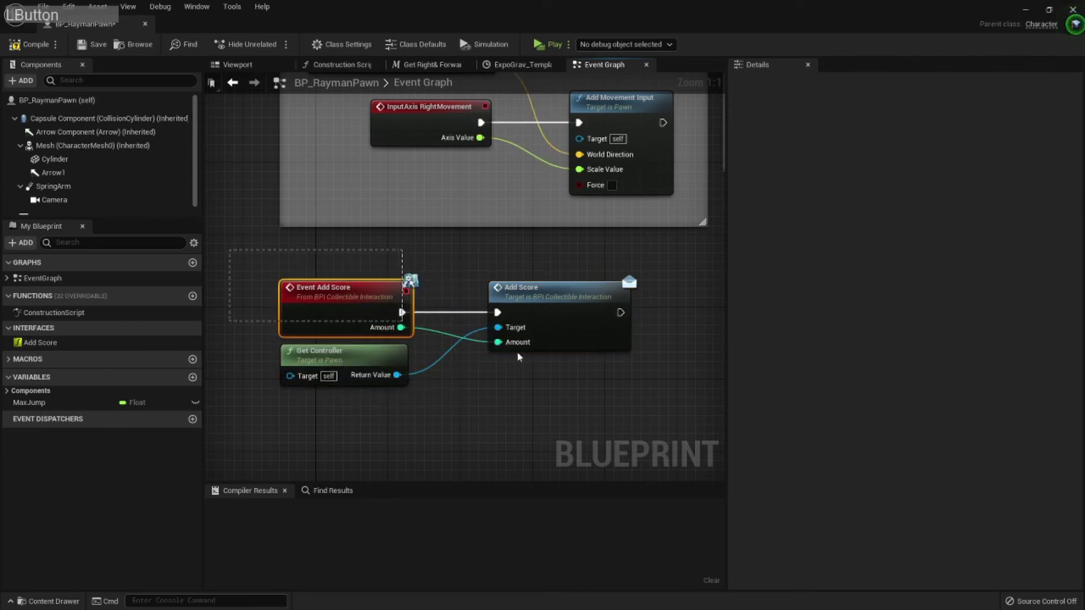
key(c)
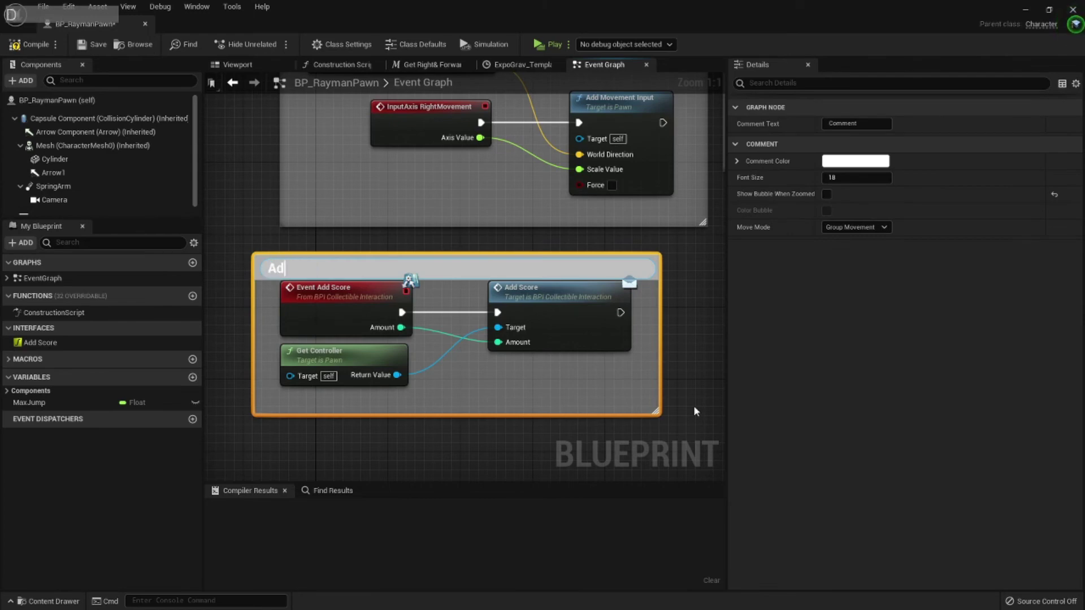
key(space)
key(Return)
key(KP_Enter)
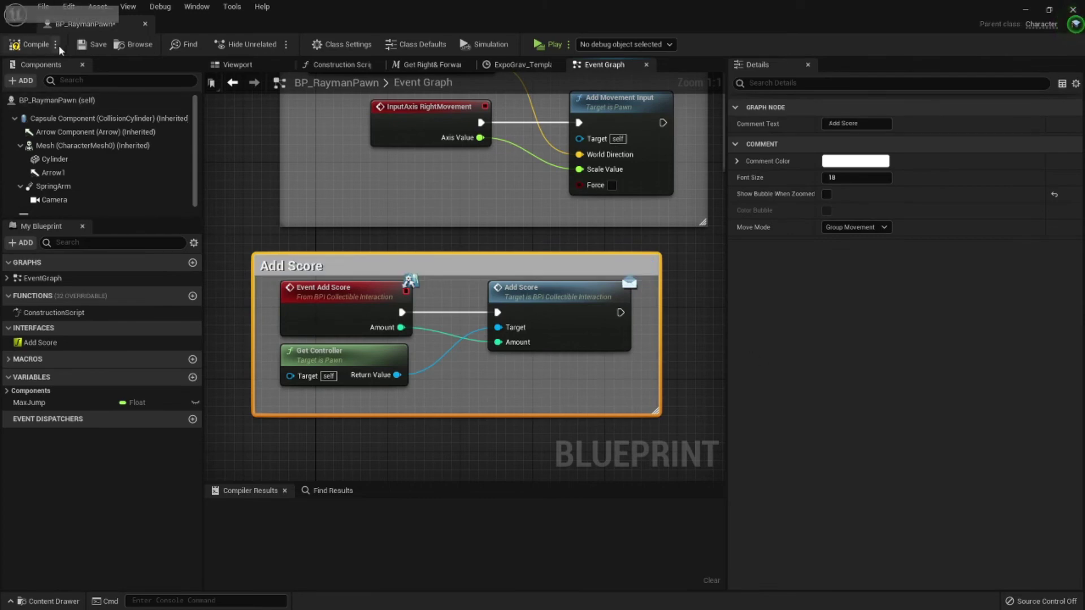
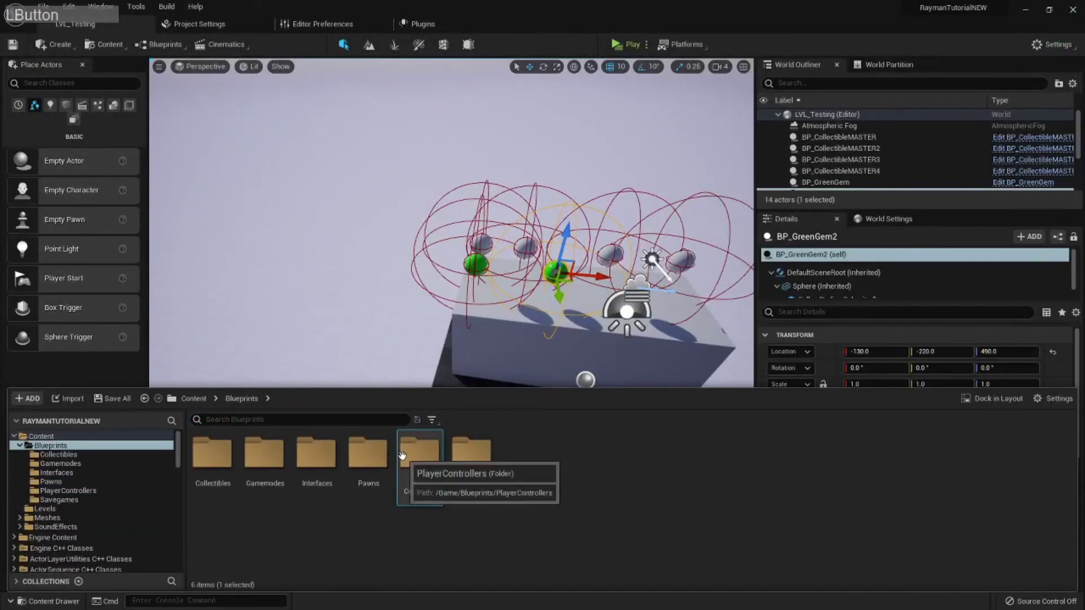
Make BP_RaymanController implement BPI_CollectibleInteraction and add its Add Score interface event.
click(232, 113)
click(342, 44)
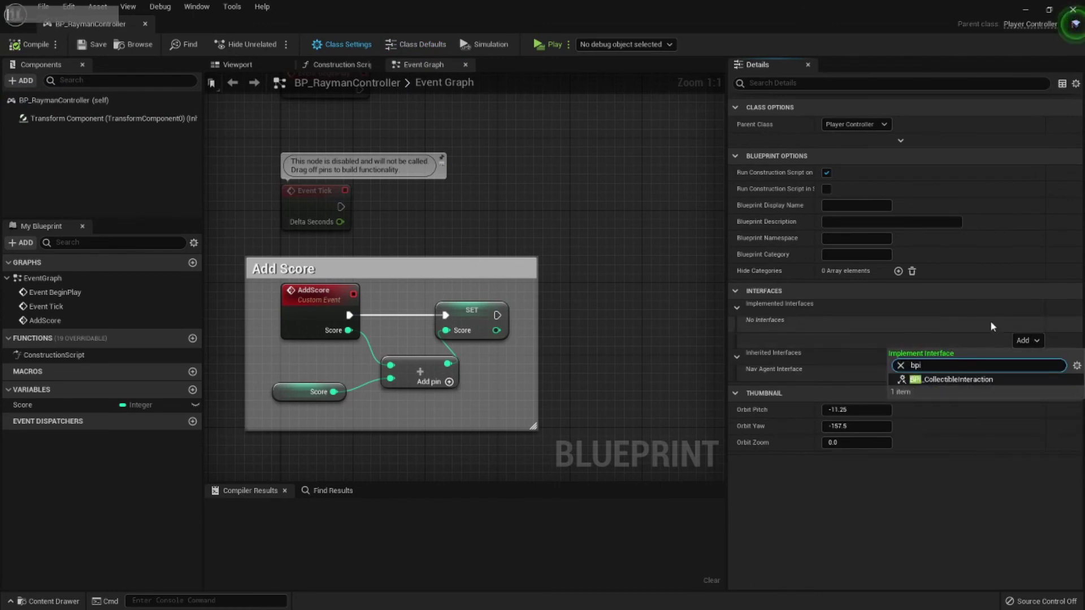
click(943, 383)
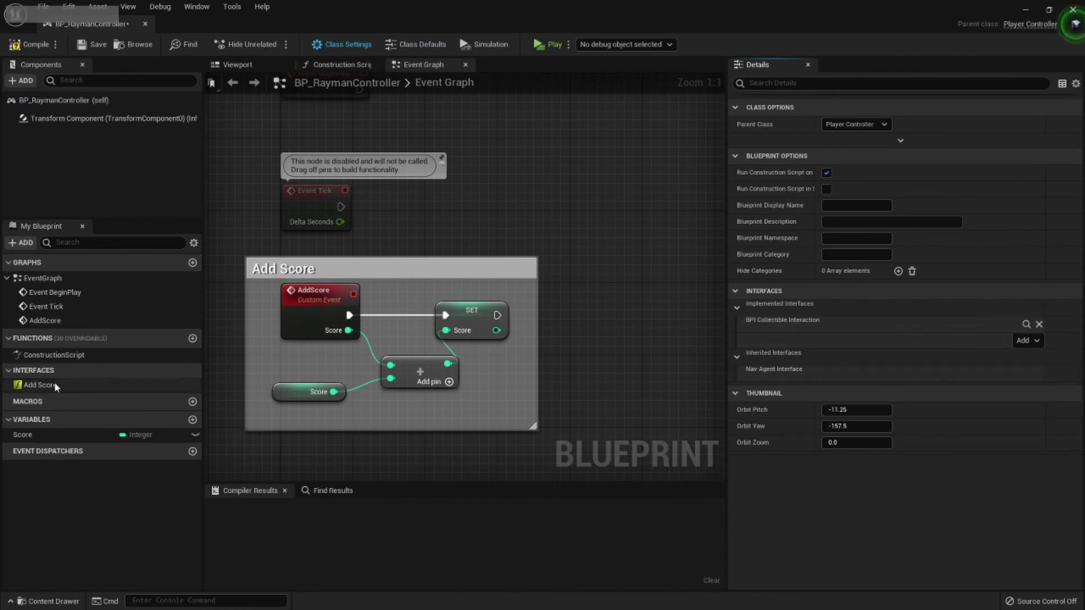
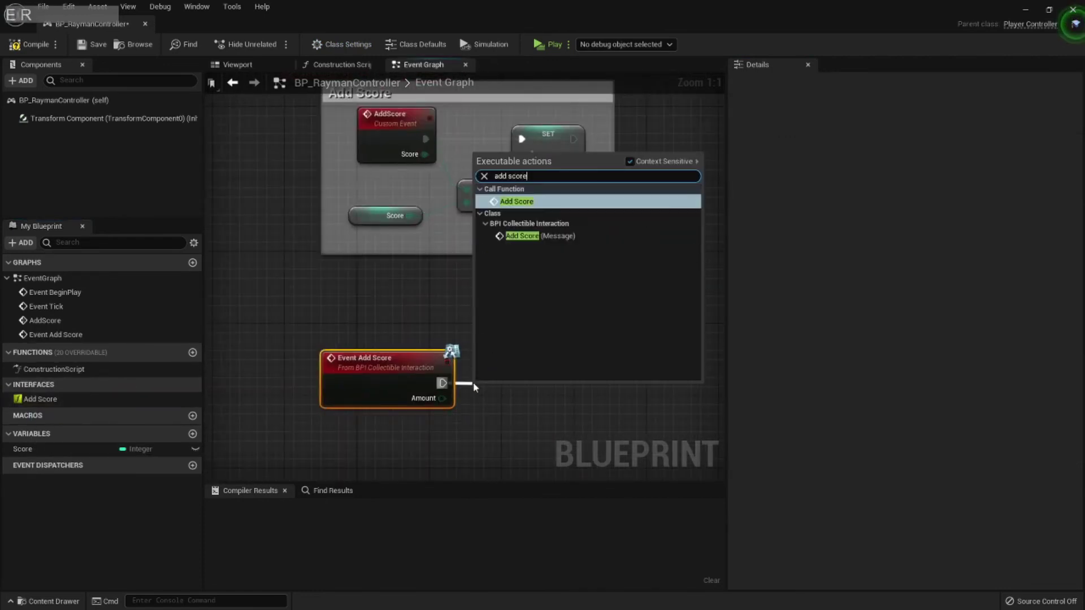
Wire Event Add Score to call the controller's AddScore custom event with Amount, aligned and commented.
key(Return)
key(KP_Enter)
click(356, 413)
key(q)
click(490, 337)
click(302, 308)
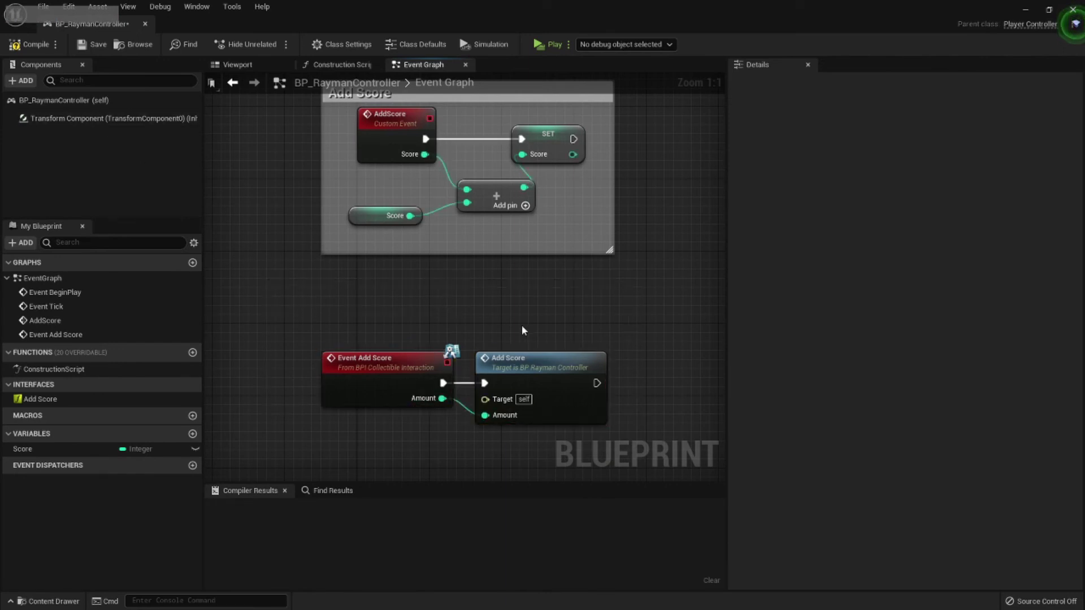
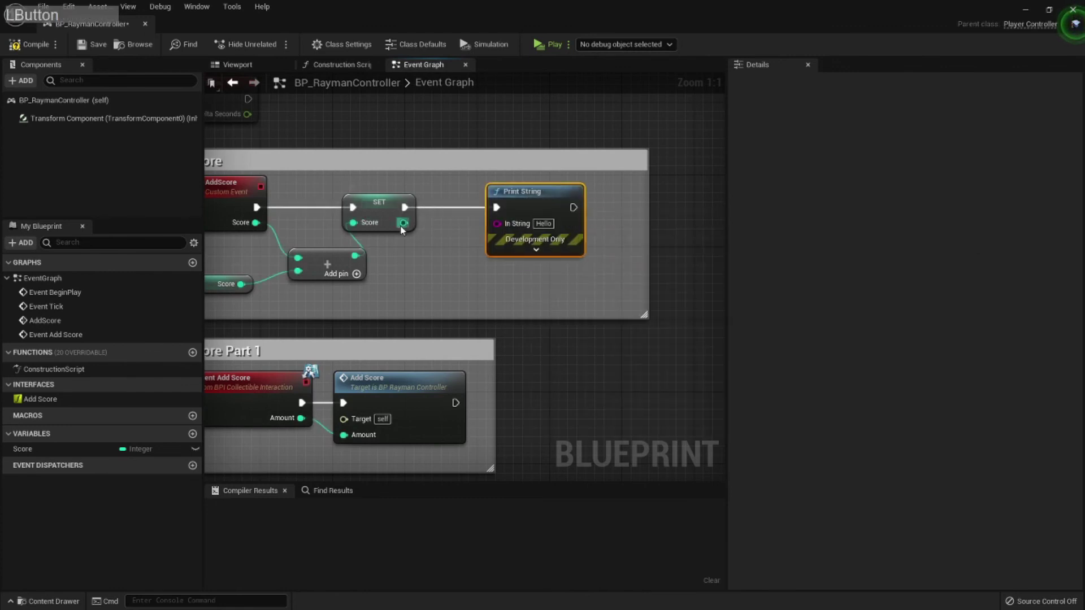
Print the converted Score after Set Score, then compile and save, revealing the duplicate AddScore error.
click(402, 229)
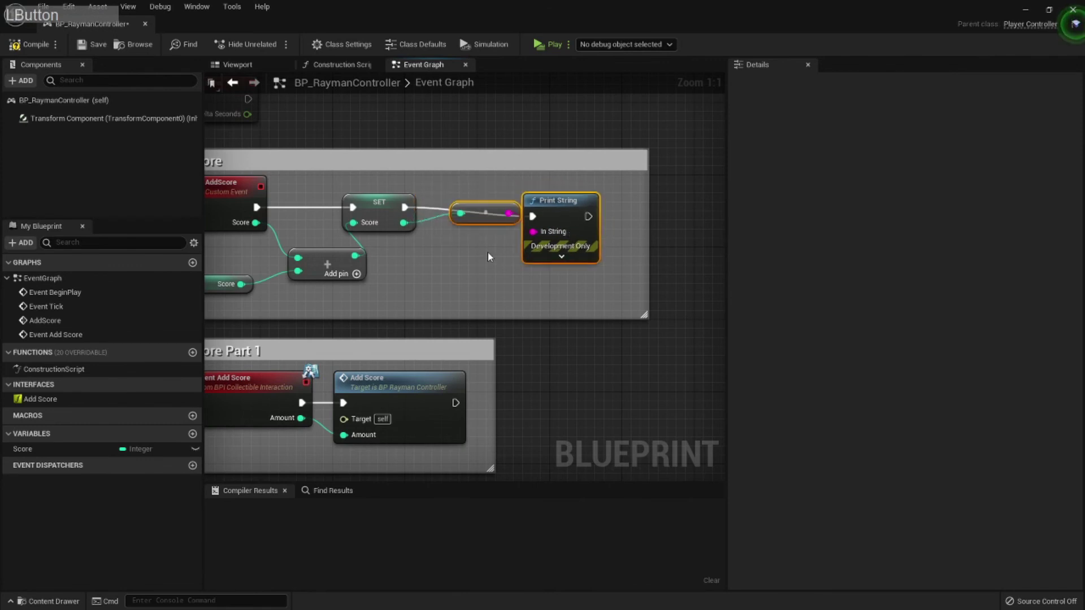
click(377, 215)
key(q)
click(351, 205)
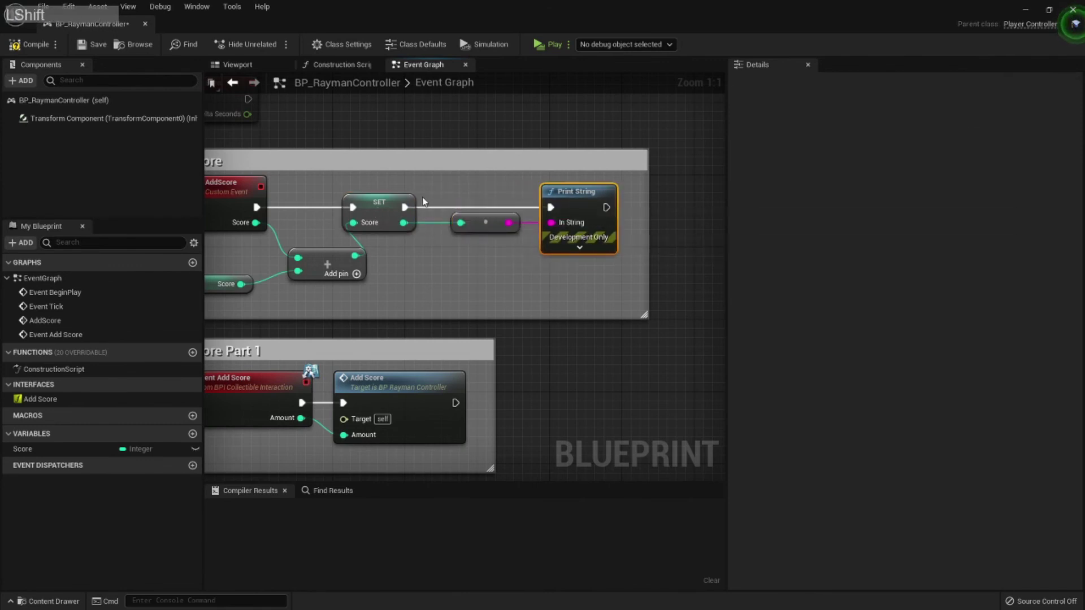
click(351, 206)
key(q)
click(351, 205)
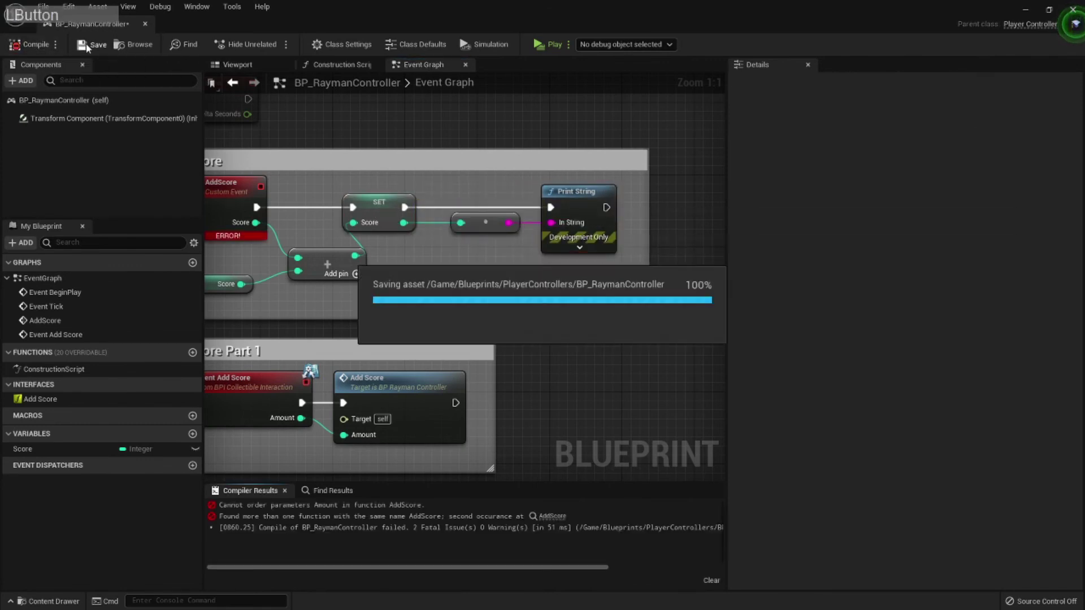
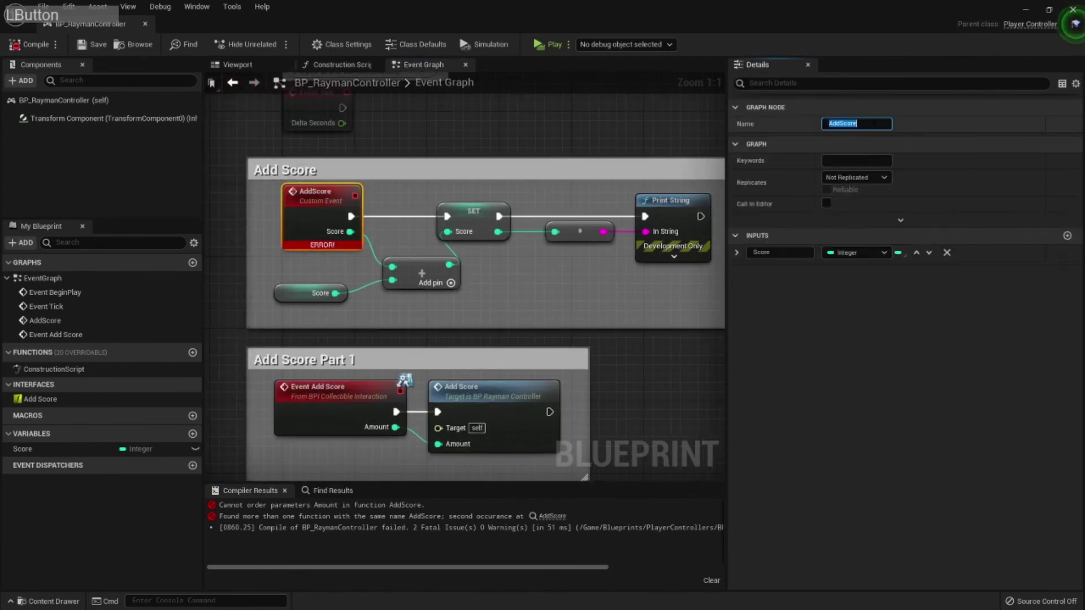
Rename the custom event to AddToPCScore and have Event Add Score call it with Amount.
key(BackSpace)
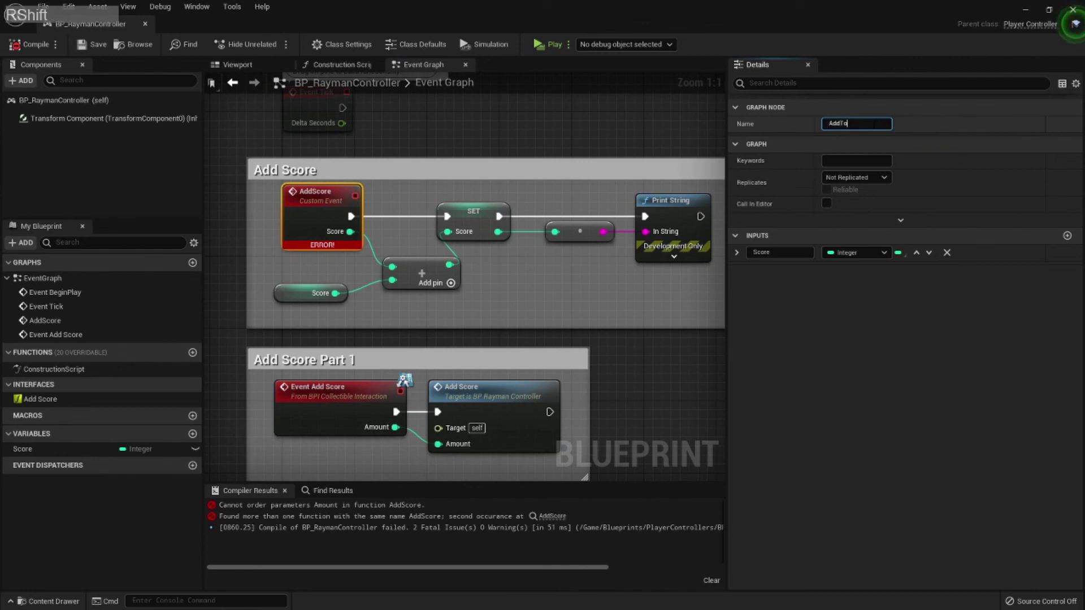
key(Return)
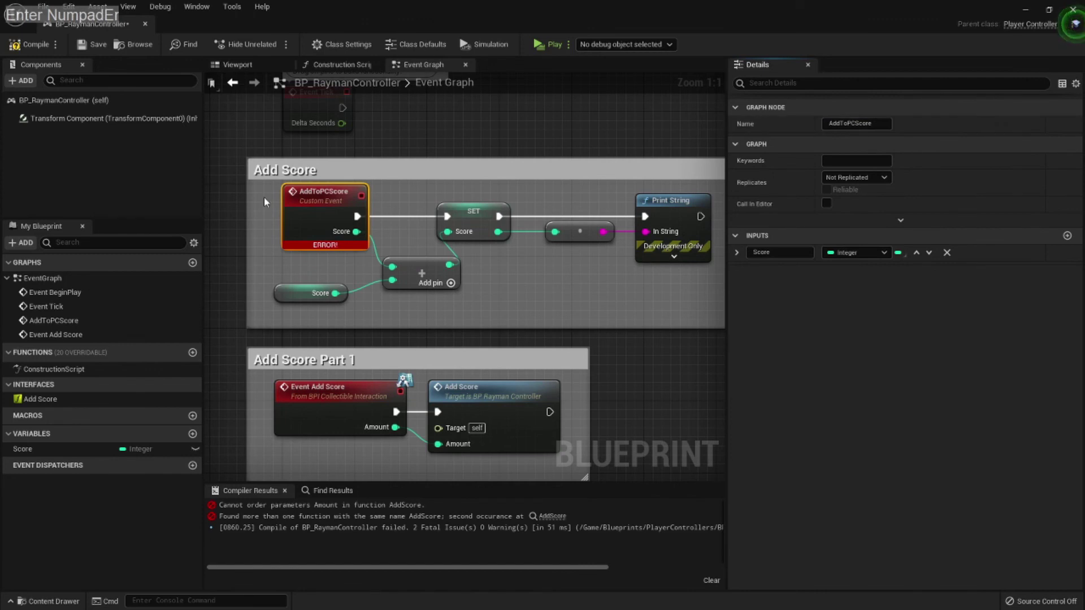
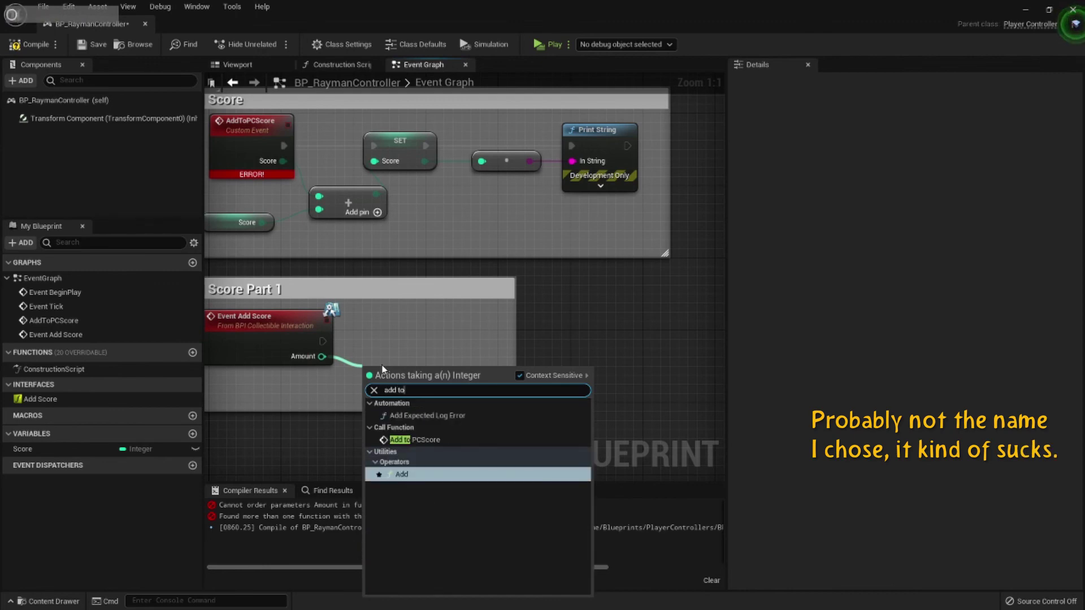
click(416, 447)
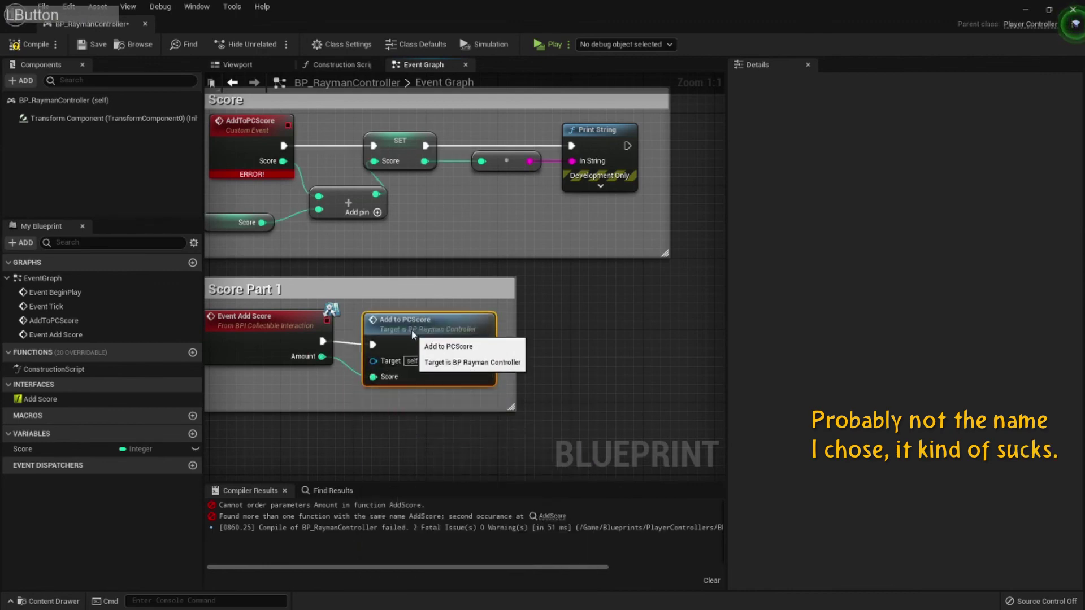
click(290, 335)
key(q)
click(602, 332)
Tidy the AddToPCScore call nodes and start a test play of the level.
click(363, 371)
click(332, 382)
key(Escape)
double_click(274, 334)
key(q)
click(323, 402)
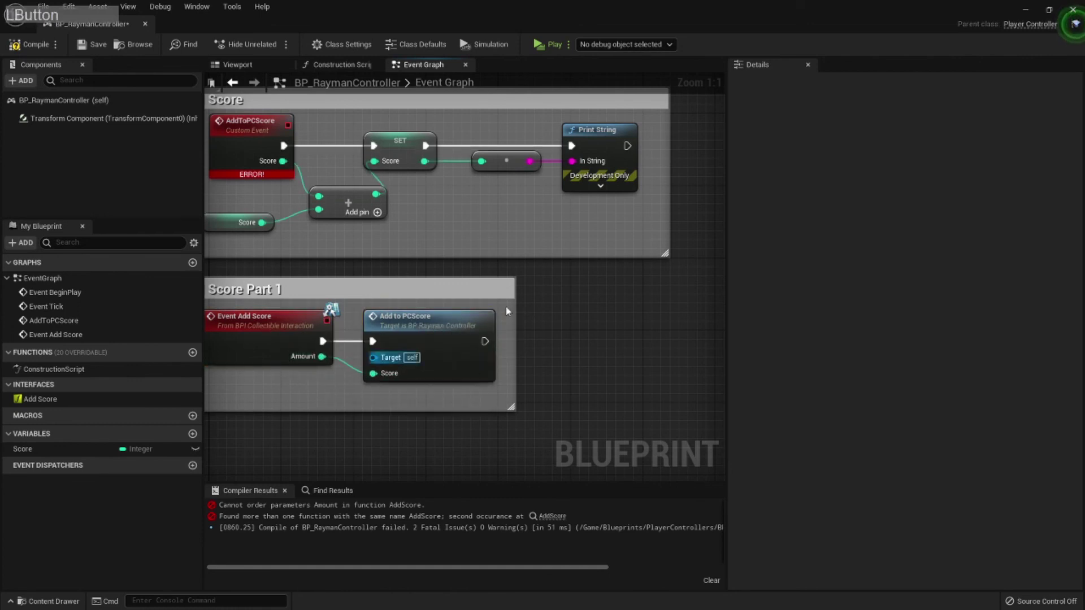
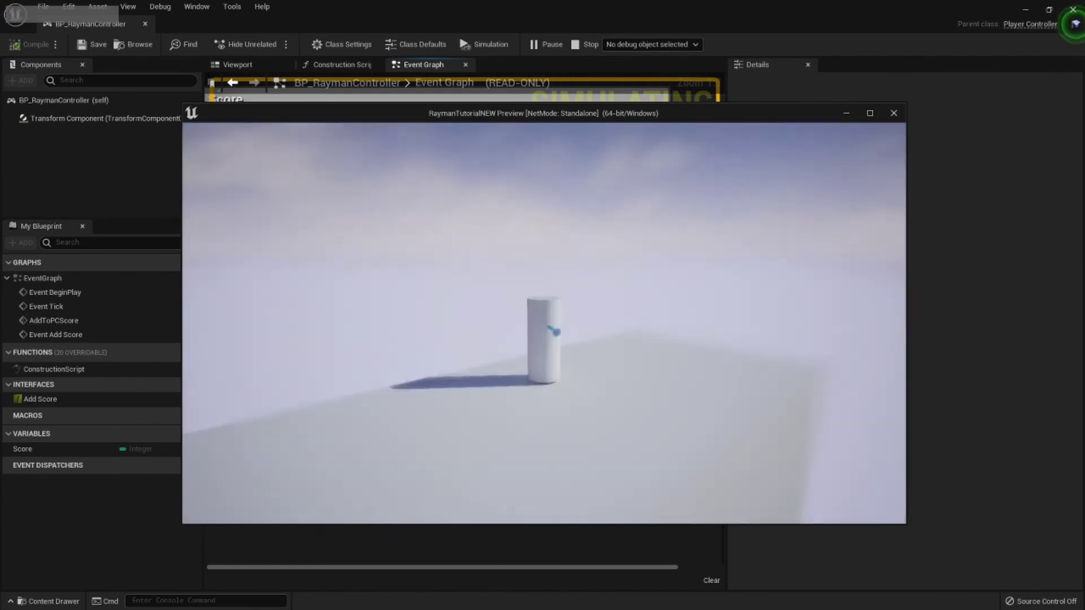
key(a)
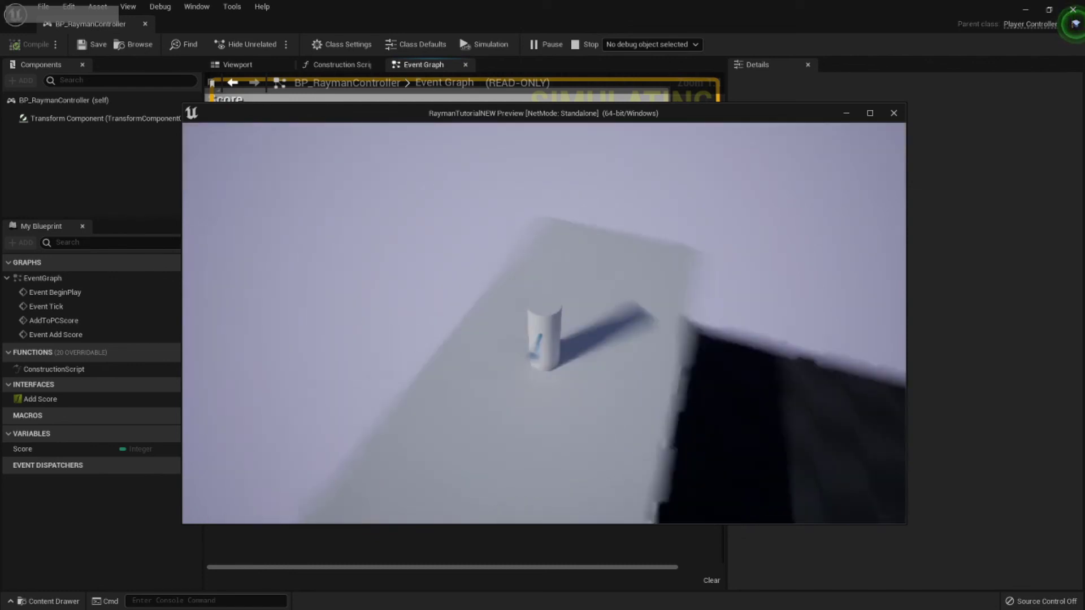
key(s)
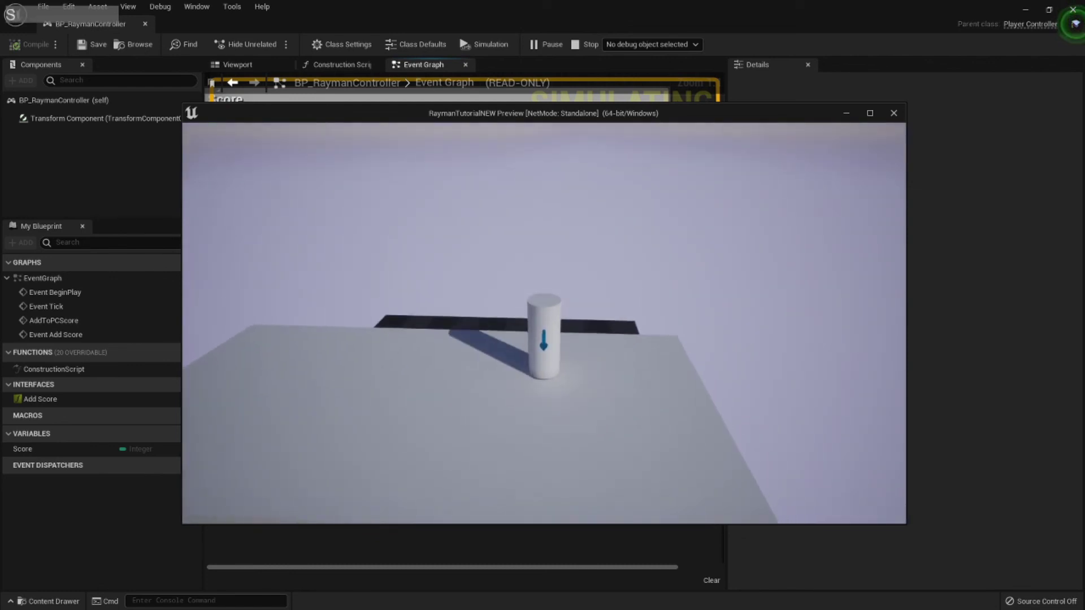
key(d)
key(s)
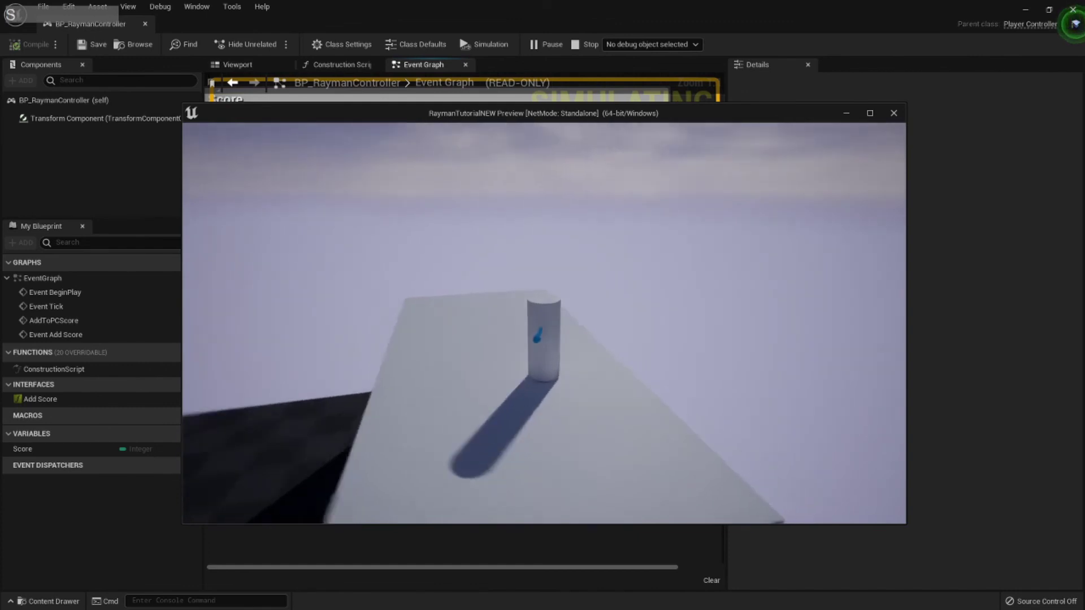
text(a)
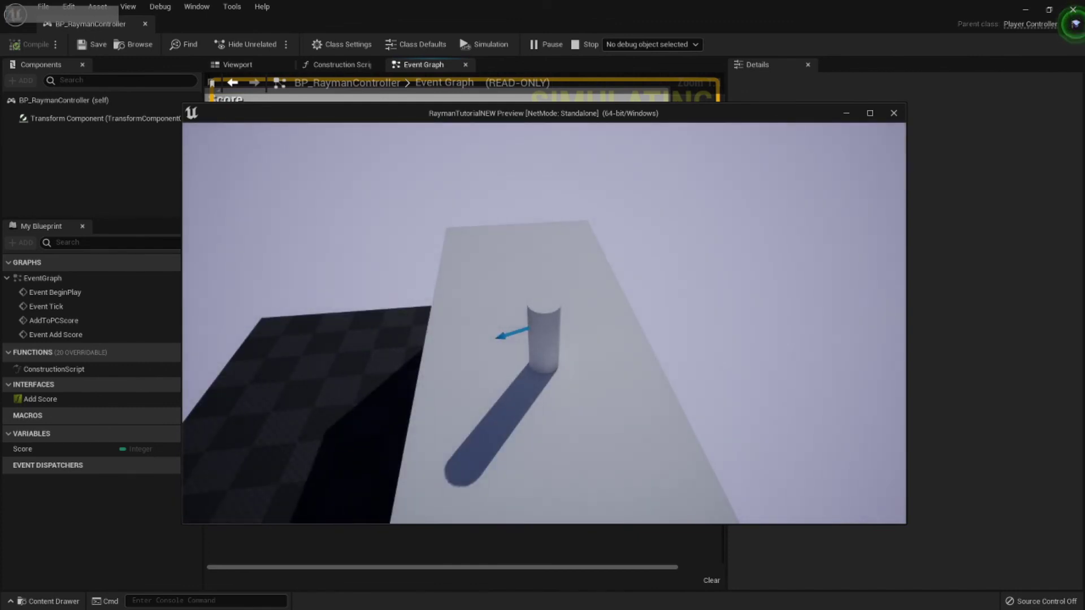